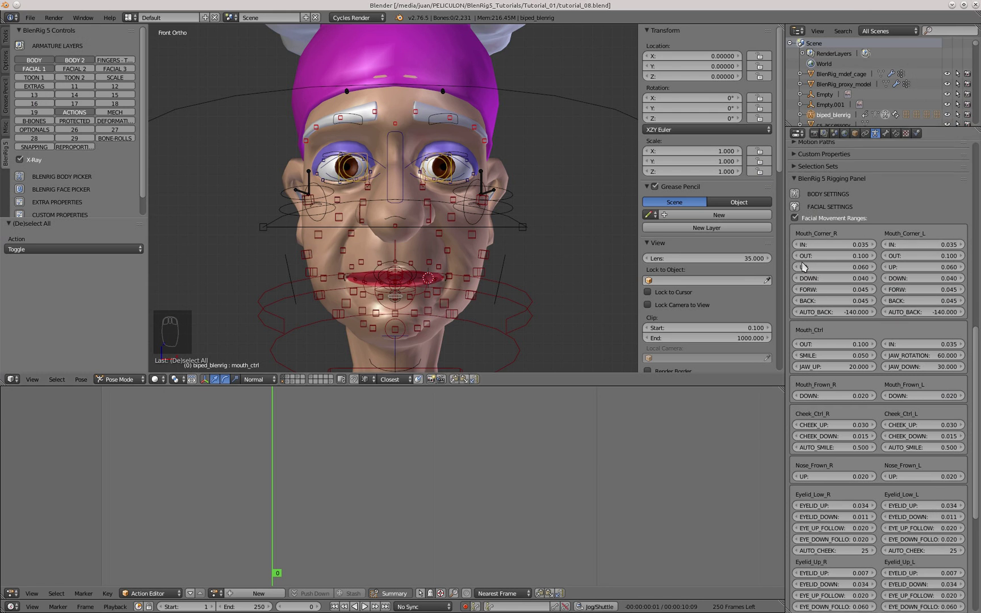
# Step: Select the mouth corner control and pull it outward along X to test its range
pyautogui.moveTo(433, 304); pyautogui.dragTo(439, 264)
pyautogui.rightClick(439, 265)
pyautogui.moveTo(443, 304); pyautogui.dragTo(439, 264)
pyautogui.rightClick(439, 264)
pyautogui.moveTo(413, 271); pyautogui.dragTo(404, 271)
pyautogui.press('alt+g')
pyautogui.moveTo(376, 285); pyautogui.dragTo(536, 348)
pyautogui.press('g')
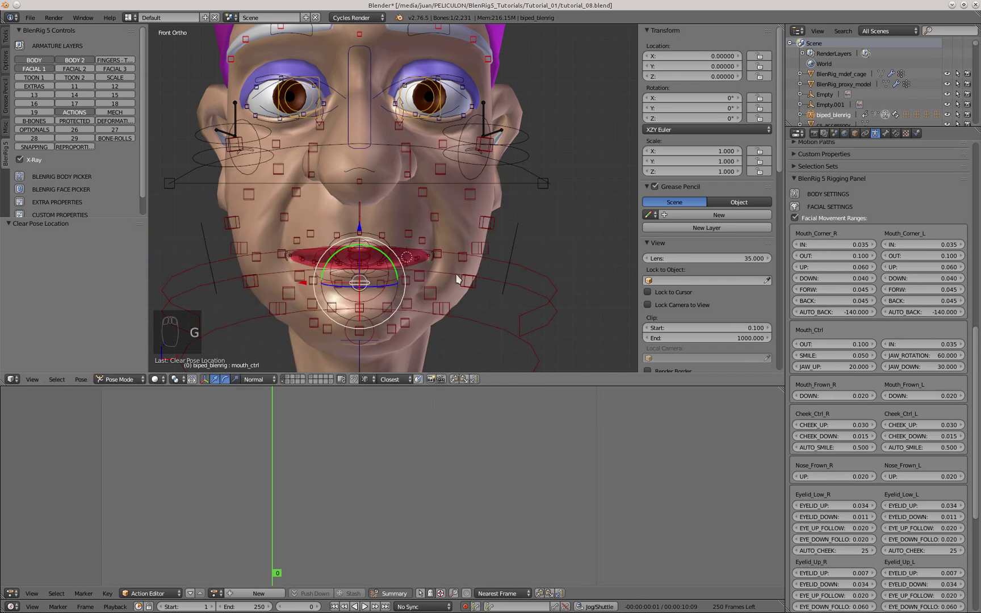
pyautogui.moveTo(439, 261); pyautogui.dragTo(394, 254)
pyautogui.middleClick(394, 253)
pyautogui.moveTo(625, 262); pyautogui.dragTo(526, 252)
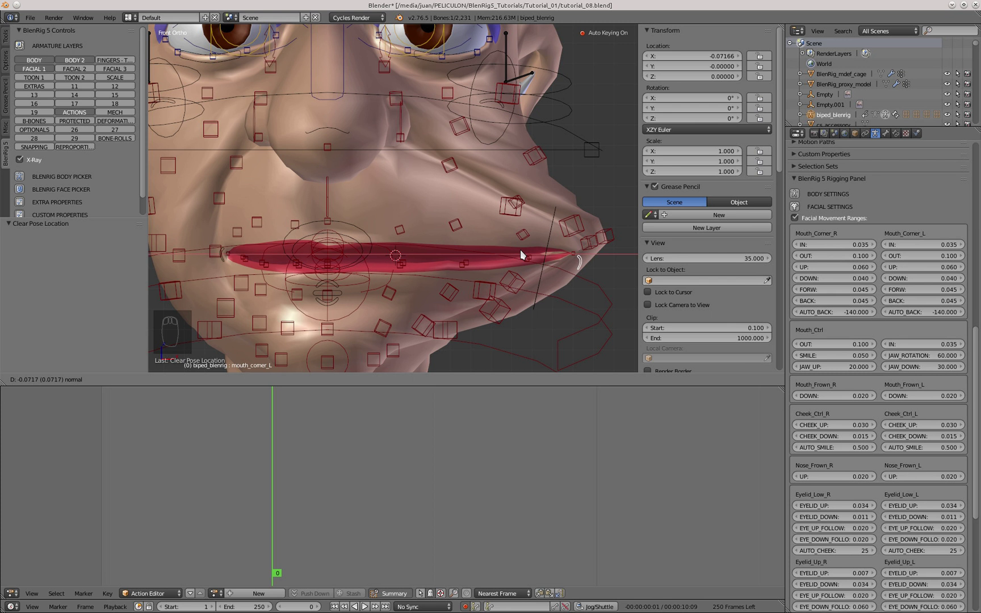
# Step: Reduce Mouth_Corner_L OUT to 0.070 in the BlenRig 5 facial movement ranges
pyautogui.moveTo(524, 243); pyautogui.dragTo(829, 257)
pyautogui.moveTo(589, 256); pyautogui.dragTo(720, 54)
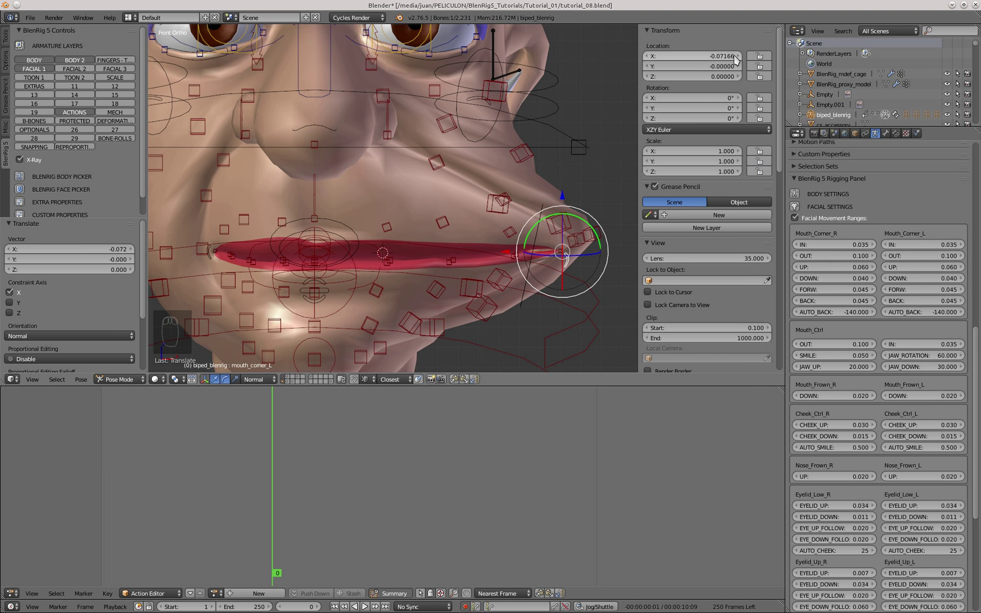
pyautogui.moveTo(941, 259); pyautogui.dragTo(498, 214)
pyautogui.moveTo(498, 214); pyautogui.dragTo(917, 255)
# Step: Copy the 0.070 value onto Mouth_Corner_R OUT and Mouth_Ctrl OUT
pyautogui.press('ctrl+c')
pyautogui.press('ctrl+v')
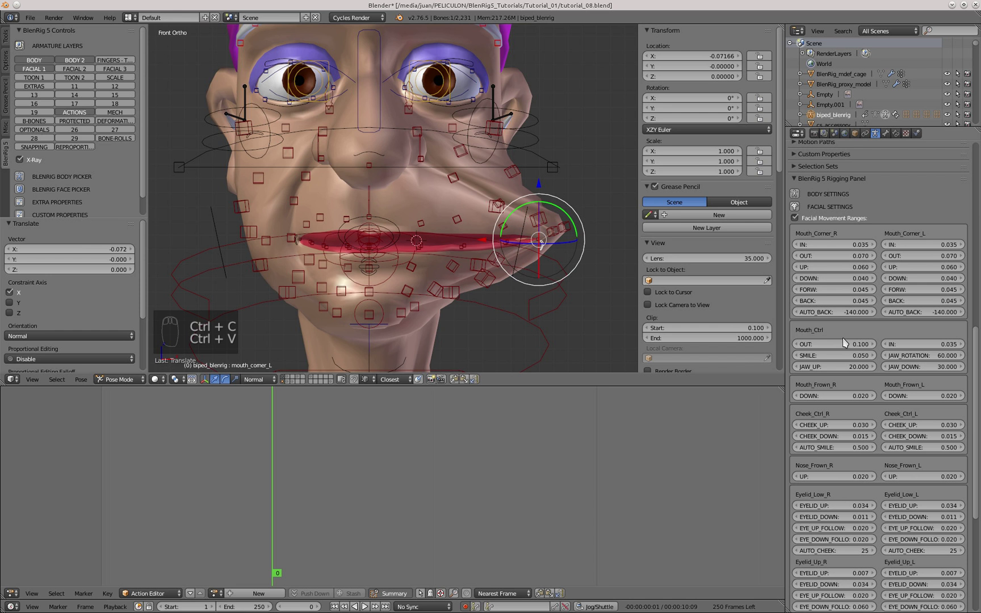
pyautogui.press('ctrl+v')
# Step: Clear the pose, regrab the mouth corner control to retest, and return to front view for the action list
pyautogui.press('a')
pyautogui.press('a')
pyautogui.press('alt+g')
pyautogui.press('alt+r')
pyautogui.press('a')
pyautogui.moveTo(388, 266); pyautogui.dragTo(487, 284)
pyautogui.press('g')
pyautogui.rightClick(487, 283)
pyautogui.moveTo(459, 242); pyautogui.dragTo(438, 218)
pyautogui.middleClick(452, 244)
pyautogui.rightClick(438, 217)
pyautogui.press('KP_1')
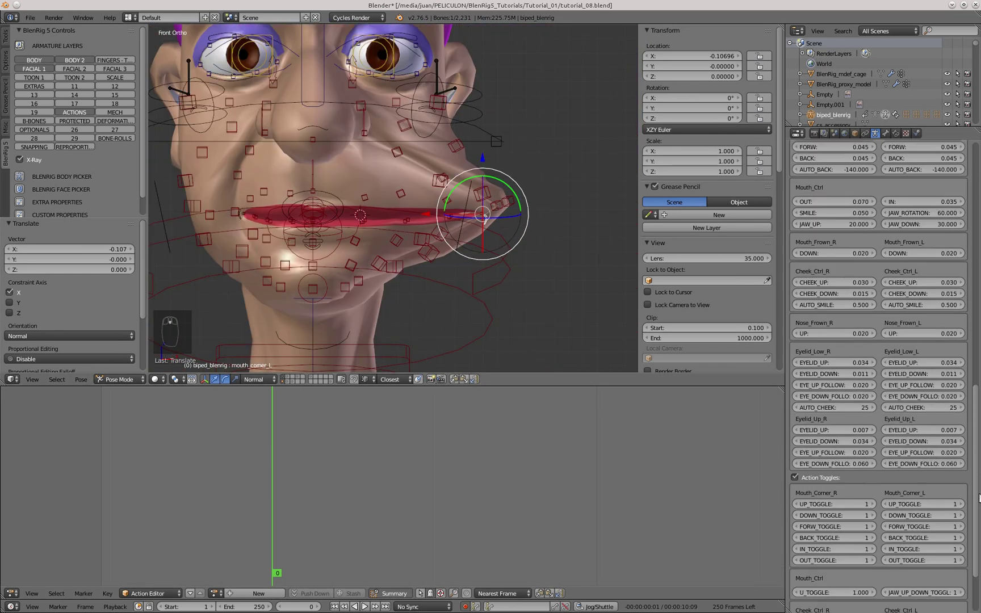
# Step: Load the zrig mouth corner action in the Action Editor and step through its frames
pyautogui.moveTo(220, 598); pyautogui.dragTo(249, 532)
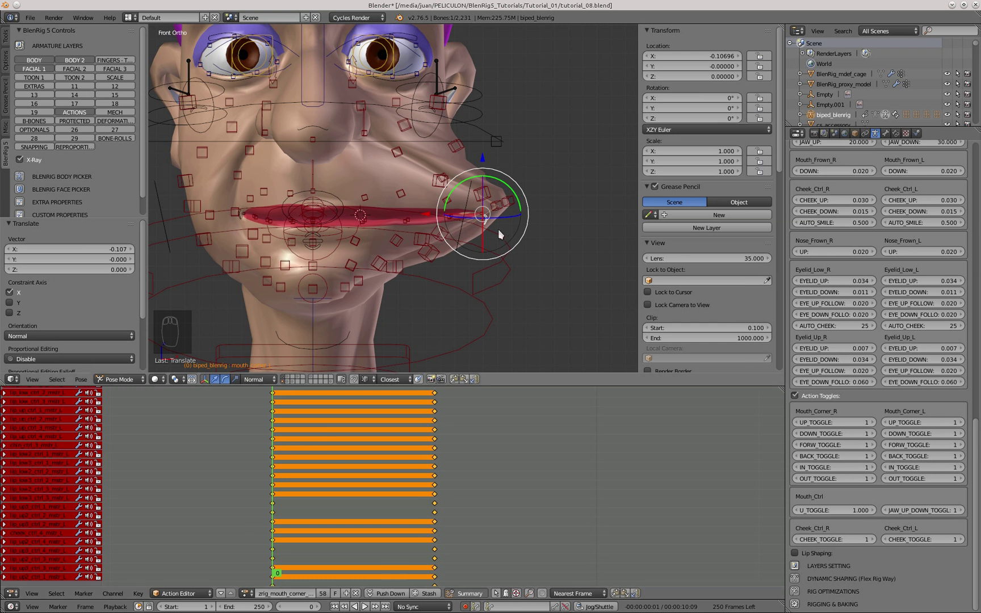
pyautogui.press('Right')
pyautogui.press('Left')
pyautogui.press('Right')
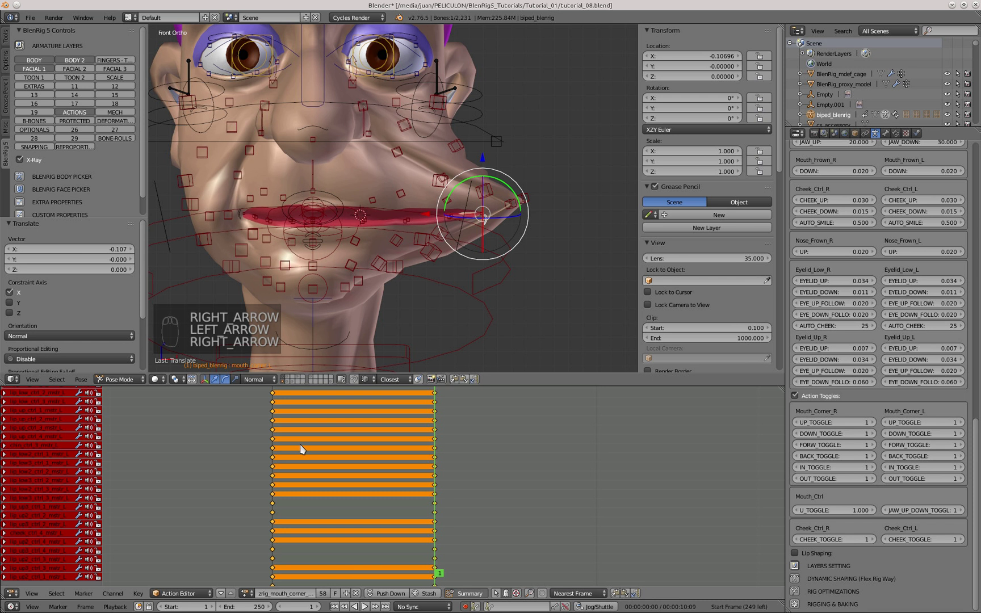
pyautogui.press('Left')
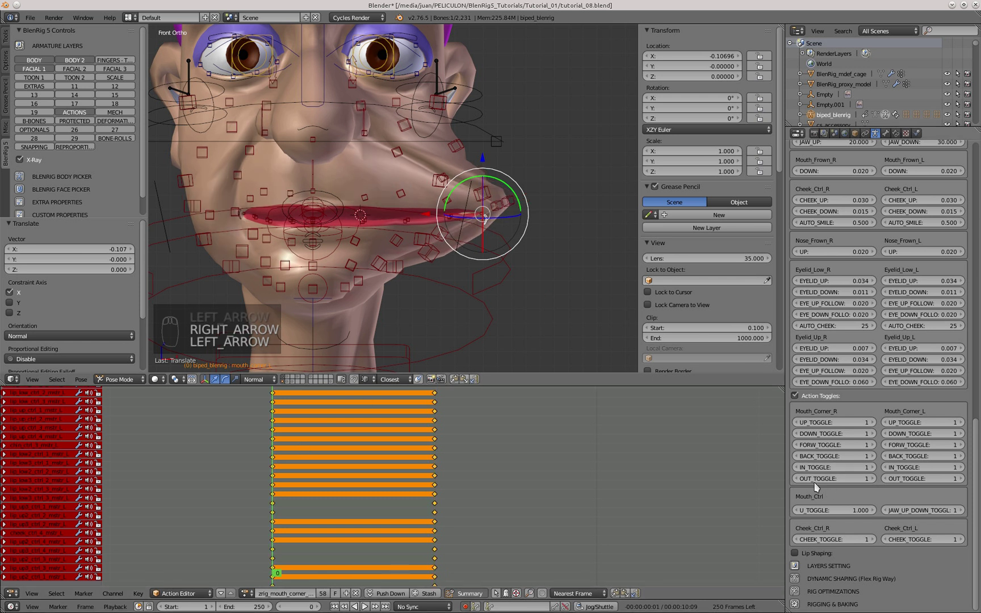
# Step: Set both mouth corner OUT_TOGGLE values to 0, show mechanism bones and select a lip bone in front view
pyautogui.moveTo(803, 480); pyautogui.dragTo(367, 430)
pyautogui.press('Right')
pyautogui.press('Left')
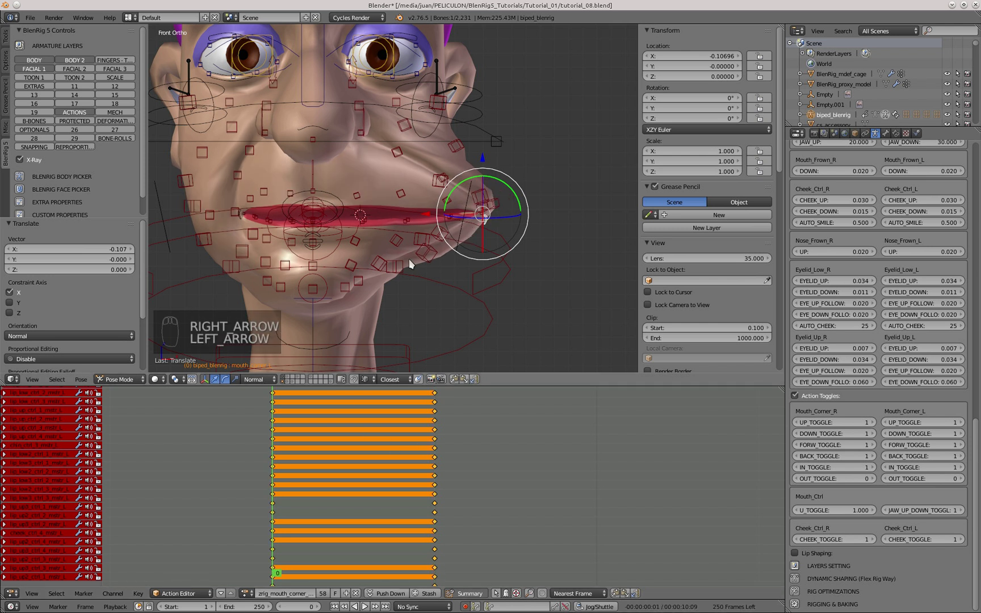
pyautogui.press('Right')
pyautogui.press('KP_1')
pyautogui.press('a')
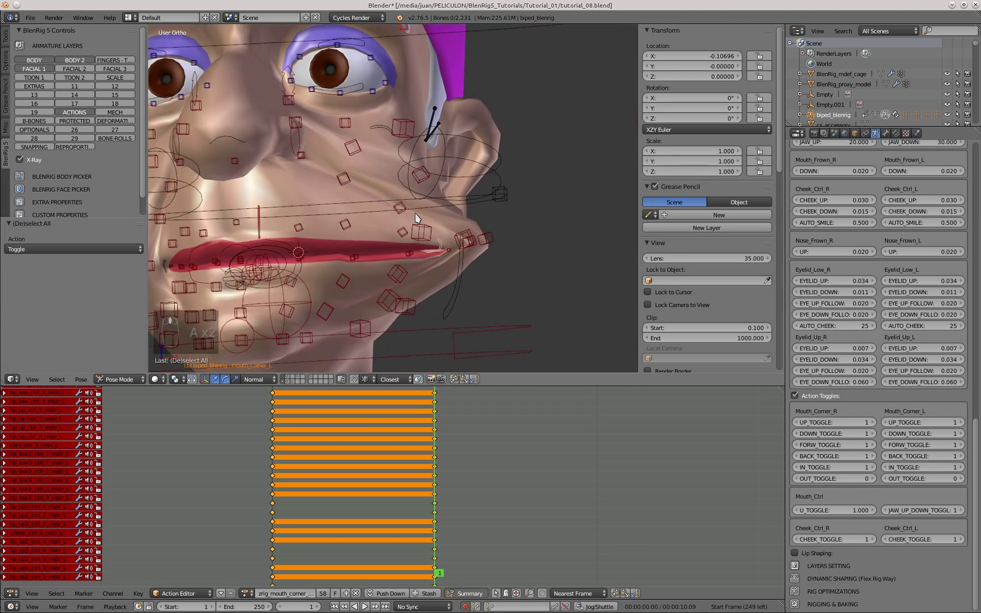
pyautogui.middleClick(403, 293)
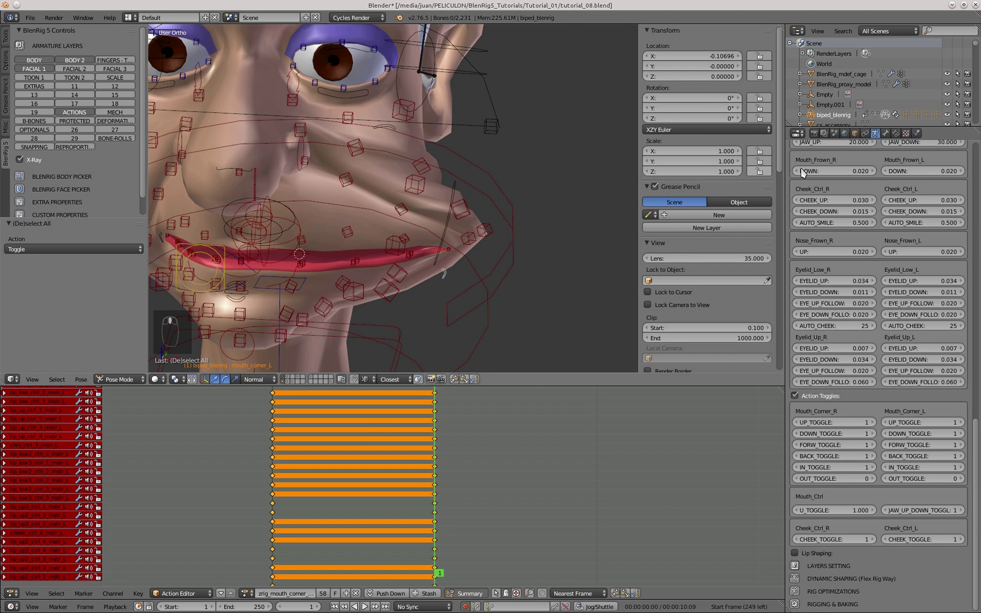
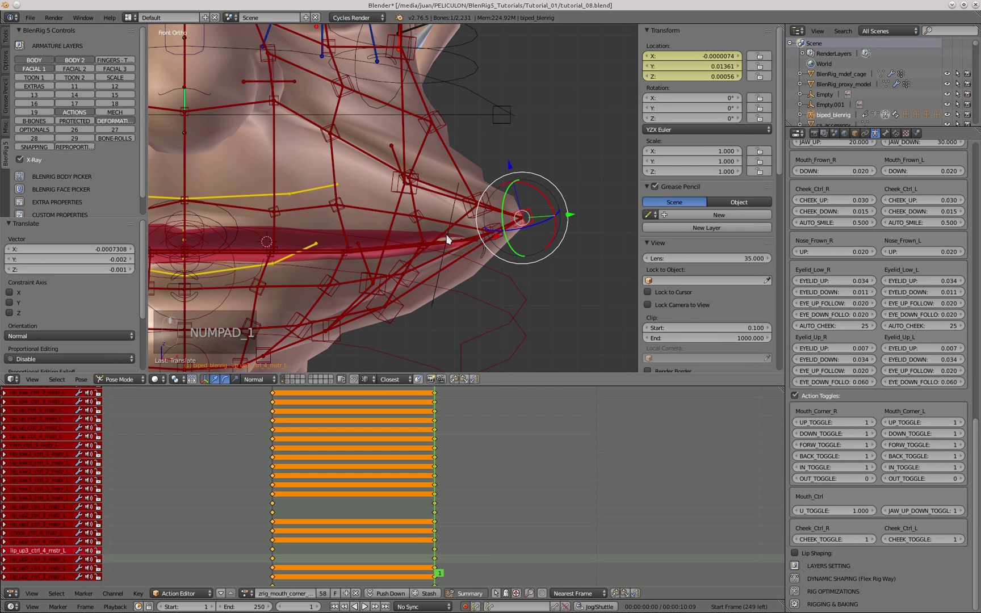
# Step: Grab the left lip bones at frame 1 into a wider mouth-corner position
pyautogui.press('g')
pyautogui.click(402, 141)
pyautogui.click(455, 140)
pyautogui.moveTo(454, 142); pyautogui.dragTo(422, 205)
pyautogui.click(428, 169)
pyautogui.middleClick(331, 225)
pyautogui.press('g')
pyautogui.click(422, 250)
pyautogui.click(356, 195)
pyautogui.middleClick(347, 200)
pyautogui.click(392, 169)
pyautogui.press('KP_1')
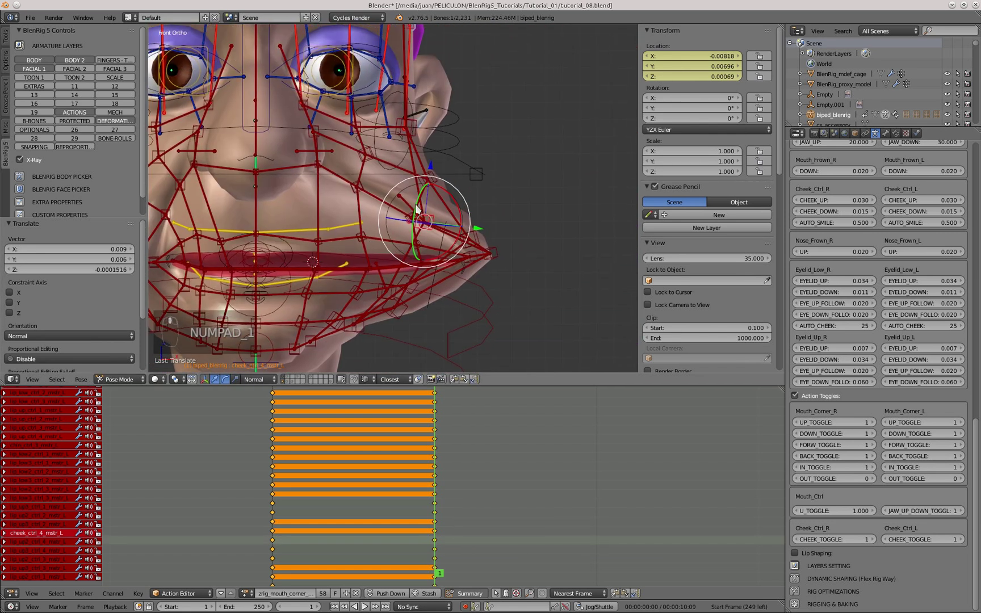
pyautogui.click(446, 173)
pyautogui.middleClick(398, 222)
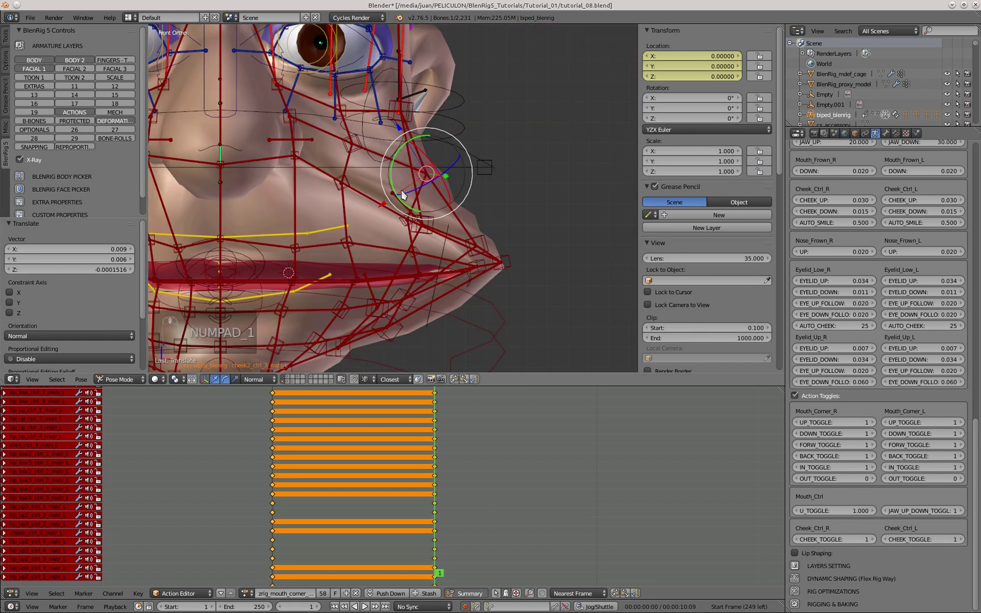
pyautogui.middleClick(420, 305)
# Step: Reposition the left cheek and remaining lip bones to match the corrected corner pose
pyautogui.moveTo(432, 239); pyautogui.dragTo(428, 209)
pyautogui.press('g')
pyautogui.rightClick(404, 224)
pyautogui.press('g')
pyautogui.moveTo(451, 206); pyautogui.dragTo(441, 180)
pyautogui.middleClick(454, 173)
pyautogui.press('KP_1')
pyautogui.middleClick(392, 202)
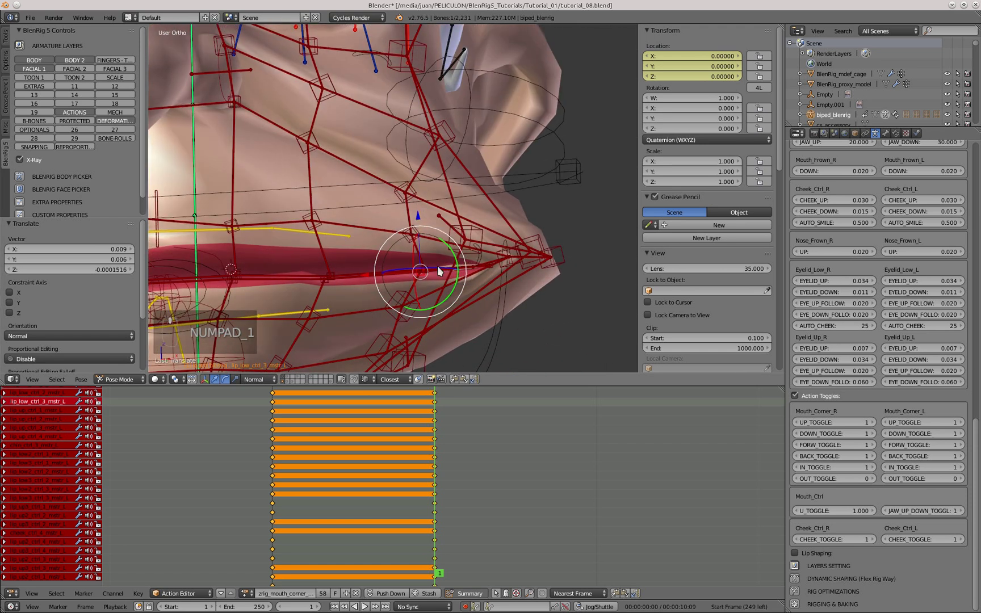
pyautogui.moveTo(436, 148); pyautogui.dragTo(500, 206)
pyautogui.press('g')
pyautogui.press('g')
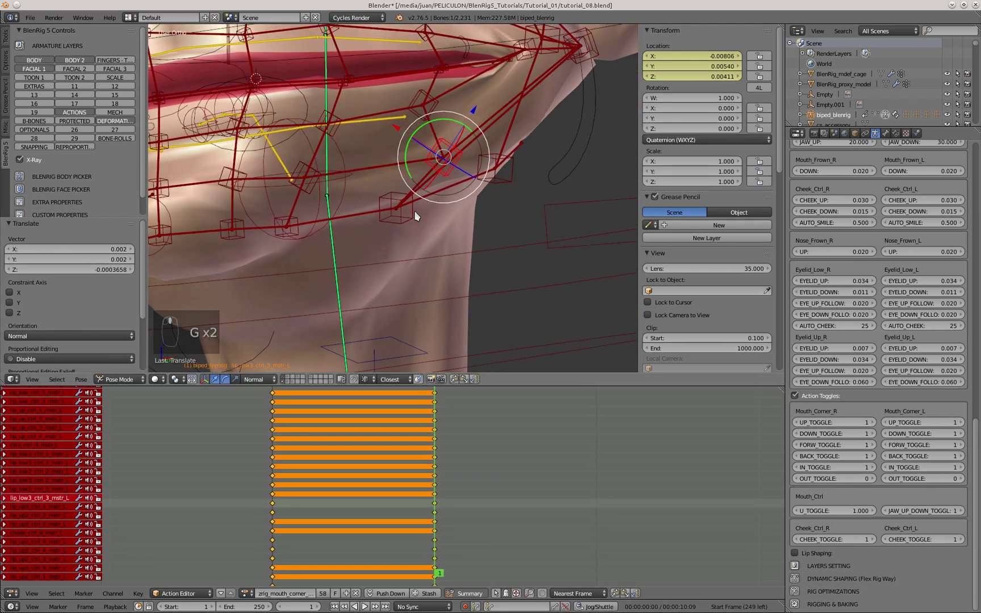
pyautogui.press('KP_1')
# Step: Copy the left-side pose, select all bones and Paste Flipped Pose to mirror it to the right
pyautogui.press('a')
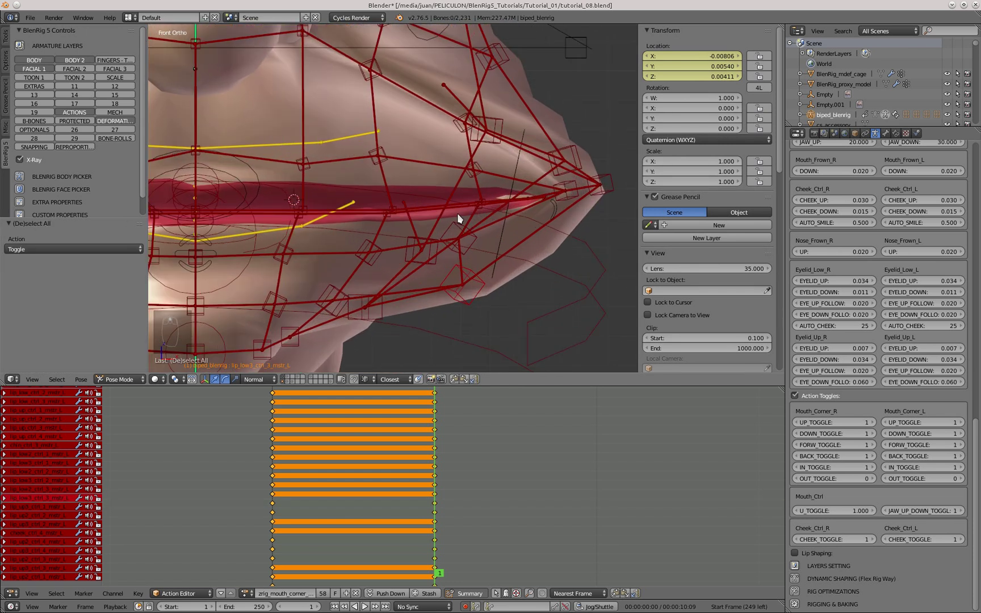
pyautogui.moveTo(415, 172); pyautogui.dragTo(400, 68)
pyautogui.press('KP_1')
pyautogui.press('a')
pyautogui.press('a')
pyautogui.press('b')
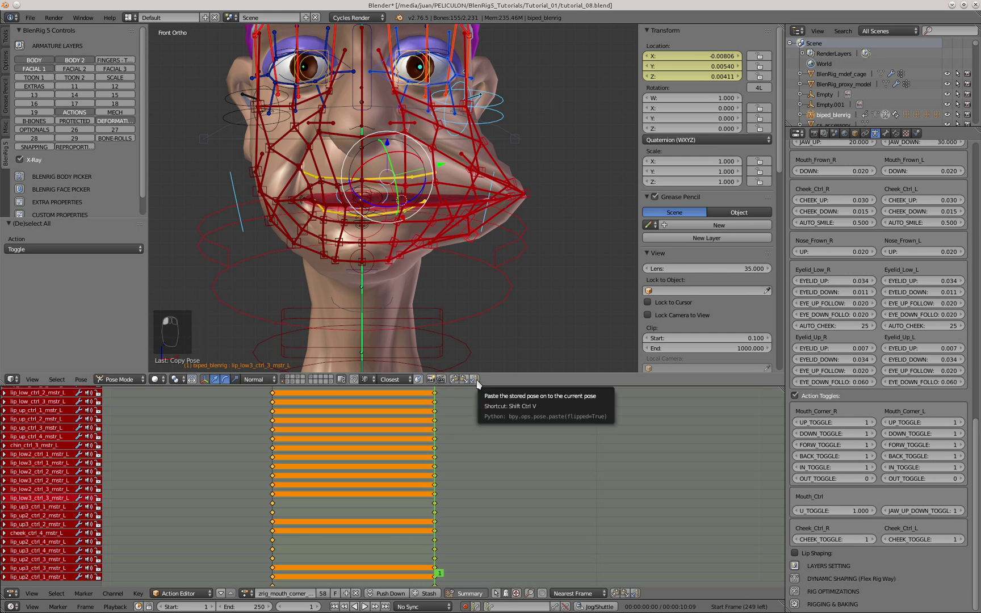
pyautogui.press('a')
pyautogui.press('Left')
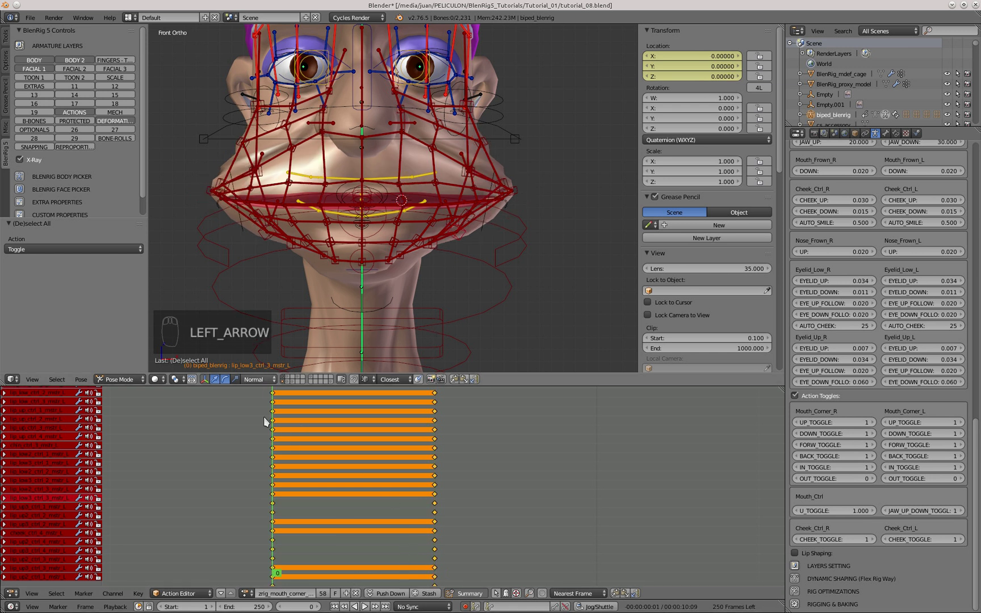
# Step: Set both OUT_TOGGLE values back to 1, unlink the action and clear all pose transforms
pyautogui.moveTo(859, 485); pyautogui.dragTo(154, 124)
pyautogui.moveTo(136, 120); pyautogui.dragTo(469, 214)
pyautogui.press('a')
pyautogui.press('a')
pyautogui.press('a')
pyautogui.press('alt+g')
pyautogui.press('alt+r')
pyautogui.press('alt+s')
# Step: Grab the mouth corner control outward again in side view to test the corrected lips
pyautogui.press('a')
pyautogui.moveTo(418, 211); pyautogui.dragTo(368, 216)
pyautogui.moveTo(368, 208); pyautogui.dragTo(475, 203)
pyautogui.moveTo(397, 220); pyautogui.dragTo(428, 225)
pyautogui.press('alt+g')
pyautogui.press('KP_3')
pyautogui.click(361, 214)
pyautogui.press('g')
pyautogui.press('g')
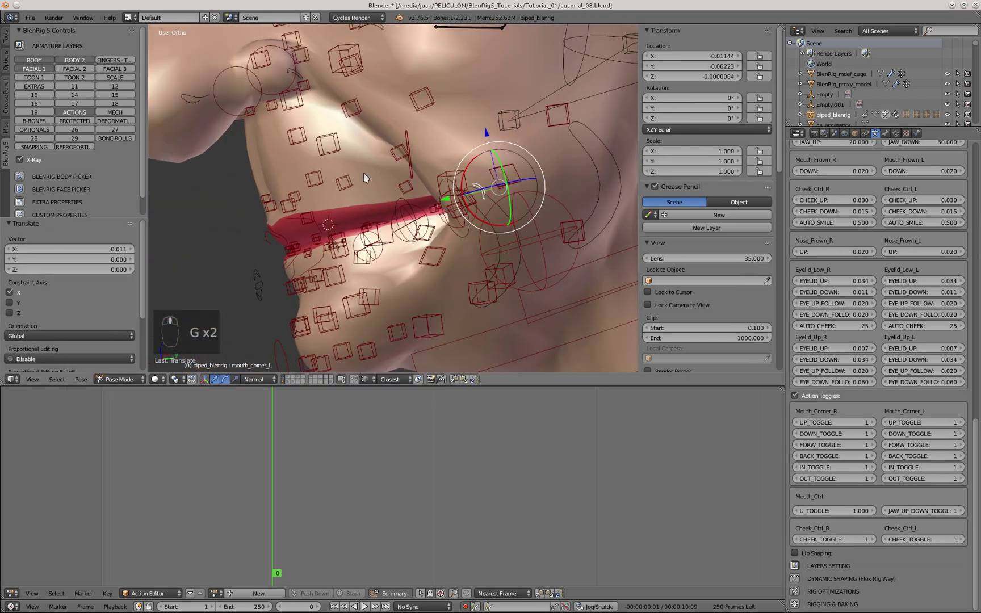
# Step: Reset the control, retest once more and return to front view for the mouth action list
pyautogui.press('KP_3')
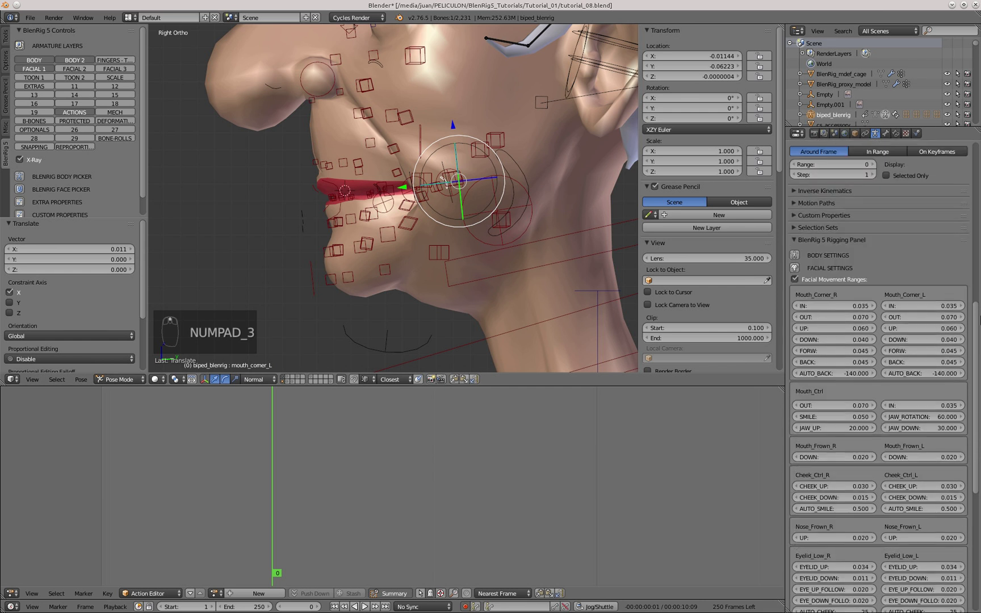
pyautogui.press('alt+g')
pyautogui.click(336, 198)
pyautogui.press('g')
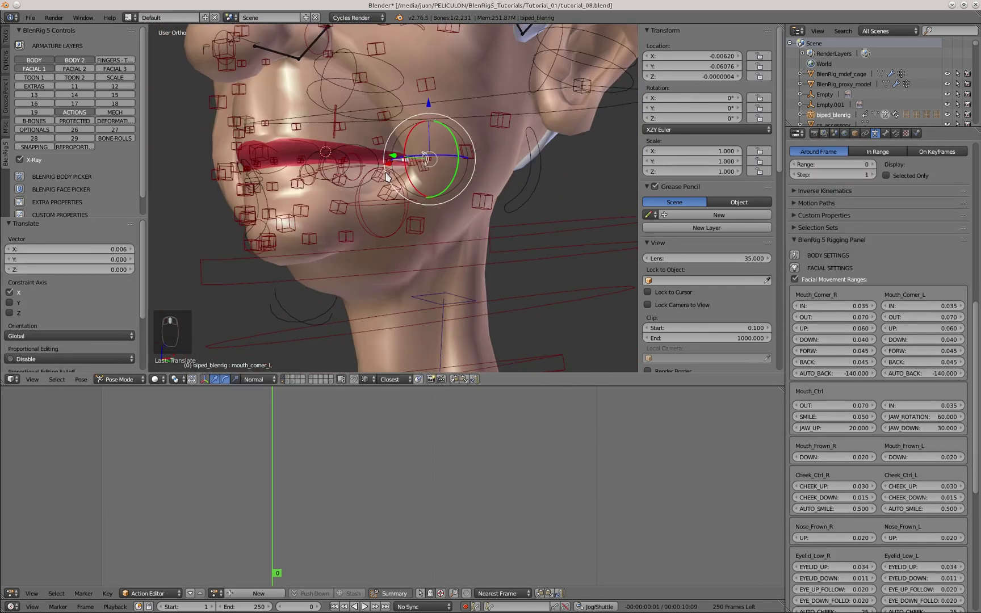
pyautogui.press('KP_1')
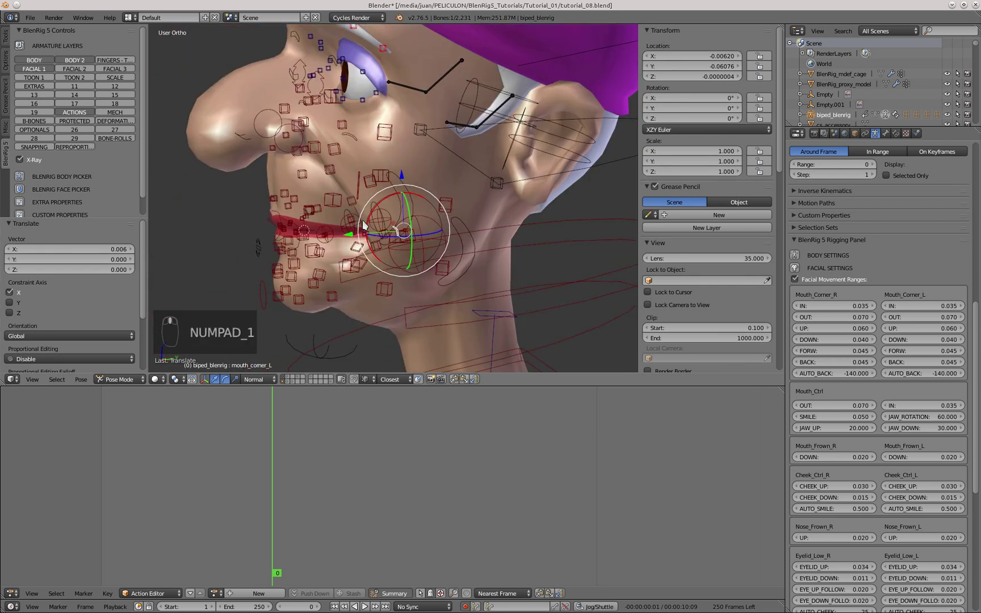
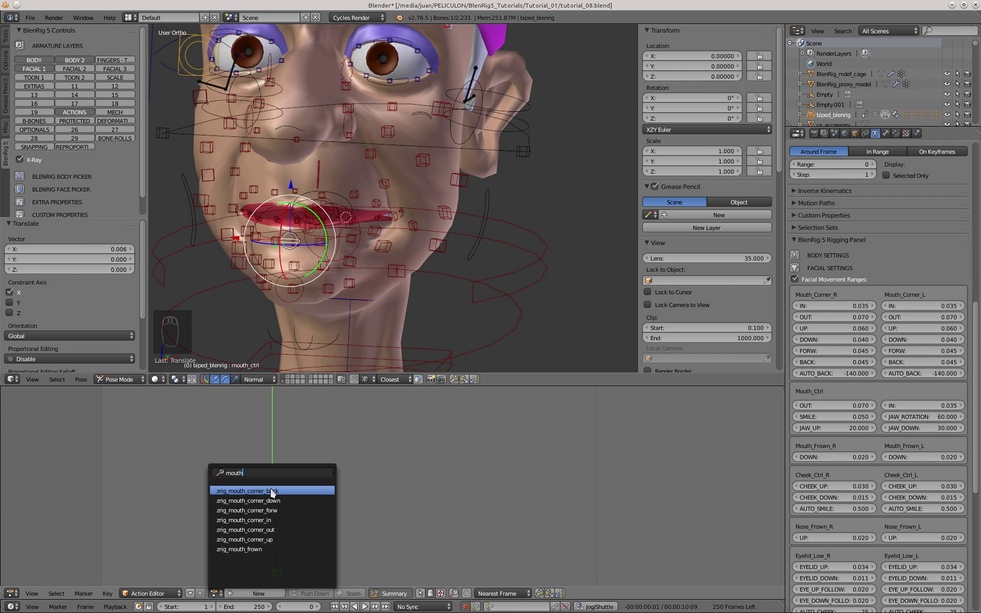
# Step: Nudge the first set of lip deformation bones into place in the mouth-corner action pose
pyautogui.press('KP_1')
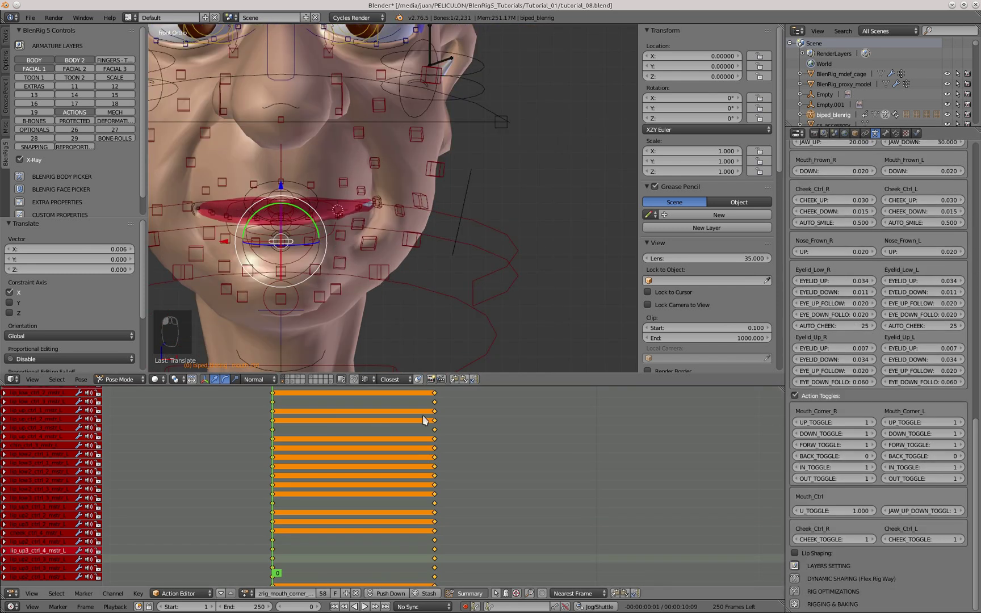
pyautogui.middleClick(419, 230)
pyautogui.middleClick(457, 213)
pyautogui.rightClick(485, 228)
pyautogui.press('g')
pyautogui.rightClick(480, 232)
pyautogui.press('g')
pyautogui.click(557, 200)
pyautogui.press('g')
pyautogui.rightClick(531, 189)
pyautogui.press('g')
pyautogui.click(114, 122)
pyautogui.press('g')
pyautogui.click(424, 199)
pyautogui.press('g')
pyautogui.press('g')
# Step: Reposition the remaining lip and cheek bones along the lower lip to refine the mouth shape
pyautogui.click(378, 227)
pyautogui.press('g')
pyautogui.click(355, 203)
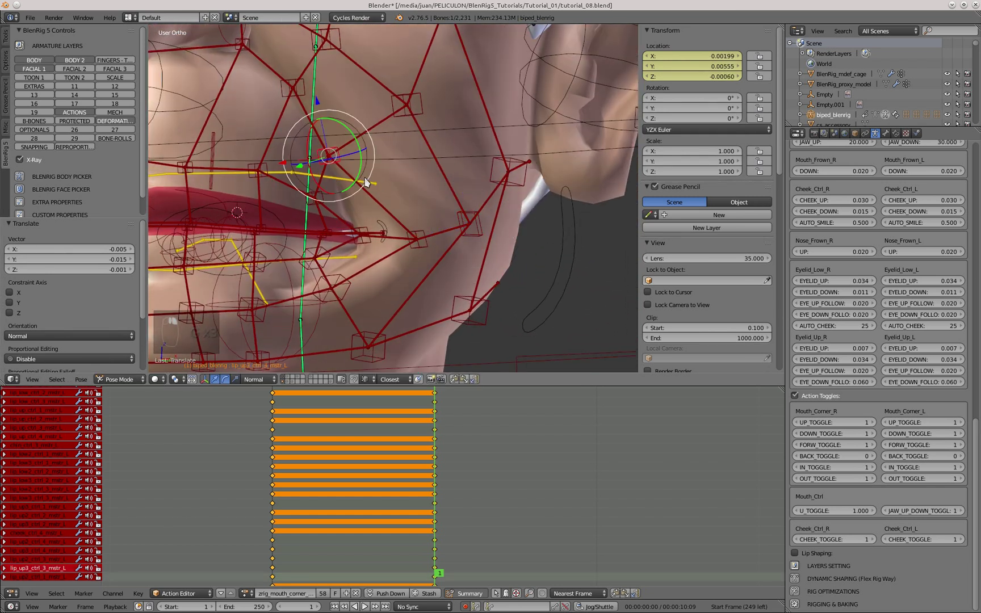
pyautogui.press('g')
pyautogui.click(454, 268)
pyautogui.press('g')
pyautogui.click(446, 228)
pyautogui.press('g')
pyautogui.click(510, 263)
pyautogui.press('g')
pyautogui.press('g')
pyautogui.click(400, 168)
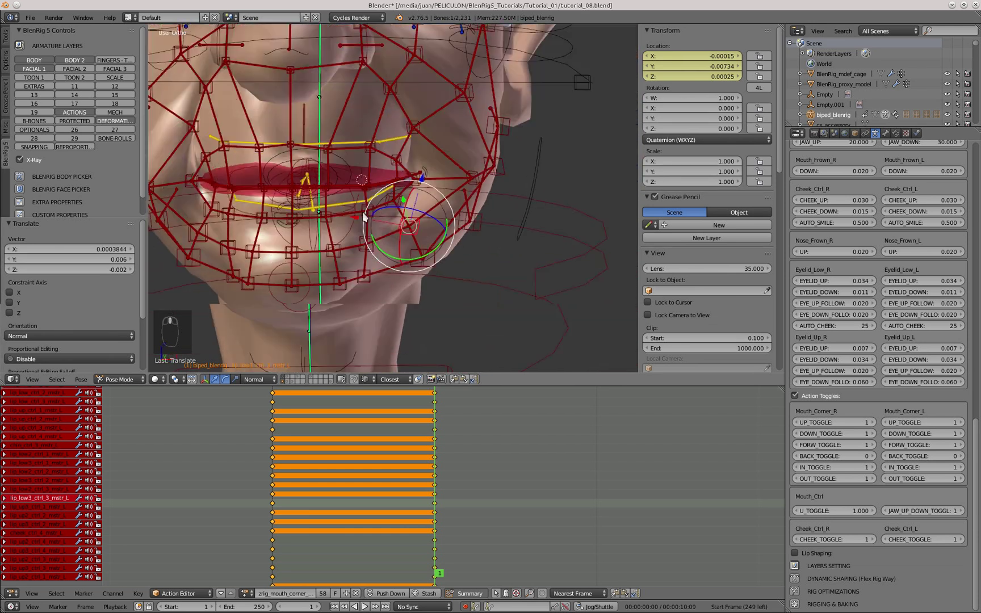
pyautogui.rightClick(500, 179)
pyautogui.press('g')
pyautogui.moveTo(502, 177); pyautogui.dragTo(509, 157)
pyautogui.press('g')
pyautogui.press('KP_1')
# Step: Select all the face bones and clear their location and scale
pyautogui.press('a')
pyautogui.press('b')
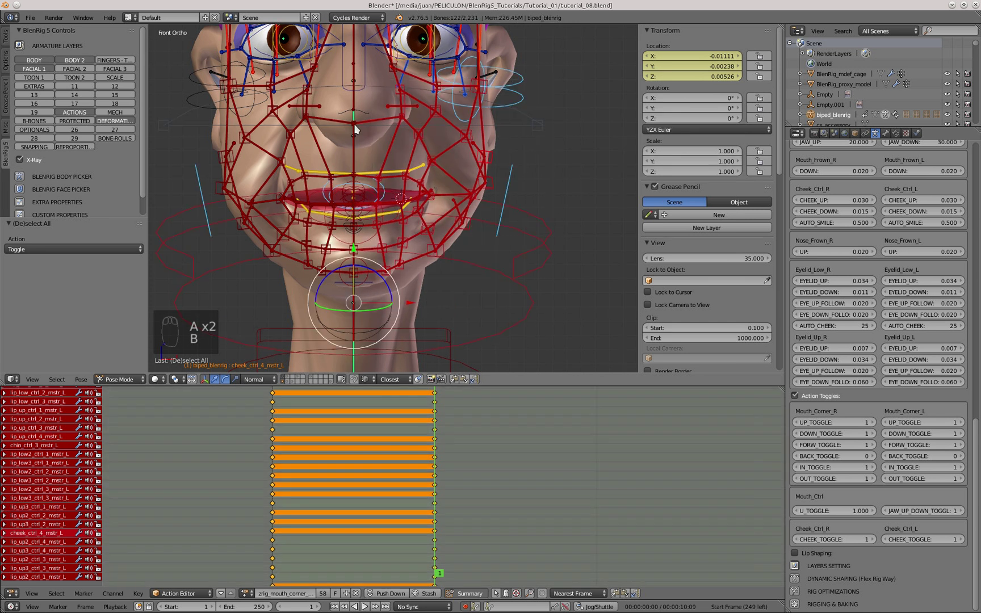
pyautogui.moveTo(460, 382); pyautogui.dragTo(966, 460)
pyautogui.press('a')
pyautogui.press('a')
pyautogui.press('alt+g')
pyautogui.press('alt+s')
pyautogui.press('a')
# Step: Unlink the current action from the rig and return every bone to its rest pose, viewed from the front
pyautogui.click(362, 177)
pyautogui.click(353, 199)
pyautogui.press('g')
pyautogui.press('g')
pyautogui.press('KP_2')
pyautogui.press('KP_1')
pyautogui.press('g')
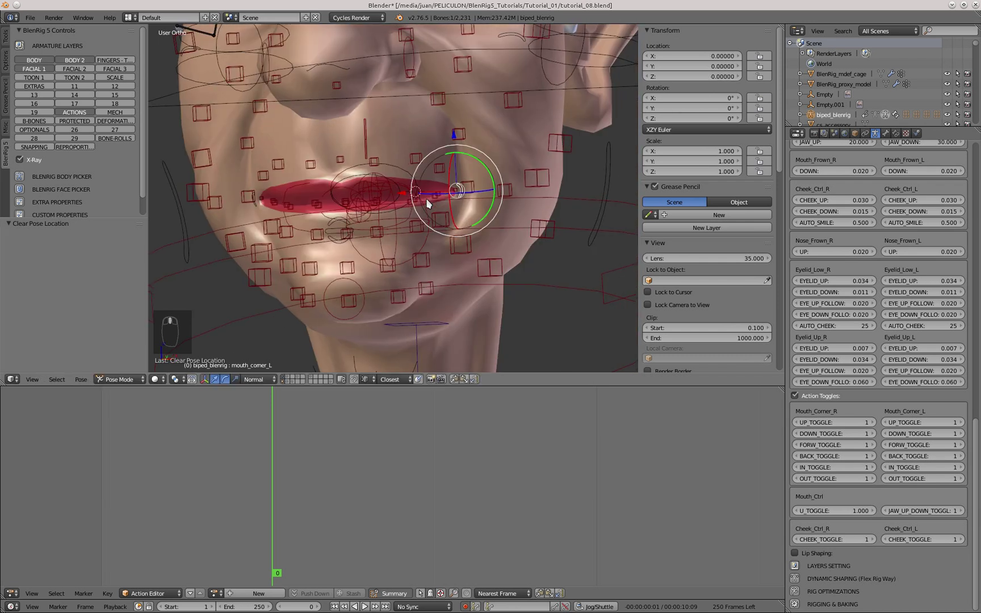
pyautogui.press('KP_1')
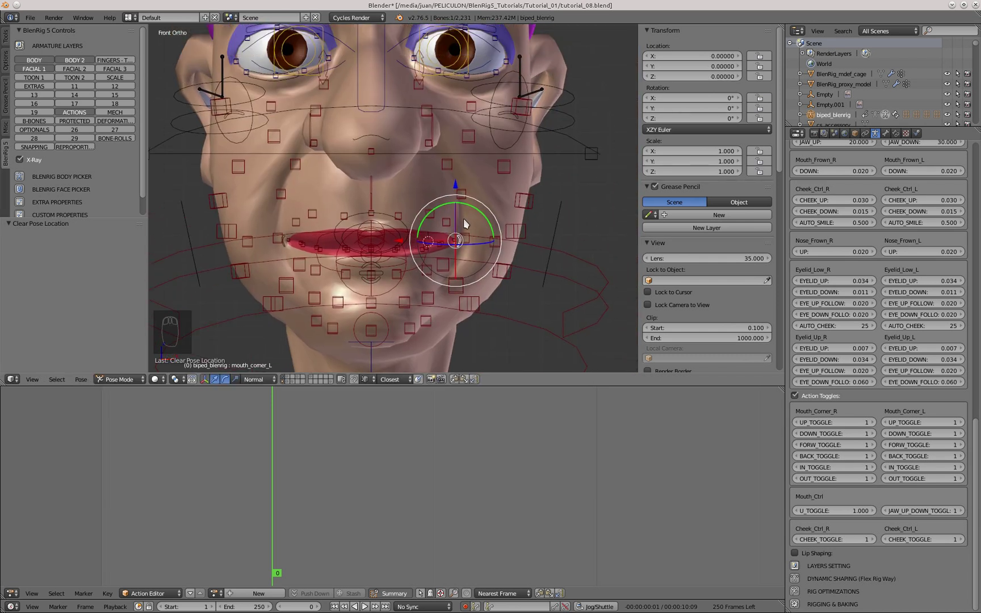
# Step: Test the mouth corner control by pulling it upward along one axis, clearing it, and raising it again
pyautogui.rightClick(458, 189)
pyautogui.press('g')
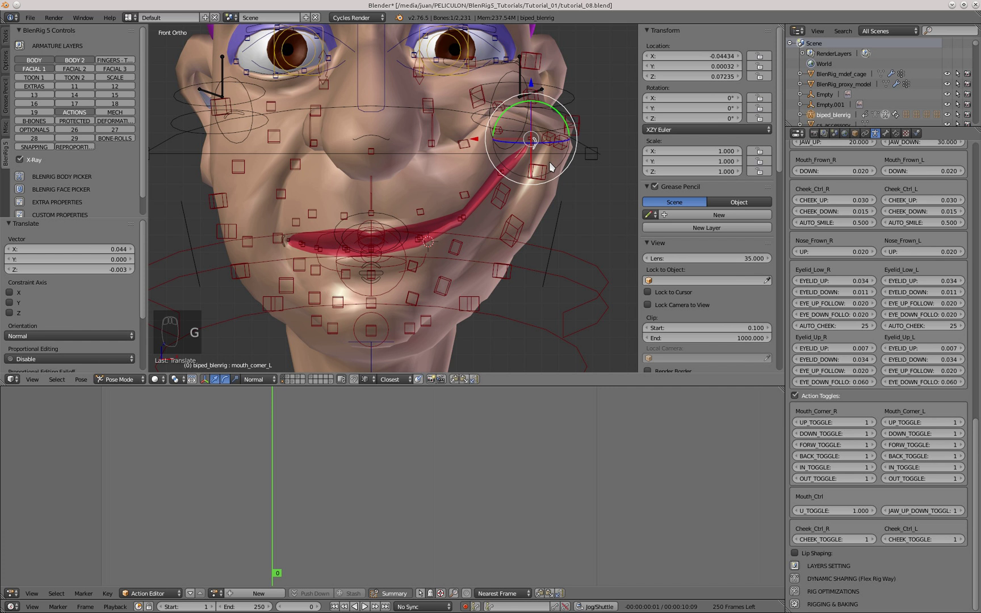
pyautogui.click(494, 218)
pyautogui.middleClick(493, 210)
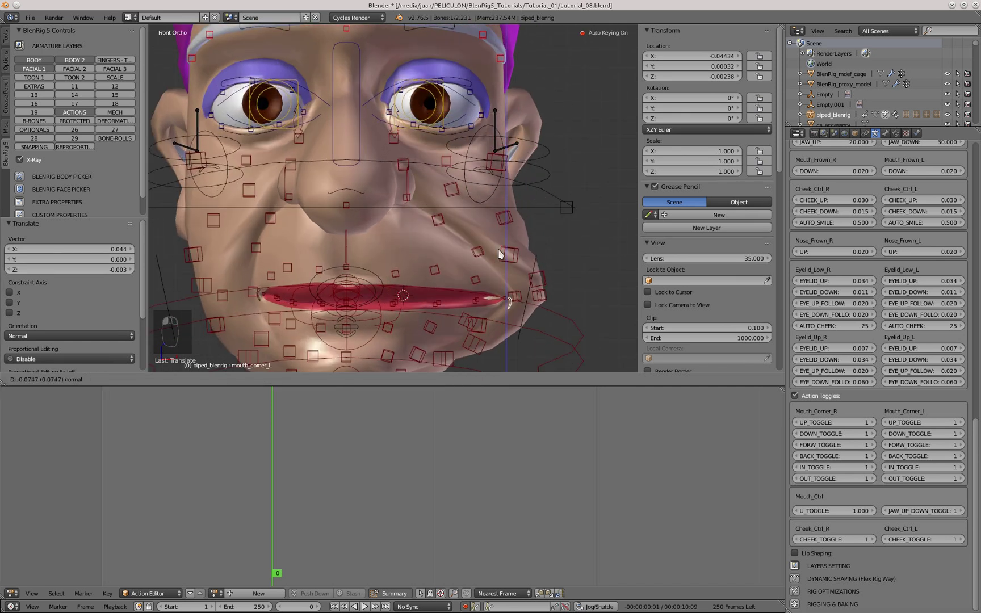
pyautogui.middleClick(512, 202)
pyautogui.press('alt+g')
pyautogui.press('KP_1')
pyautogui.press('g')
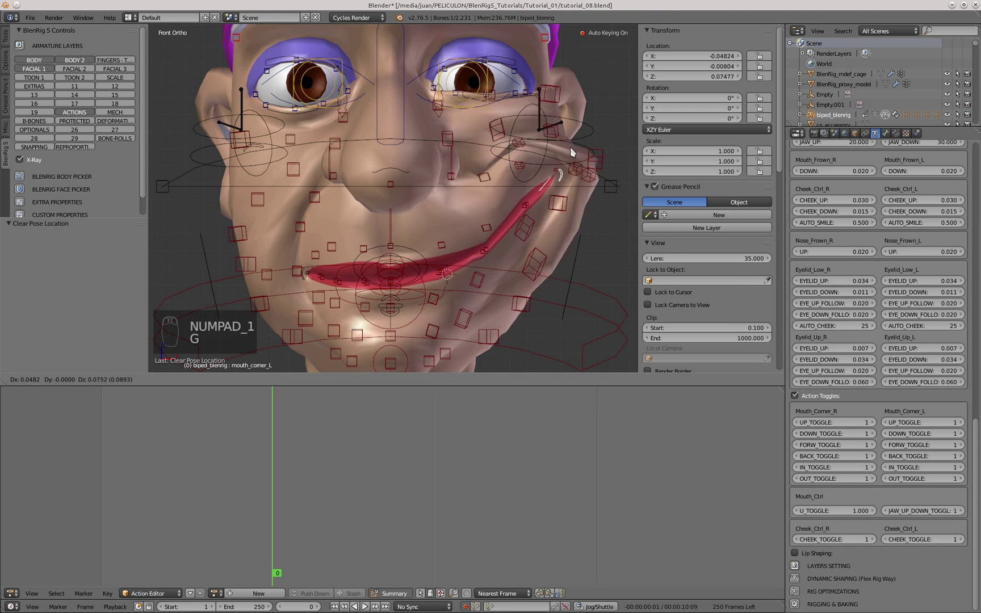
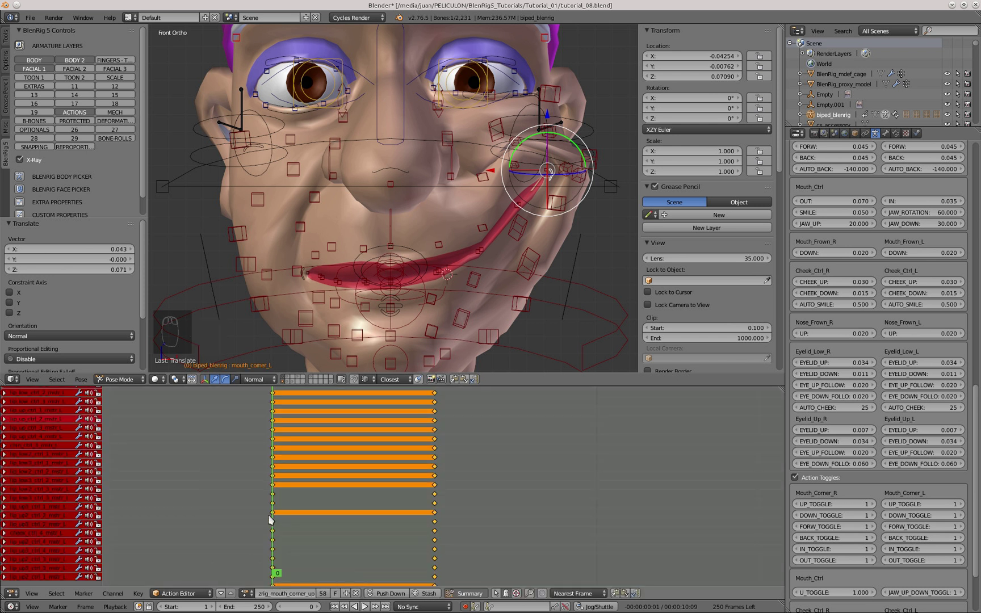
# Step: Set the Mouth_Corner_R and Mouth_Corner_L UP_TOGGLE values to 0
pyautogui.moveTo(805, 506); pyautogui.dragTo(874, 506)
pyautogui.click(442, 218)
pyautogui.press('KP_1')
pyautogui.press('a')
pyautogui.press('a')
pyautogui.press('a')
pyautogui.press('Left')
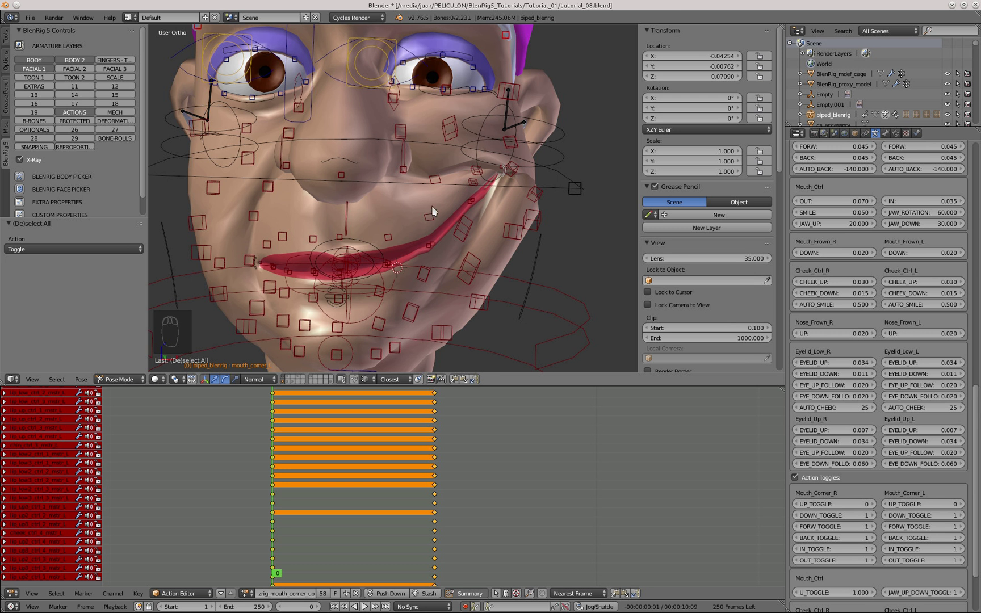
pyautogui.press('Right')
# Step: Select all bones and clear their location, rotation and scale back to rest
pyautogui.press('KP_1')
pyautogui.press('a')
pyautogui.press('a')
pyautogui.press('a')
pyautogui.press('alt+g')
pyautogui.press('alt+r')
pyautogui.press('alt+s')
pyautogui.press('a')
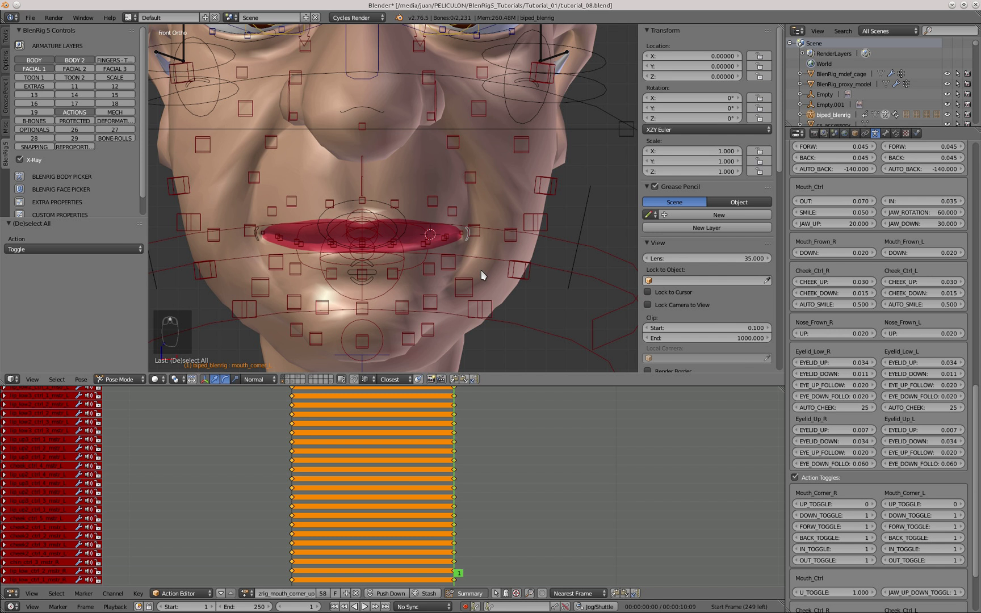
# Step: Raise the mouth corner control into a smile with auto keying on
pyautogui.rightClick(473, 237)
pyautogui.click(474, 238)
pyautogui.press('g')
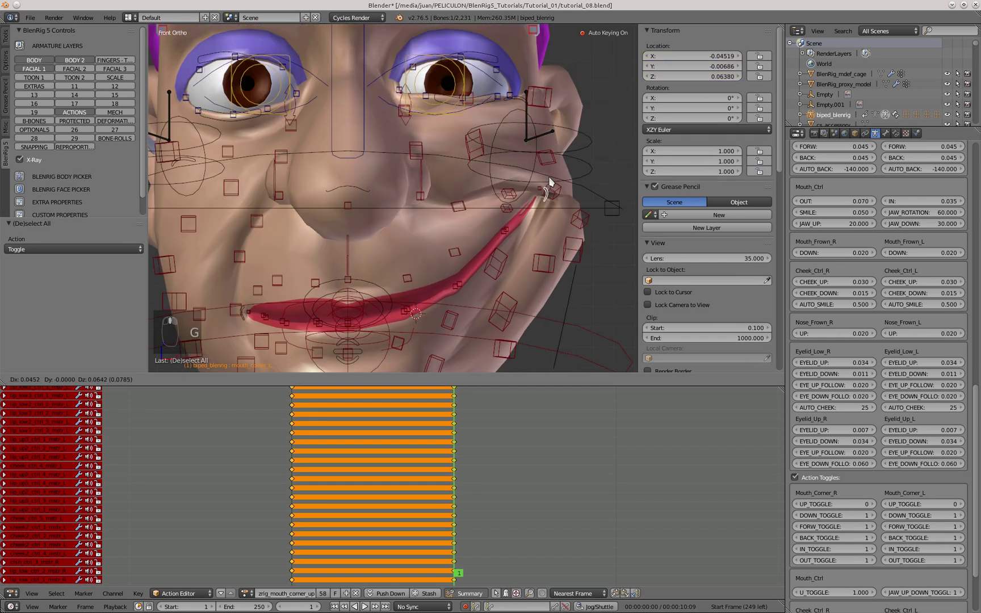
pyautogui.moveTo(466, 158); pyautogui.dragTo(420, 186)
pyautogui.rightClick(420, 186)
pyautogui.press('g')
pyautogui.press('g')
# Step: Show the lip deformation bone layers and nudge the corner lip bones into the smile curve
pyautogui.click(387, 243)
pyautogui.press('g')
pyautogui.press('g')
pyautogui.click(458, 214)
pyautogui.press('g')
pyautogui.press('g')
pyautogui.press('g')
# Step: Reposition an upper lip deformation bone along a single axis and check the result from the front
pyautogui.click(510, 217)
pyautogui.press('g')
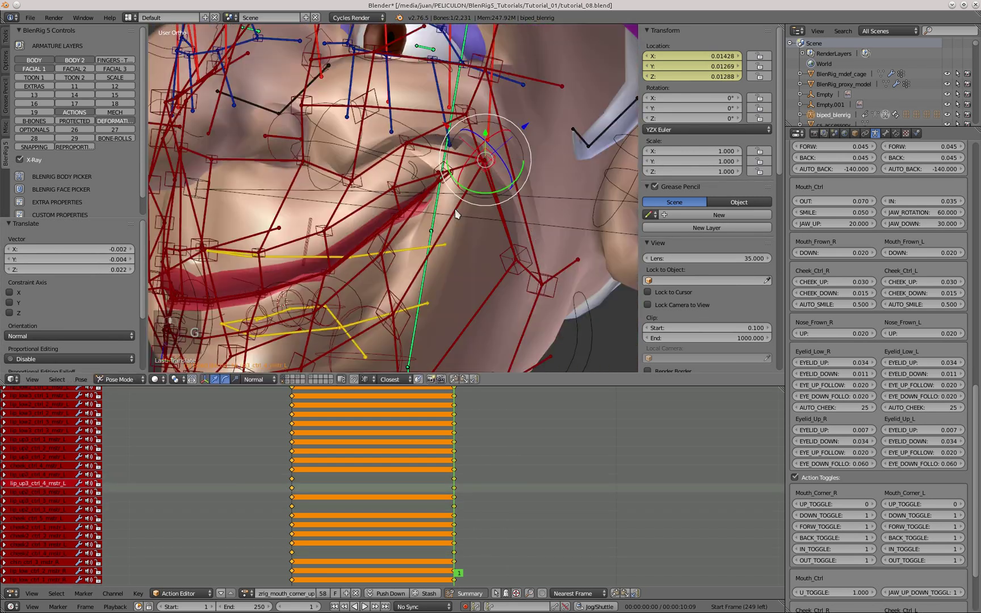
pyautogui.press('g')
pyautogui.press('g')
pyautogui.press('g')
pyautogui.middleClick(395, 190)
pyautogui.press('KP_1')
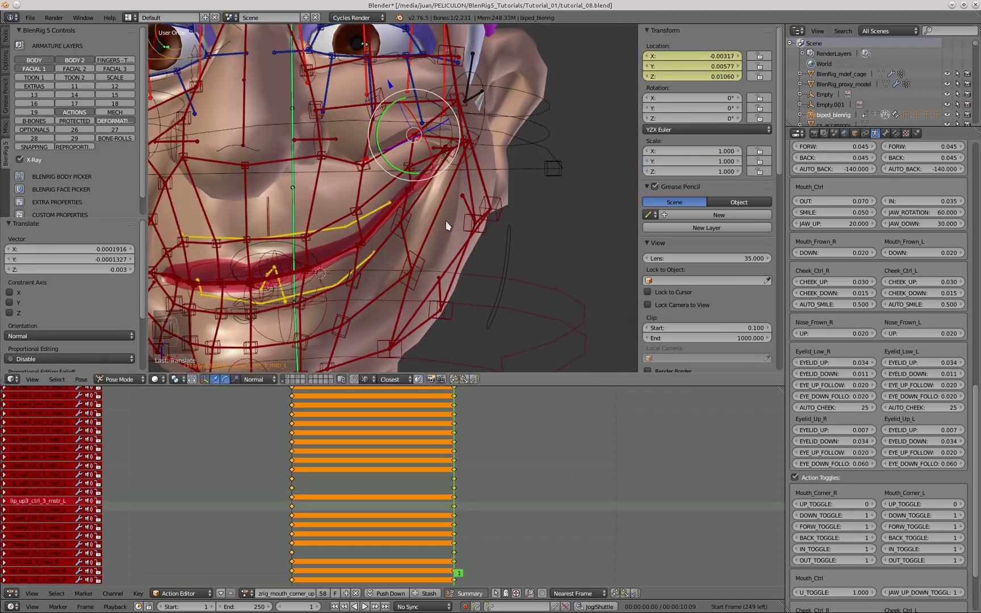
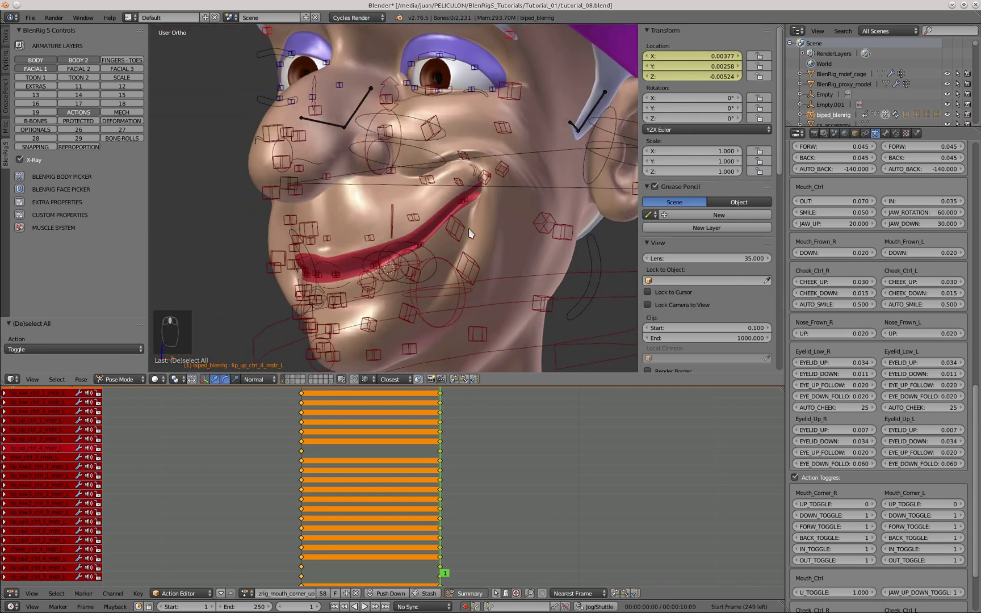
pyautogui.press('KP_1')
# Step: Set both mouth-corner UP_TOGGLE values back to 1 and unlink the current action from the rig
pyautogui.press('a')
pyautogui.press('a')
pyautogui.press('b')
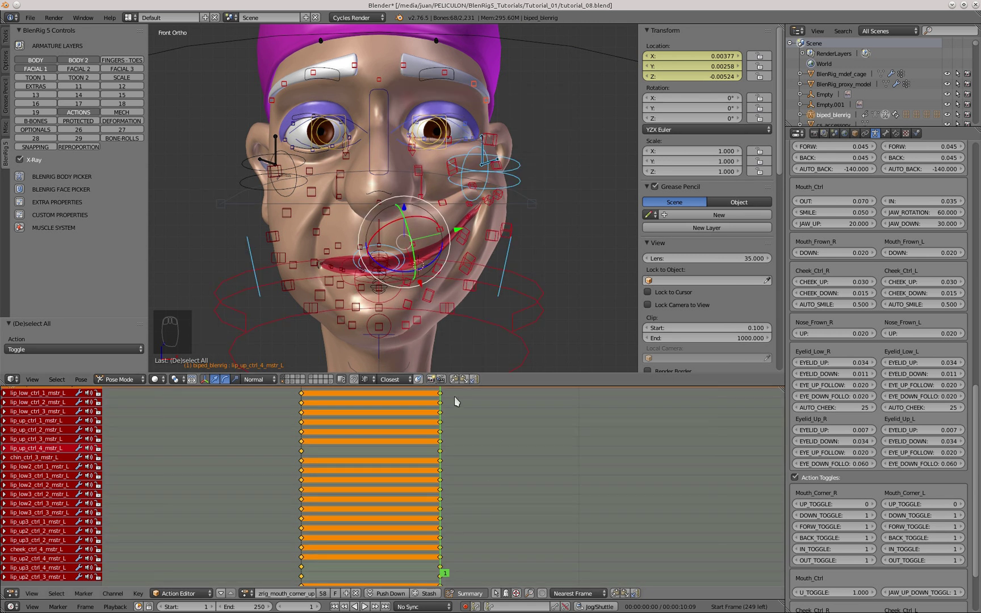
pyautogui.moveTo(462, 382); pyautogui.dragTo(418, 291)
pyautogui.press('a')
pyautogui.press('Left')
pyautogui.click(361, 591)
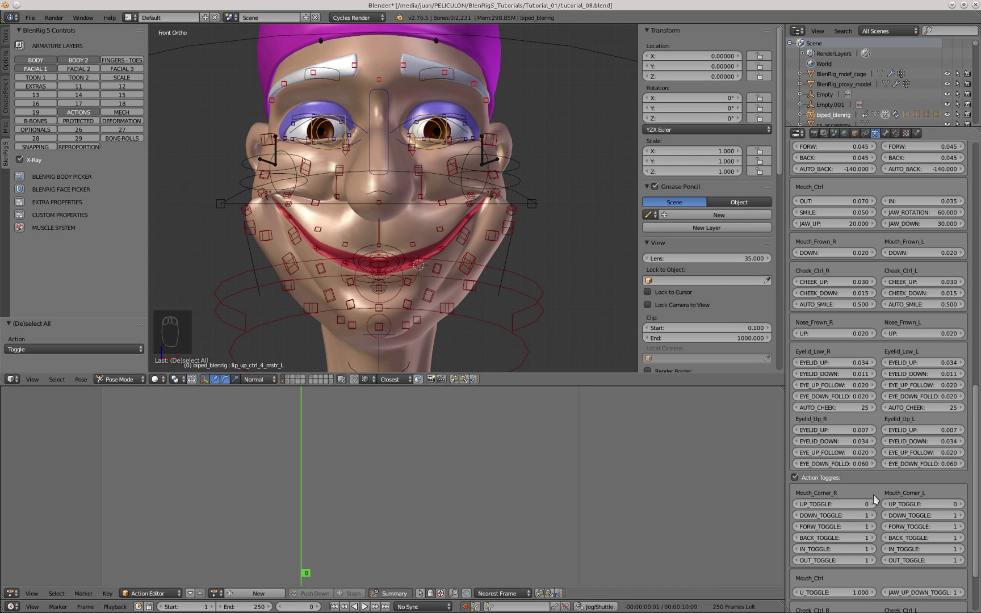
pyautogui.moveTo(881, 504); pyautogui.dragTo(462, 195)
# Step: Select all bones and clear their location, rotation and scale
pyautogui.press('a')
pyautogui.press('a')
pyautogui.press('alt+g')
pyautogui.press('alt+r')
pyautogui.press('a')
pyautogui.press('alt+s')
# Step: Test lowering the mouth corner control, then reset it to rest
pyautogui.rightClick(441, 298)
pyautogui.click(427, 297)
pyautogui.press('g')
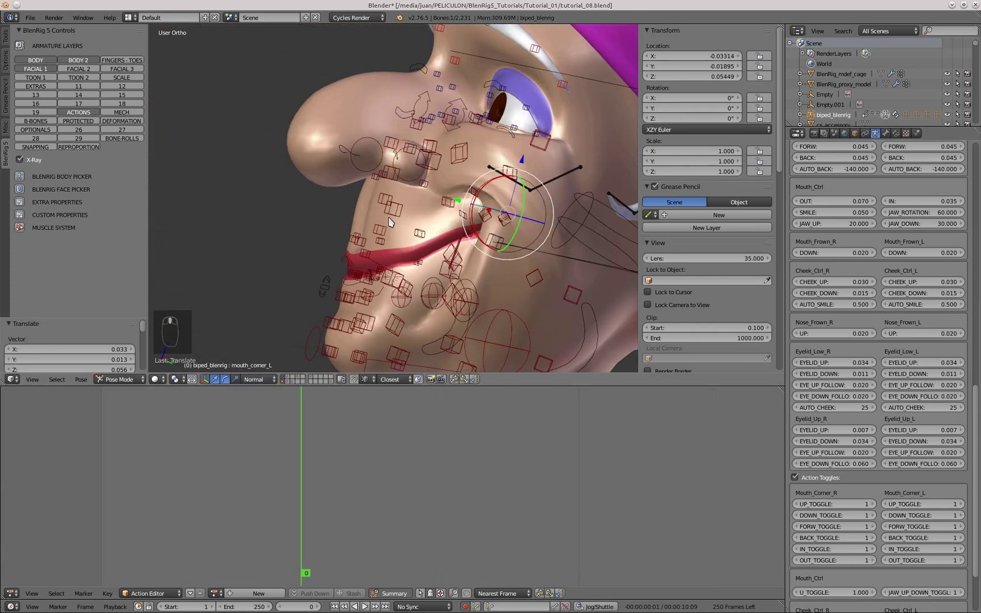
pyautogui.press('g')
pyautogui.click(465, 209)
pyautogui.press('KP_1')
pyautogui.press('alt+g')
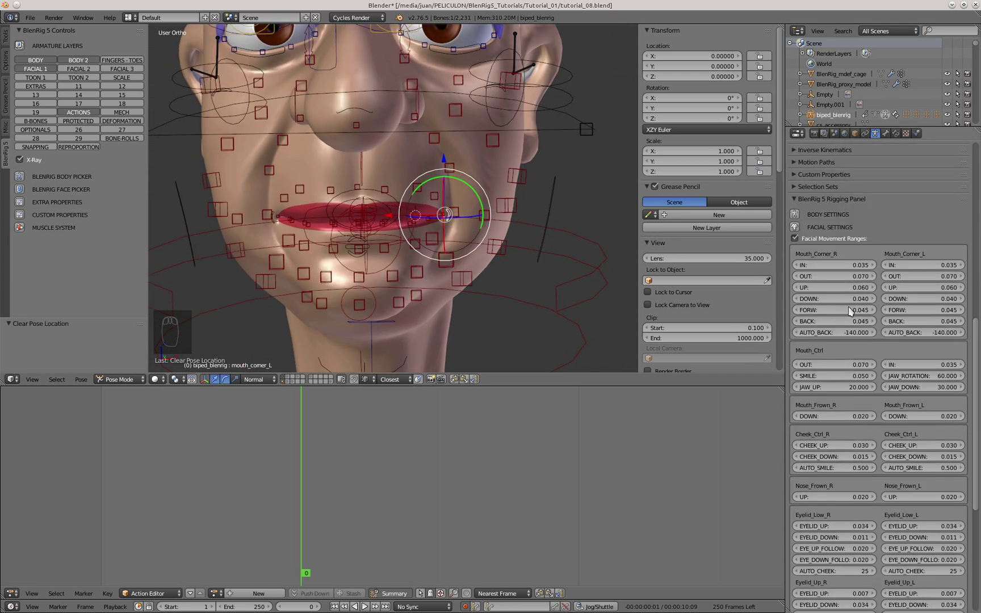
pyautogui.press('g')
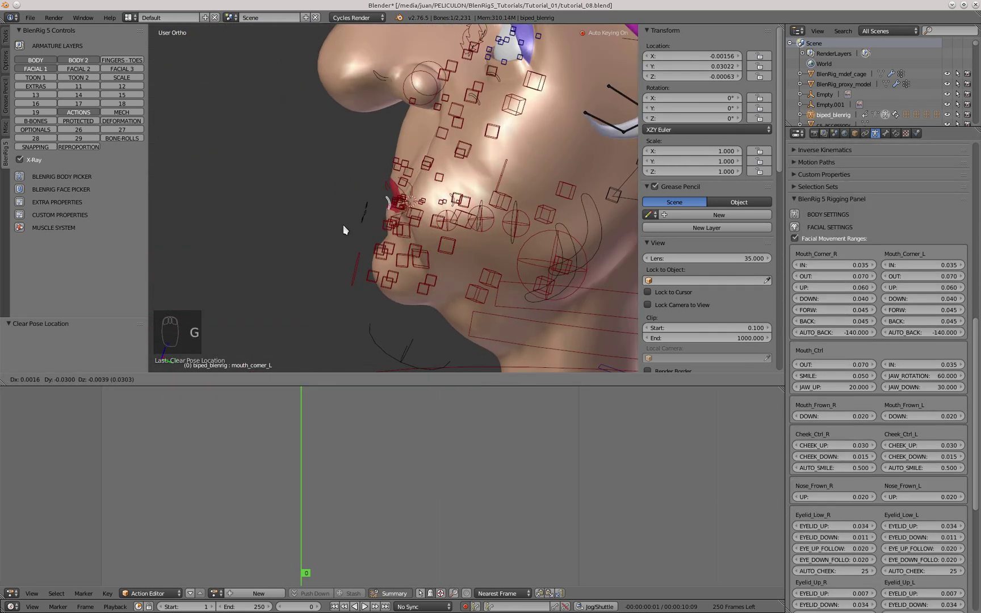
pyautogui.middleClick(402, 97)
# Step: Set Mouth_Corner_R DOWN_TOGGLE to 0, load the corner-down action and pull the mouth corner down into a frown
pyautogui.press('alt+g')
pyautogui.press('g')
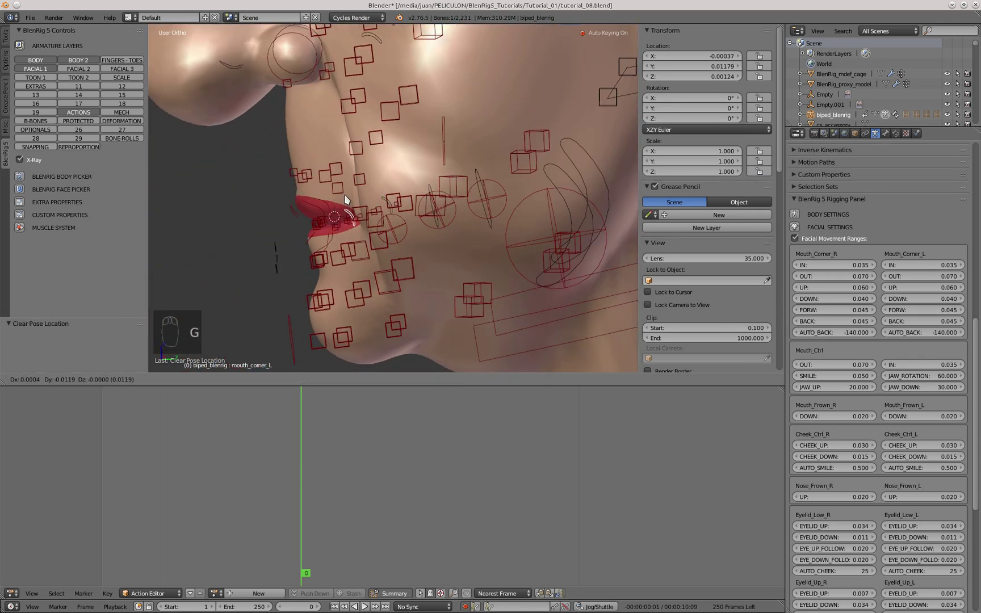
pyautogui.press('KP_1')
pyautogui.press('g')
pyautogui.click(437, 146)
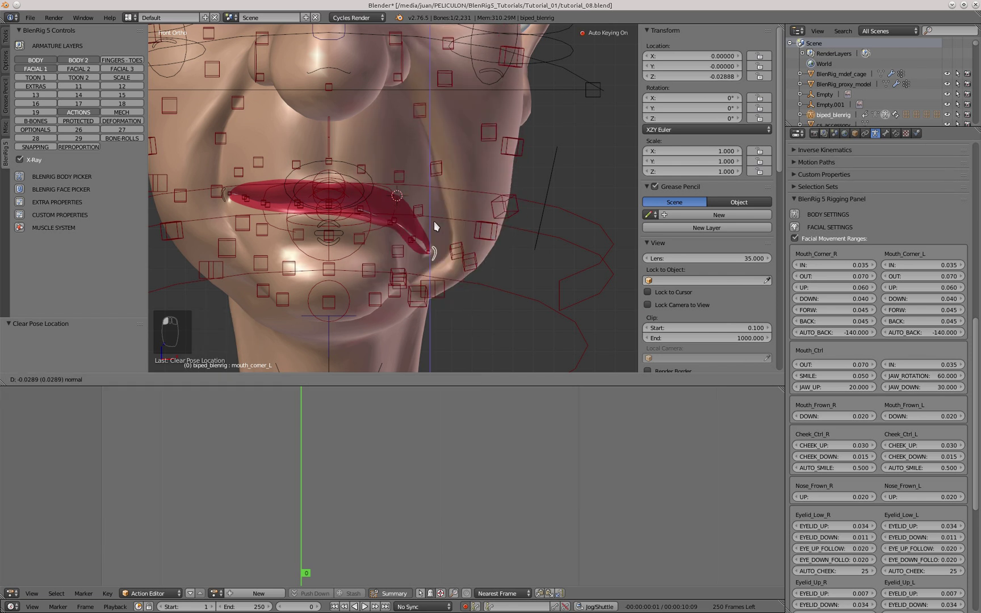
pyautogui.moveTo(437, 240); pyautogui.dragTo(407, 182)
pyautogui.press('KP_1')
pyautogui.press('g')
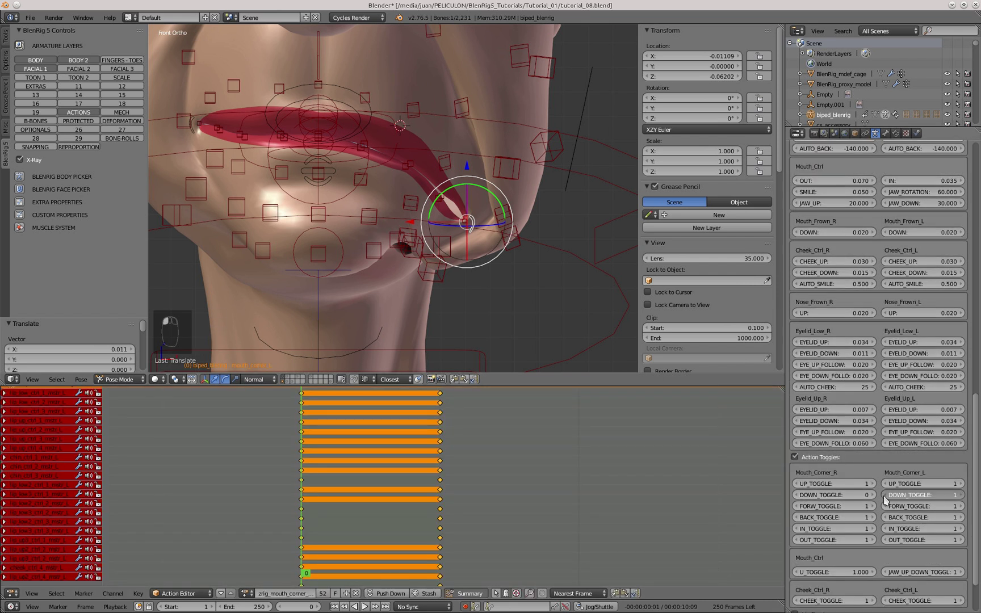
# Step: Select all face bones in front view and clear their location, rotation and scale
pyautogui.middleClick(409, 225)
pyautogui.press('Right')
pyautogui.press('KP_1')
pyautogui.press('Left')
pyautogui.press('Right')
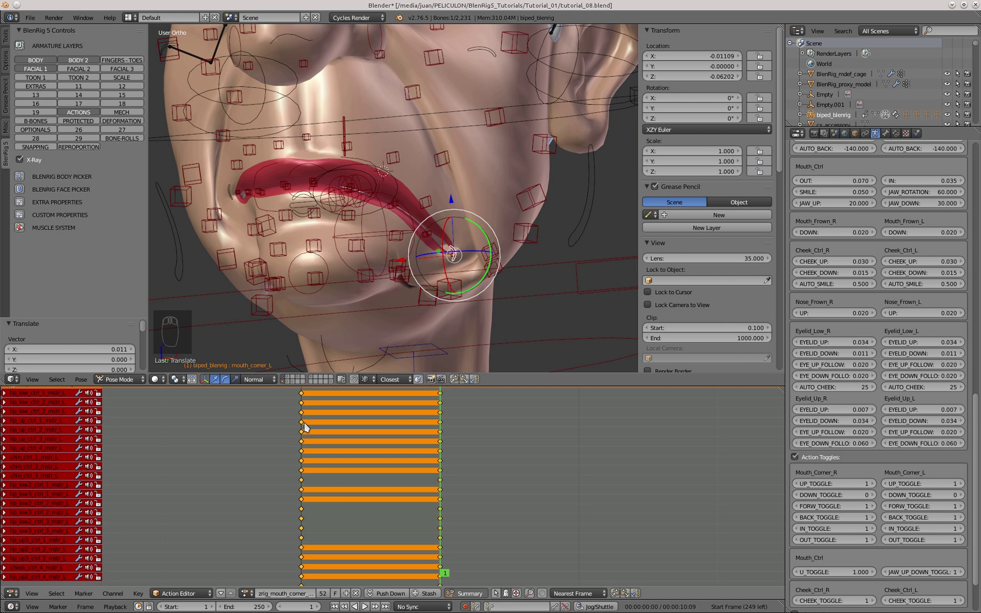
pyautogui.moveTo(307, 429); pyautogui.dragTo(437, 244)
pyautogui.press('a')
pyautogui.press('a')
pyautogui.press('alt+g')
pyautogui.press('alt+r')
pyautogui.press('alt+s')
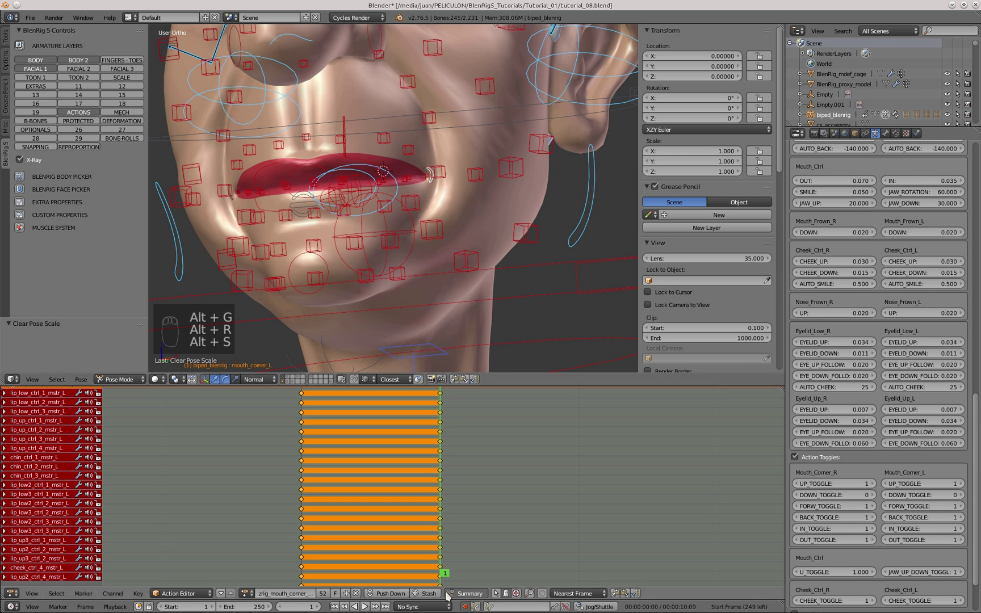
# Step: Nudge individual lip bones with grab moves to refine the mirrored frown shape
pyautogui.moveTo(439, 186); pyautogui.dragTo(439, 186)
pyautogui.press('KP_1')
pyautogui.press('g')
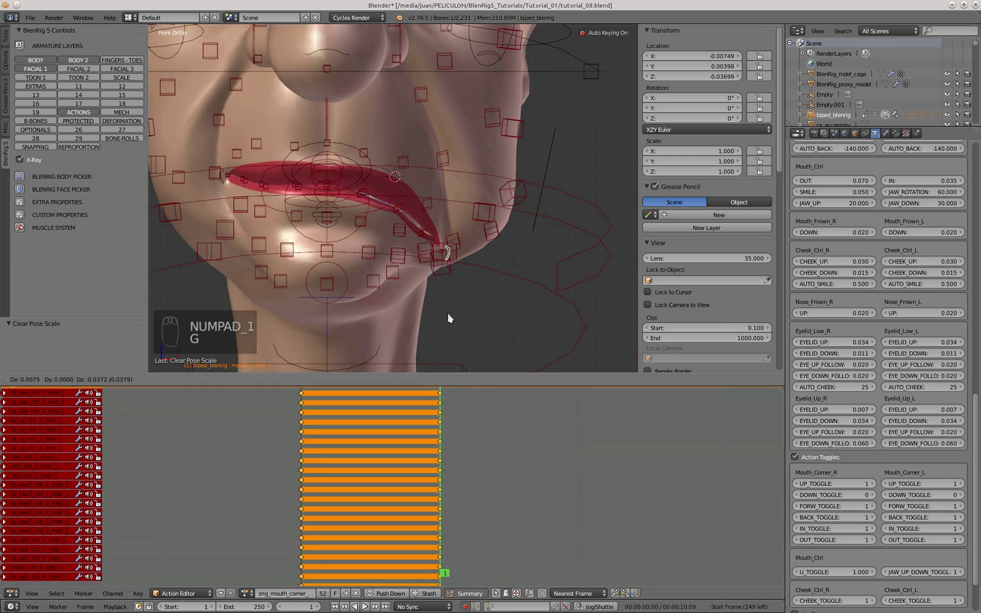
pyautogui.middleClick(474, 270)
pyautogui.press('g')
pyautogui.click(401, 228)
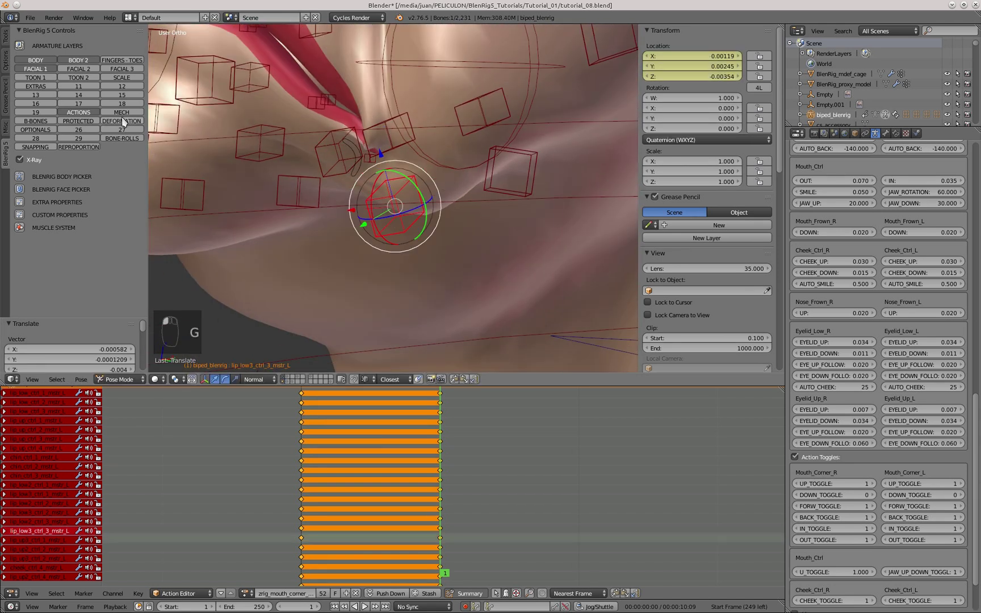
pyautogui.click(374, 178)
pyautogui.press('g')
pyautogui.press('g')
pyautogui.click(461, 165)
pyautogui.press('g')
pyautogui.press('g')
# Step: Reposition the lip deformation bones near the chin to match the frown on both sides
pyautogui.rightClick(321, 138)
pyautogui.press('g')
pyautogui.rightClick(525, 261)
pyautogui.press('g')
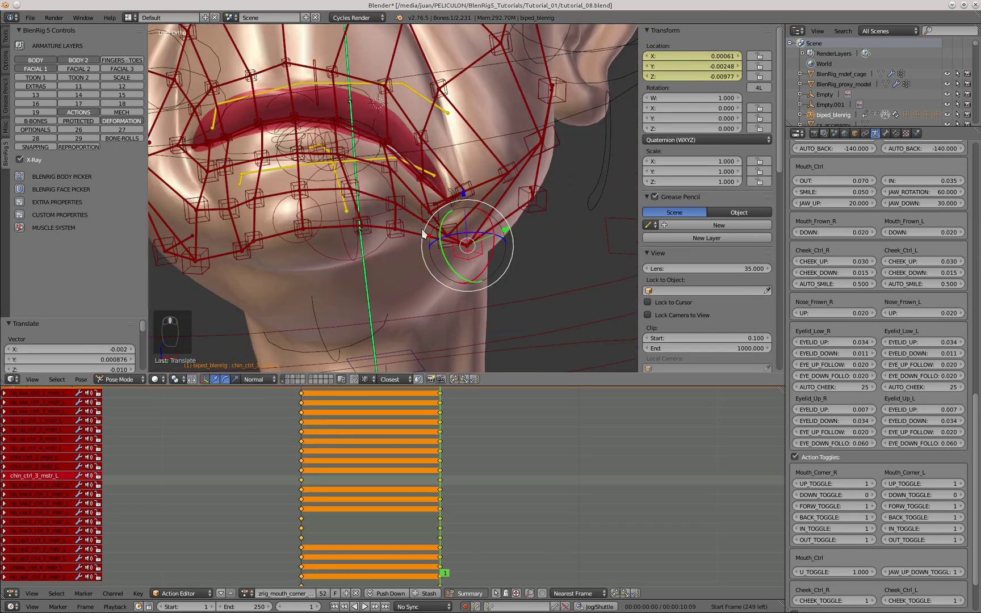
pyautogui.press('a')
pyautogui.press('g')
pyautogui.click(445, 203)
# Step: Box-select the face bones in front view and adjust the selection in the Action Editor
pyautogui.press('KP_1')
pyautogui.press('a')
pyautogui.press('b')
pyautogui.click(456, 382)
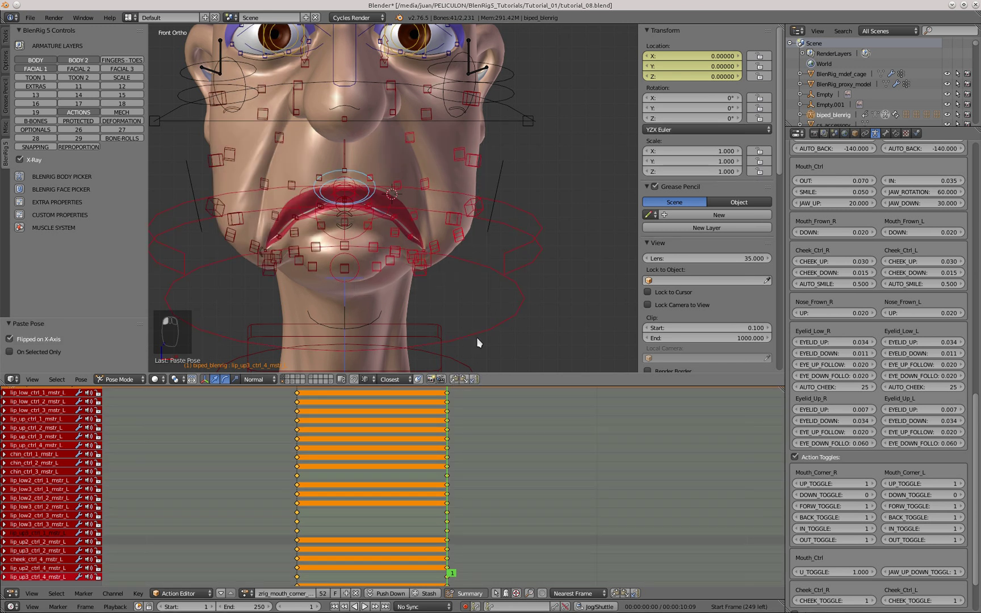
pyautogui.press('a')
pyautogui.click(328, 594)
pyautogui.moveTo(360, 596); pyautogui.dragTo(469, 237)
pyautogui.press('a')
pyautogui.press('a')
# Step: Clear all bone transforms and unlink the mouth-corner action from the rig
pyautogui.press('alt+g')
pyautogui.press('alt+r')
pyautogui.press('a')
pyautogui.press('alt+s')
pyautogui.click(427, 201)
# Step: Reset leftover bone locations to rest and select mouth_ctrl in front view
pyautogui.press('g')
pyautogui.press('g')
pyautogui.rightClick(442, 248)
pyautogui.press('alt+g')
pyautogui.press('KP_1')
pyautogui.rightClick(373, 232)
# Step: Pull mouth_ctrl down to open the jaw, clearing its location and rotation between tries
pyautogui.press('g')
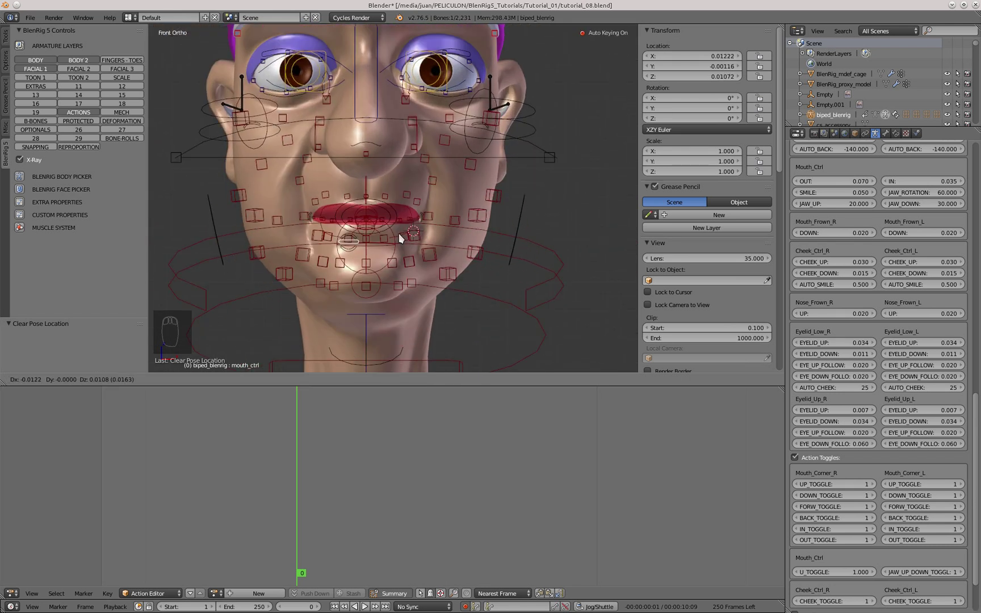
pyautogui.press('r')
pyautogui.press('alt+g')
pyautogui.press('alt+r')
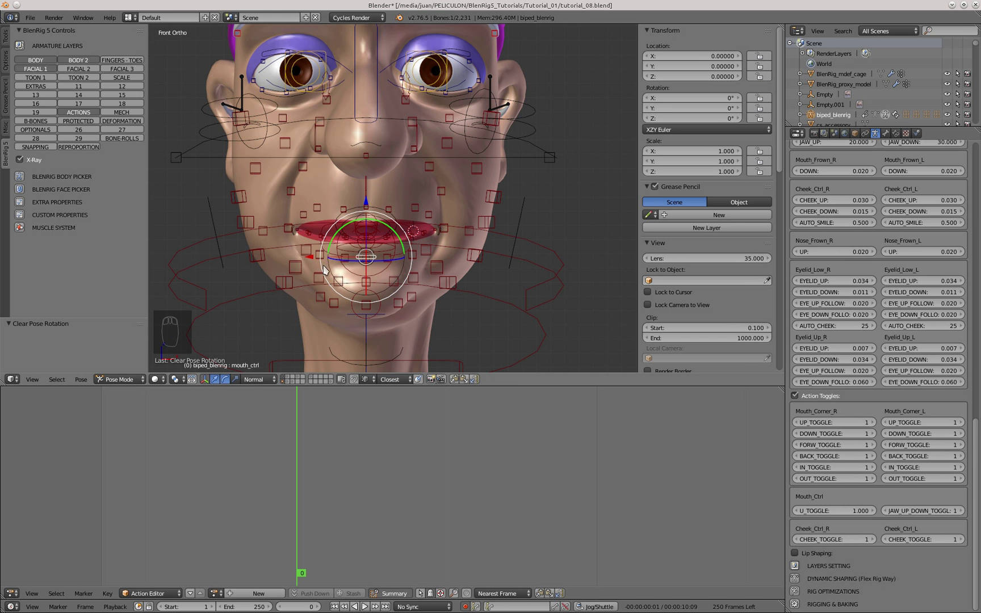
pyautogui.moveTo(328, 266); pyautogui.dragTo(450, 226)
pyautogui.press('g')
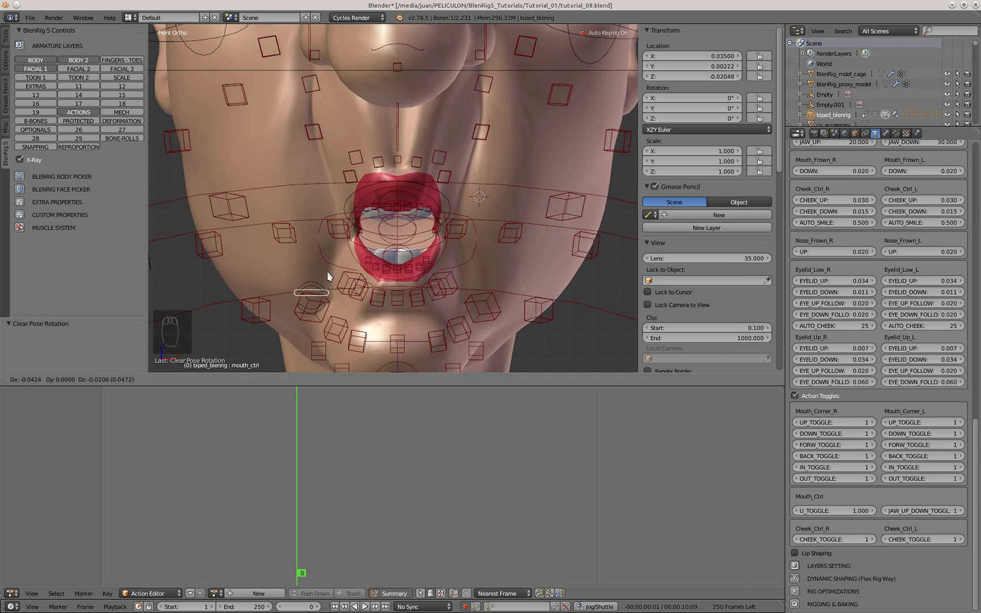
pyautogui.moveTo(337, 258); pyautogui.dragTo(508, 209)
pyautogui.press('alt+g')
# Step: Test the jaw by moving mouth bones and mouth_ctrl, resetting and confirming a new position
pyautogui.rightClick(525, 210)
pyautogui.press('g')
pyautogui.rightClick(274, 209)
pyautogui.press('g')
pyautogui.moveTo(406, 219); pyautogui.dragTo(410, 271)
pyautogui.press('g')
pyautogui.press('alt+g')
pyautogui.rightClick(353, 220)
pyautogui.press('alt+g')
pyautogui.click(387, 268)
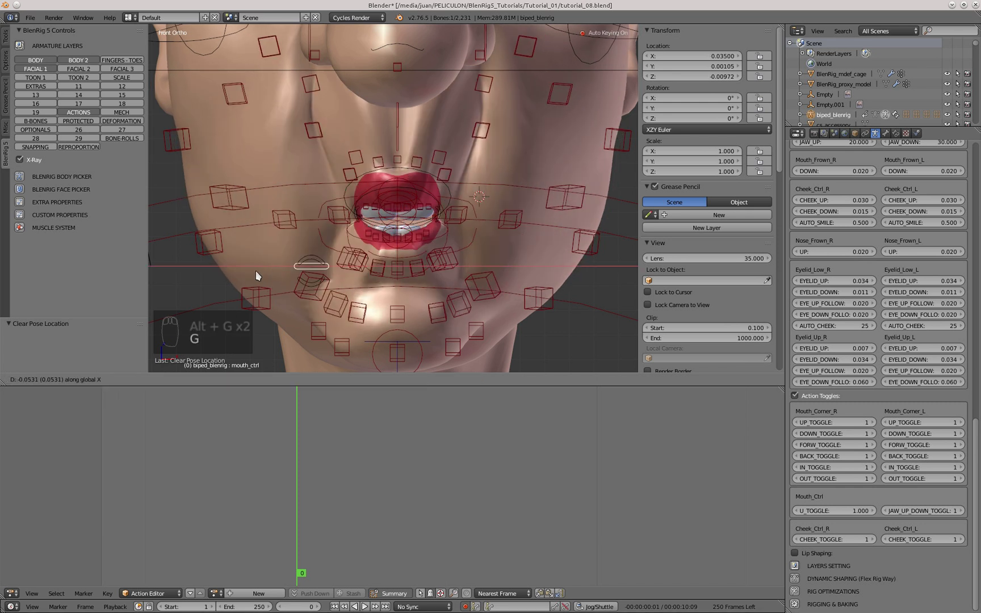
# Step: Orbit and zoom the viewport to inspect the open lips and teeth in profile
pyautogui.click(308, 201)
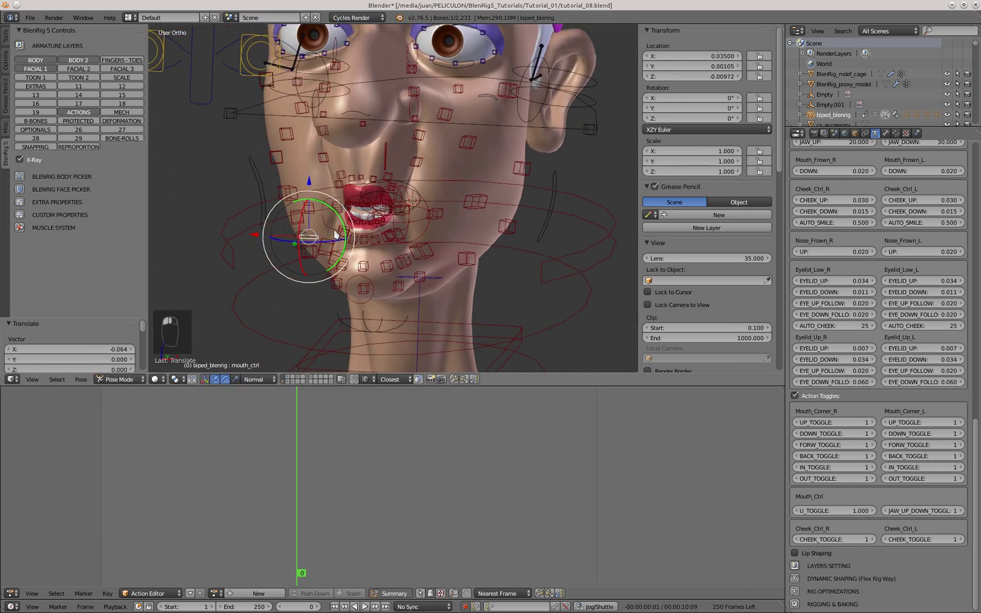
pyautogui.moveTo(397, 245); pyautogui.dragTo(365, 234)
pyautogui.moveTo(339, 214); pyautogui.dragTo(230, 275)
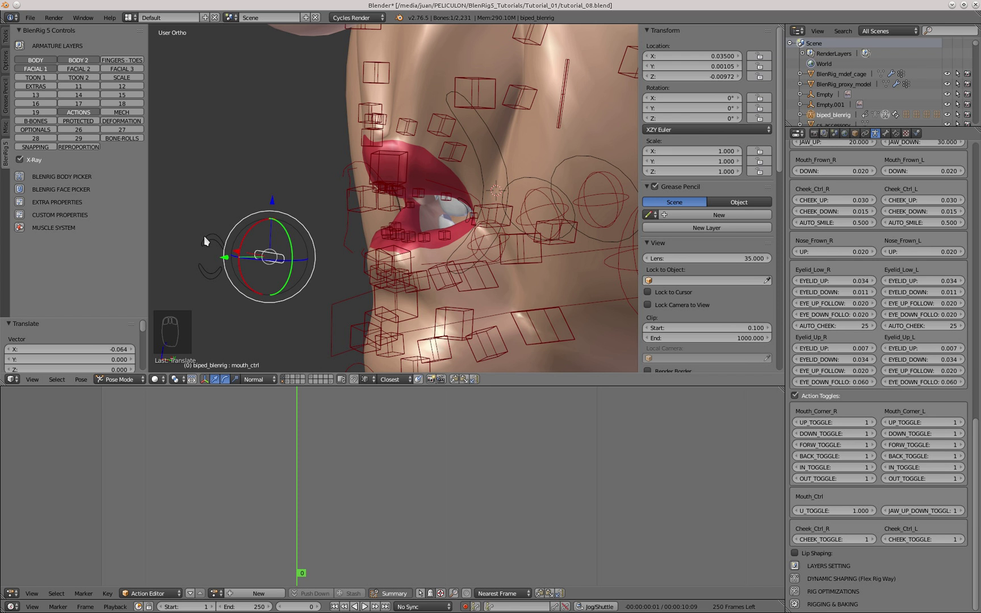
pyautogui.moveTo(210, 238); pyautogui.dragTo(246, 216)
pyautogui.moveTo(245, 217); pyautogui.dragTo(236, 242)
pyautogui.moveTo(298, 254); pyautogui.dragTo(307, 252)
pyautogui.press('g')
pyautogui.moveTo(308, 252); pyautogui.dragTo(230, 246)
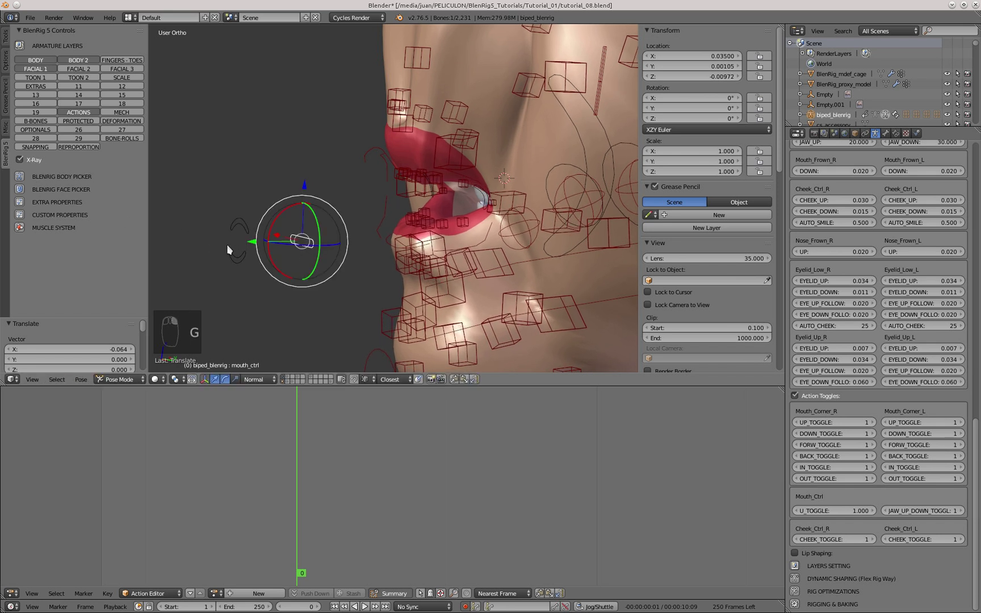
# Step: Move the control in front of the lips forward and back along the depth axis
pyautogui.rightClick(256, 222)
pyautogui.moveTo(244, 261); pyautogui.dragTo(344, 195)
pyautogui.press('KP_1')
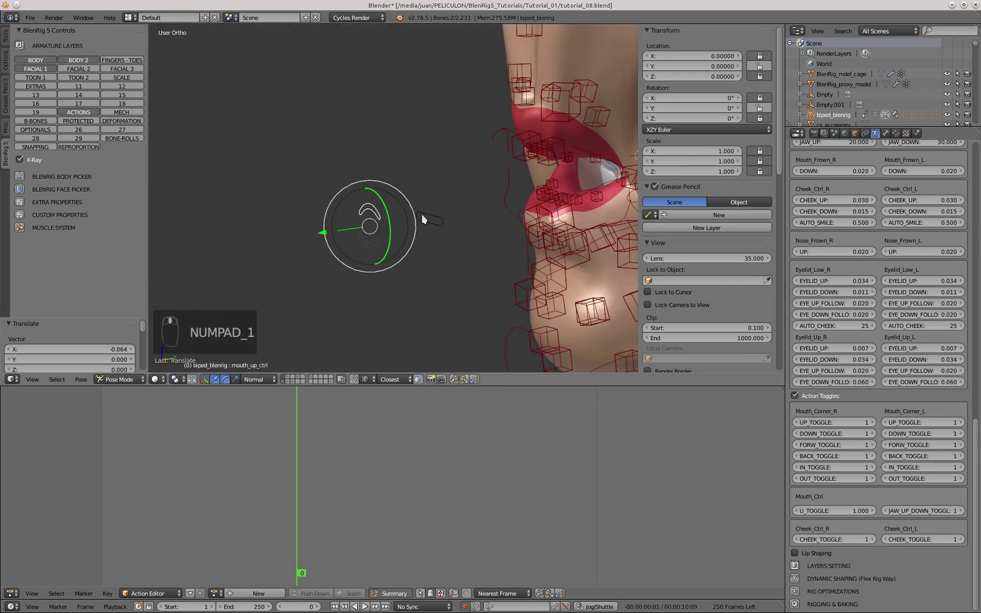
pyautogui.middleClick(206, 226)
pyautogui.moveTo(230, 226); pyautogui.dragTo(265, 223)
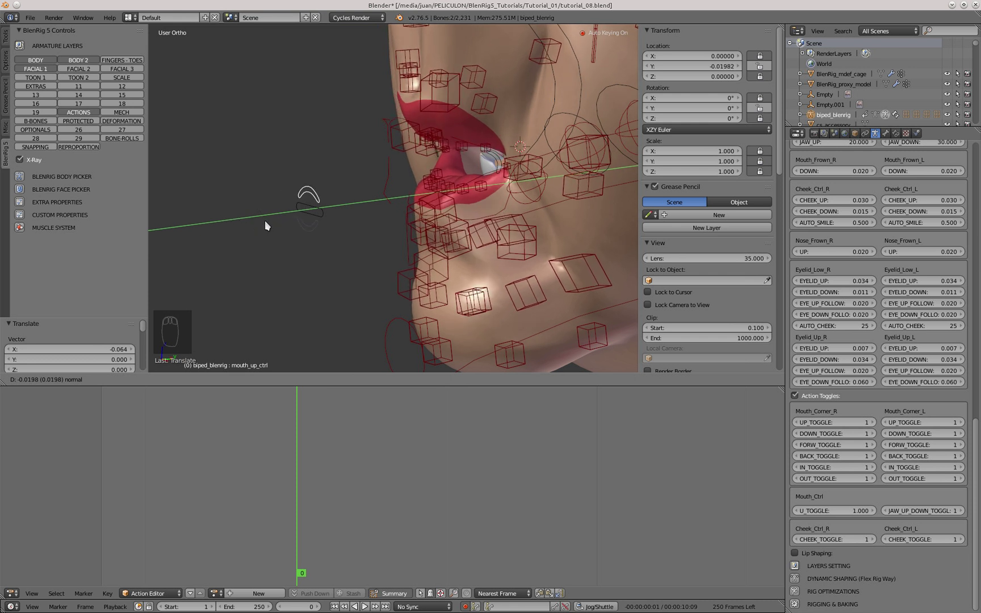
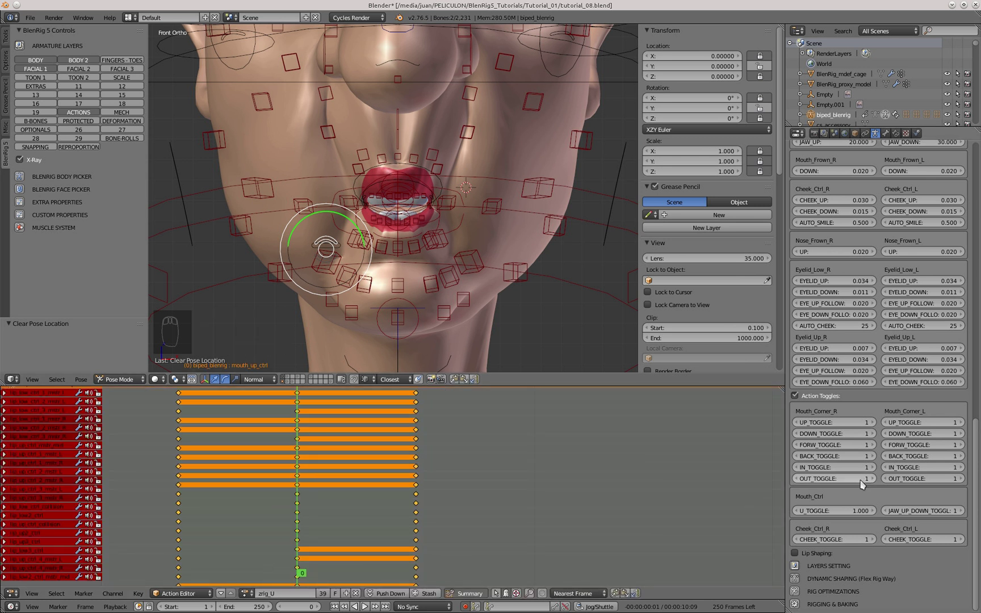
# Step: Set U_TOGGLE to 0 and scrub the zrig_U action from its first to last frame
pyautogui.moveTo(825, 514); pyautogui.dragTo(825, 514)
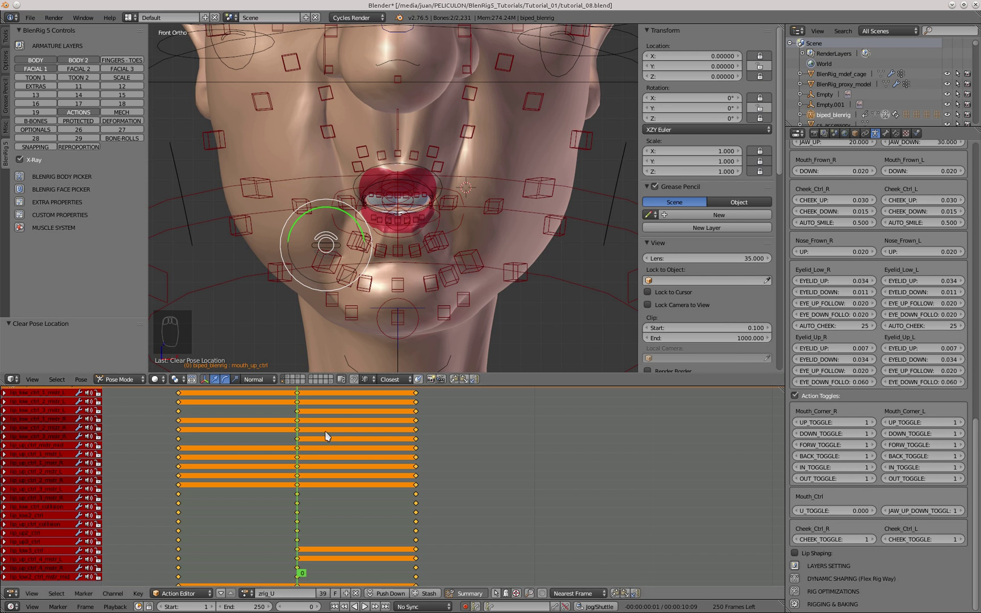
pyautogui.press('Right')
pyautogui.press('Left')
pyautogui.press('Right')
pyautogui.press('Left')
pyautogui.press('Left')
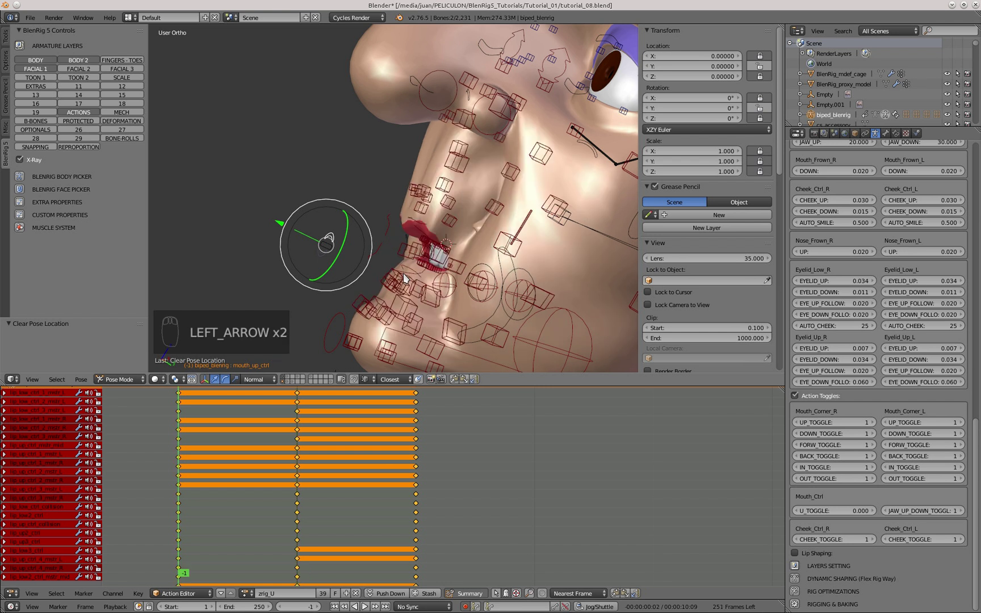
pyautogui.press('Right')
pyautogui.press('Right')
pyautogui.press('KP_1')
pyautogui.press('KP_1')
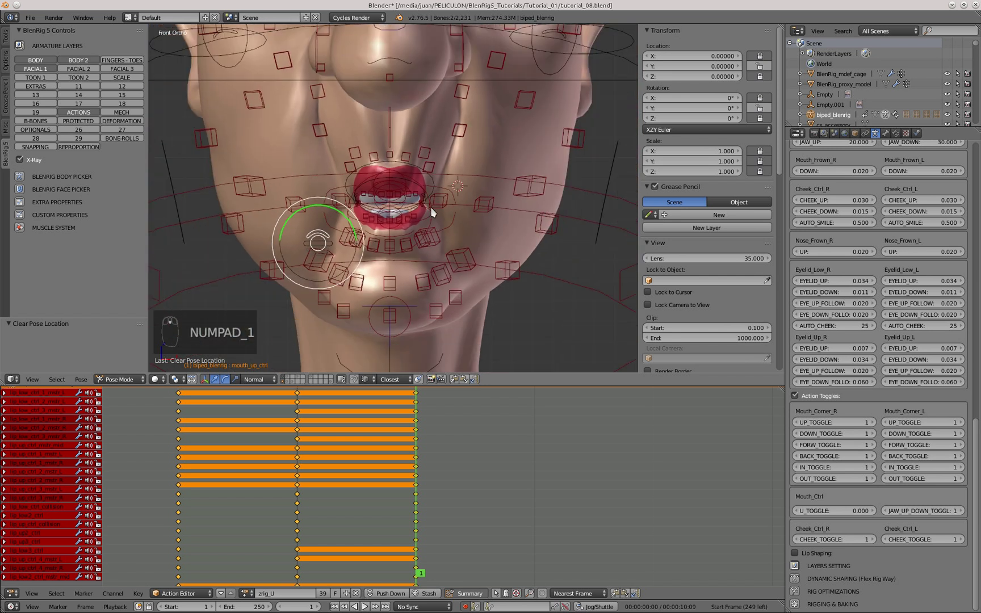
# Step: Clear location, rotation and scale on the lip controls across the action's frames, keying the corrected pose
pyautogui.middleClick(428, 190)
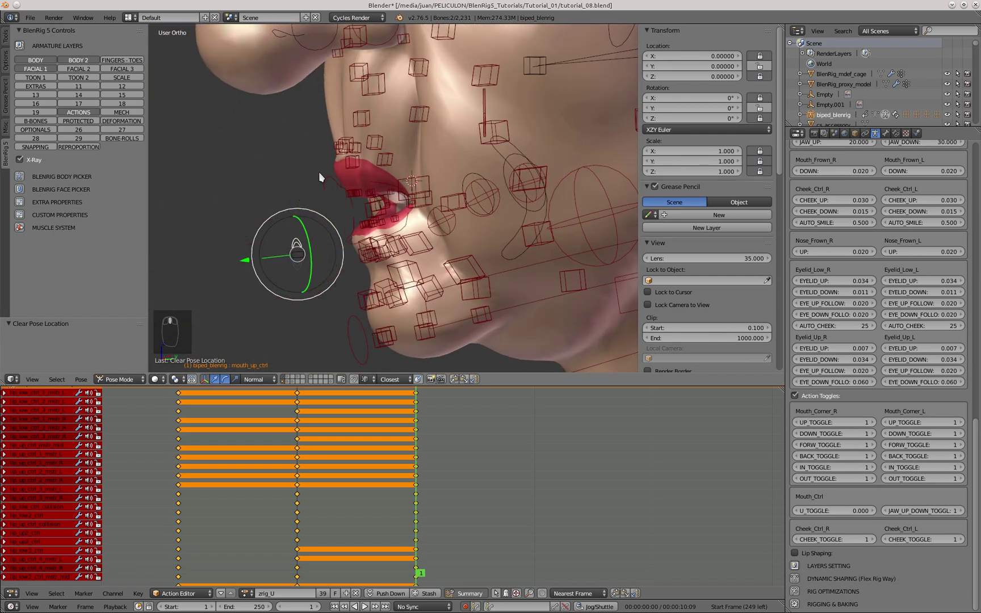
pyautogui.moveTo(331, 182); pyautogui.dragTo(330, 182)
pyautogui.press('KP_1')
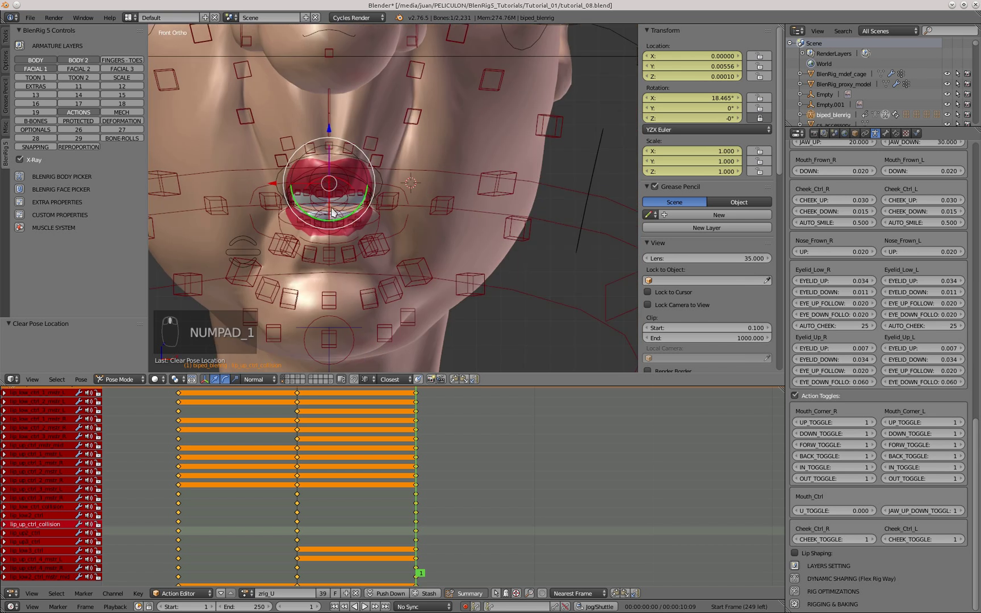
pyautogui.press('a')
pyautogui.press('a')
pyautogui.press('alt+g')
pyautogui.press('alt+r')
pyautogui.press('alt+s')
pyautogui.press('a')
pyautogui.click(389, 225)
pyautogui.press('g')
pyautogui.click(126, 74)
pyautogui.press('a')
pyautogui.press('a')
pyautogui.press('alt+g')
pyautogui.press('alt+r')
pyautogui.press('alt+a')
pyautogui.press('alt+h')
pyautogui.press('alt+g')
pyautogui.press('alt+r')
pyautogui.press('alt+s')
pyautogui.press('a')
pyautogui.click(56, 514)
pyautogui.click(363, 198)
pyautogui.press('alt+g')
pyautogui.press('alt+r')
pyautogui.press('alt+s')
pyautogui.press('Left')
pyautogui.press('alt+g')
pyautogui.press('alt+r')
pyautogui.press('alt+s')
pyautogui.press('Right')
# Step: From the side view, move the upper lip control forward and seat the lower lip collision control
pyautogui.rightClick(392, 230)
pyautogui.moveTo(395, 231); pyautogui.dragTo(305, 253)
pyautogui.press('g')
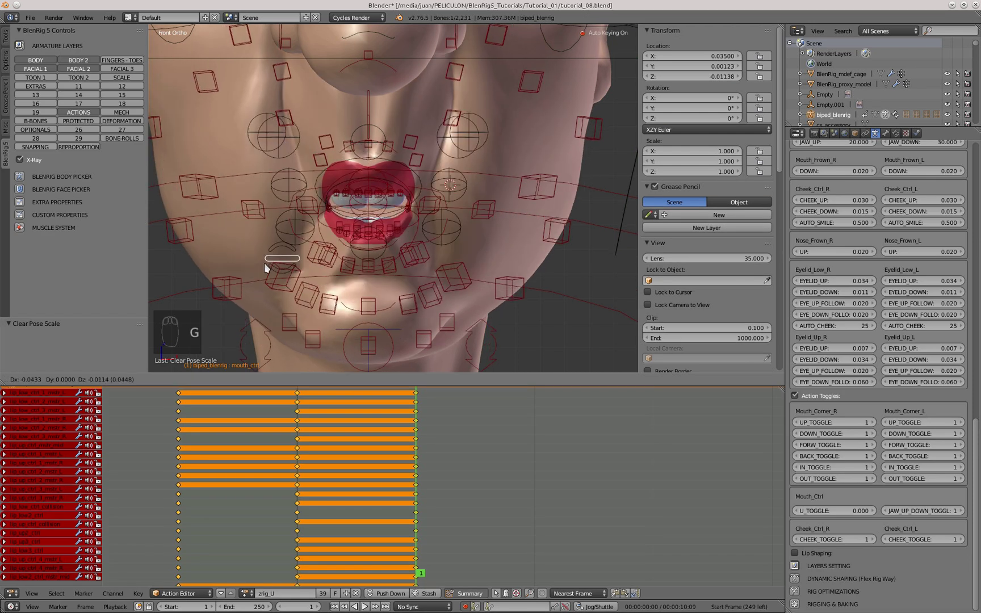
pyautogui.middleClick(406, 238)
pyautogui.press('KP_3')
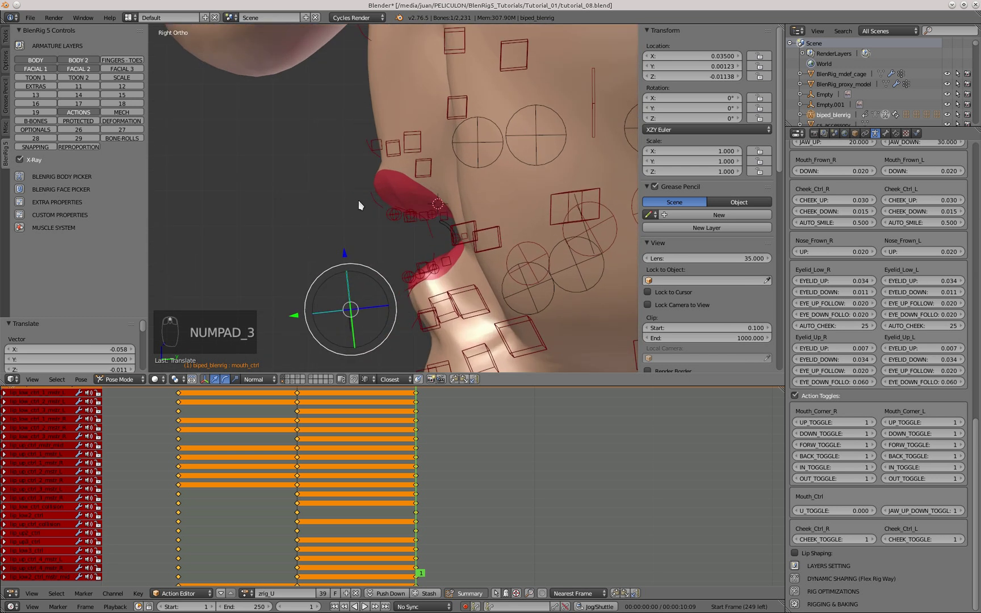
pyautogui.rightClick(381, 203)
pyautogui.moveTo(378, 207); pyautogui.dragTo(347, 249)
pyautogui.press('g')
pyautogui.click(331, 208)
pyautogui.rightClick(334, 183)
pyautogui.press('g')
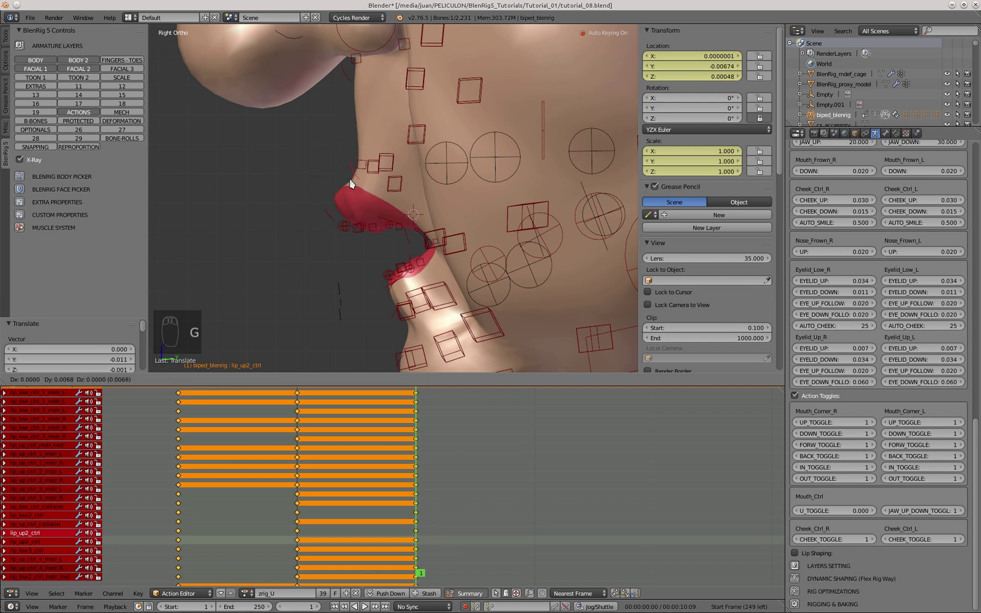
pyautogui.press('KP_3')
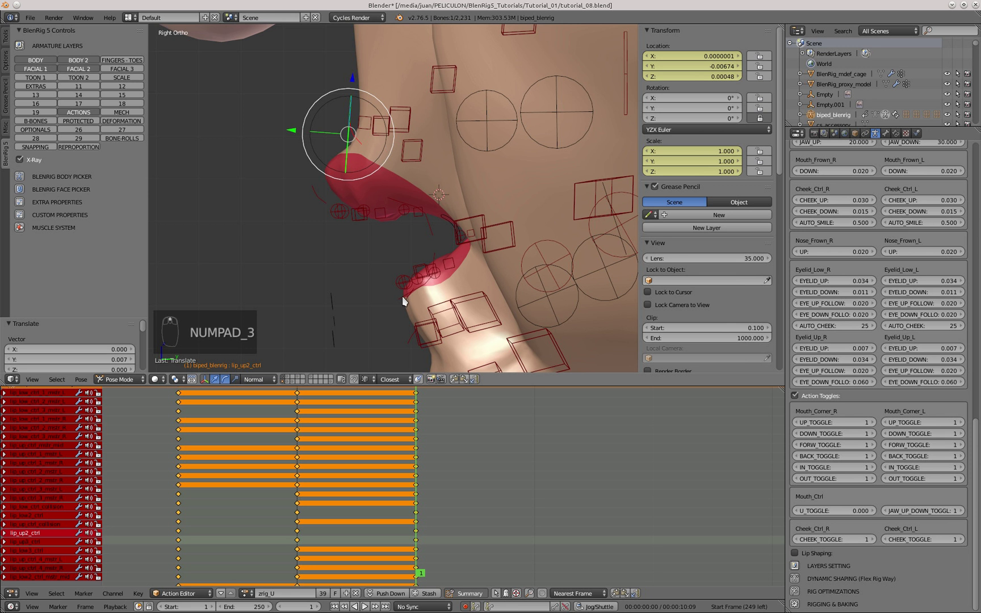
pyautogui.moveTo(404, 302); pyautogui.dragTo(422, 301)
pyautogui.press('g')
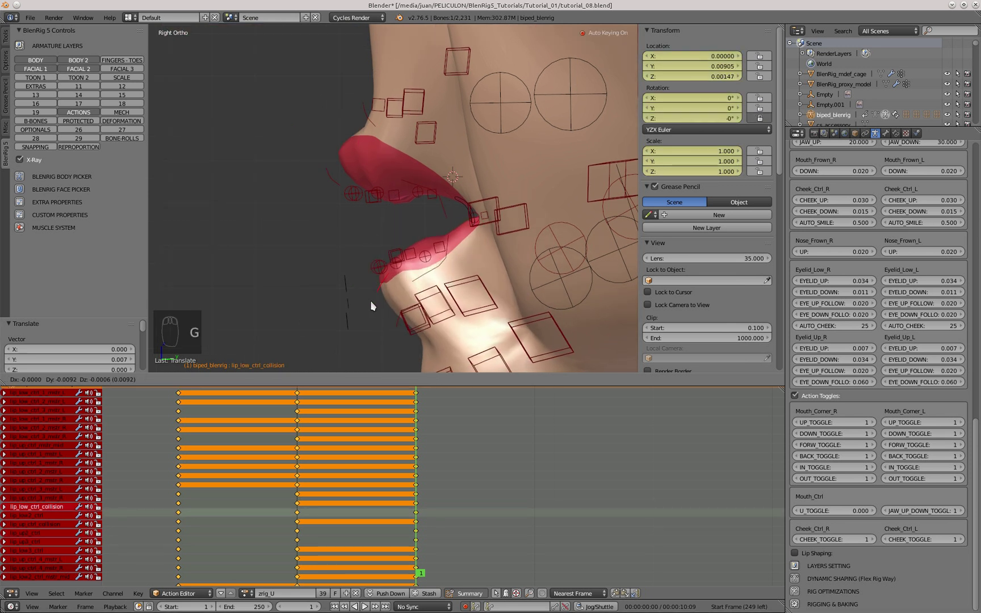
pyautogui.click(383, 302)
pyautogui.press('g')
pyautogui.moveTo(330, 268); pyautogui.dragTo(367, 288)
pyautogui.press('g')
pyautogui.rightClick(367, 288)
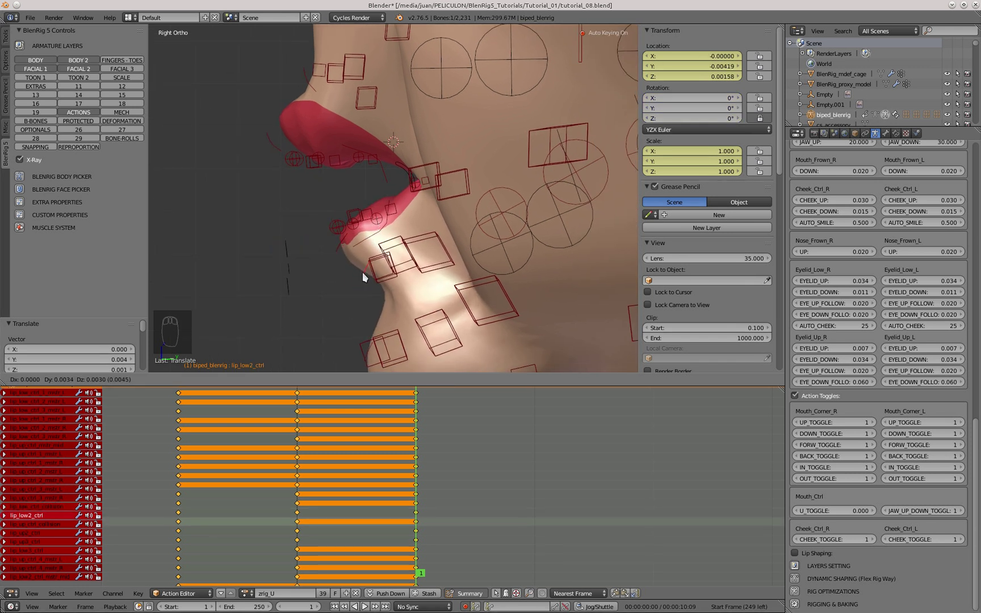
# Step: Refine the upper and lower lip control positions, checking them in side and front views
pyautogui.middleClick(349, 214)
pyautogui.press('KP_3')
pyautogui.middleClick(417, 204)
pyautogui.press('KP_3')
pyautogui.press('g')
pyautogui.click(452, 186)
pyautogui.click(94, 72)
pyautogui.press('KP_3')
pyautogui.press('g')
pyautogui.press('g')
pyautogui.click(415, 236)
pyautogui.click(382, 134)
pyautogui.press('g')
pyautogui.press('KP_1')
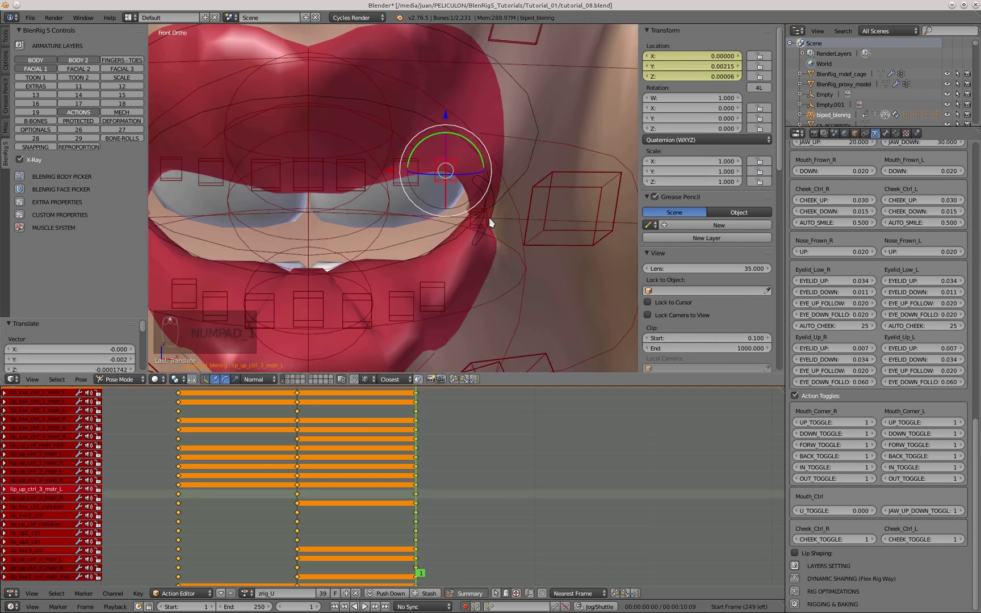
pyautogui.press('g')
pyautogui.click(479, 214)
pyautogui.click(452, 206)
pyautogui.middleClick(398, 216)
pyautogui.press('KP_1')
pyautogui.press('g')
pyautogui.click(432, 197)
pyautogui.press('KP_1')
# Step: Box-select the lip controls and clear their location, rotation and scale on the previous frame
pyautogui.press('a')
pyautogui.press('b')
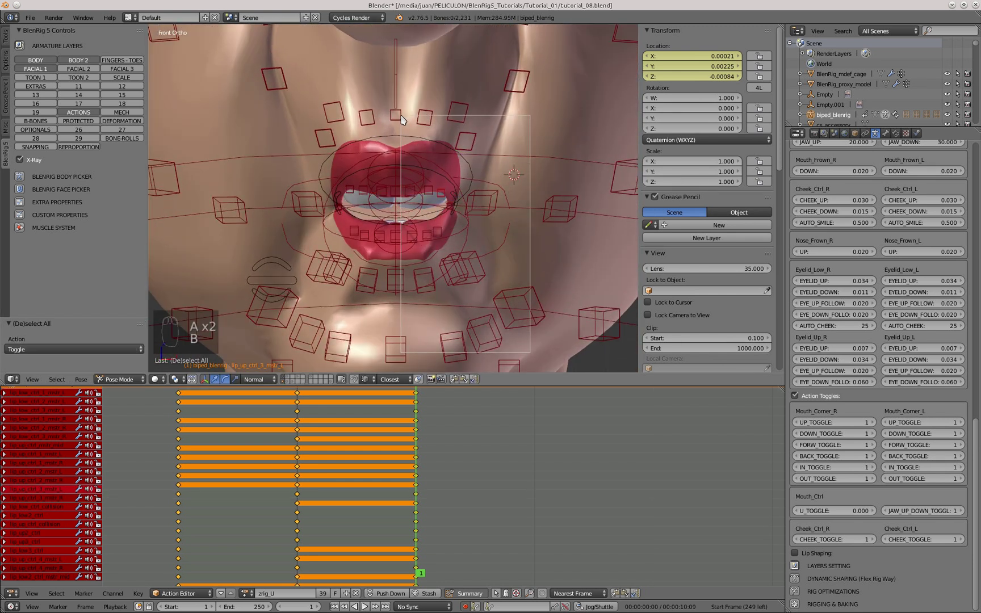
pyautogui.moveTo(458, 382); pyautogui.dragTo(382, 198)
pyautogui.press('a')
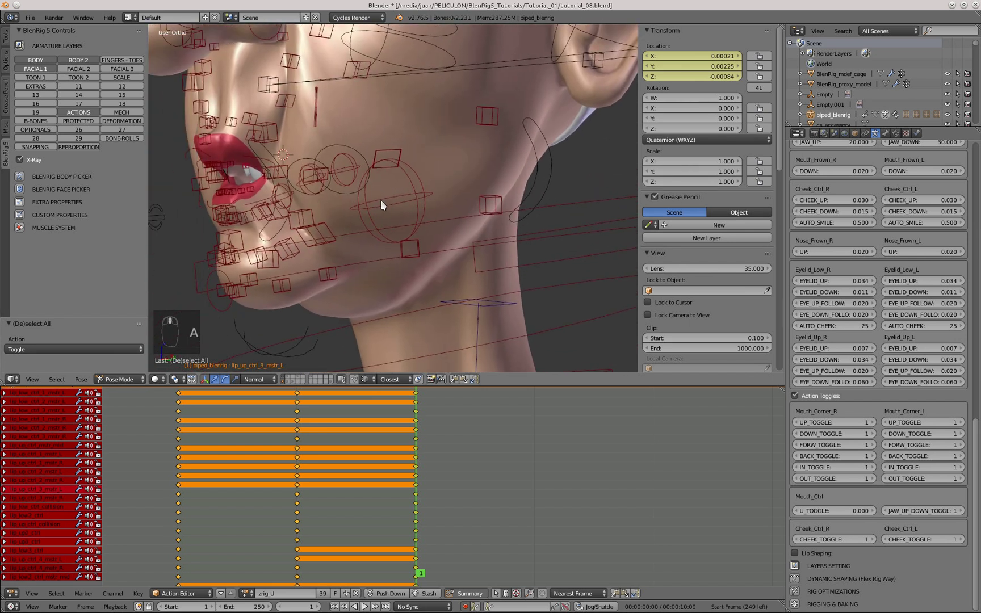
pyautogui.press('KP_1')
pyautogui.press('Left')
pyautogui.press('a')
pyautogui.press('alt+g')
pyautogui.press('alt+r')
pyautogui.press('a')
pyautogui.press('alt+s')
pyautogui.press('Left')
# Step: Nudge a lip control and step between frames in side view to compare the lip poses
pyautogui.press('g')
pyautogui.click(434, 237)
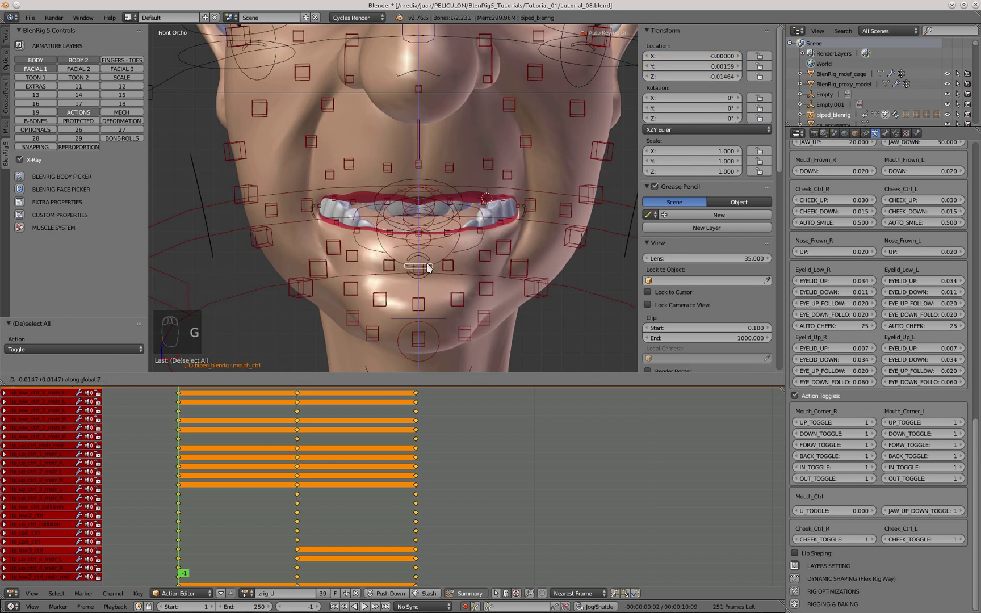
pyautogui.press('Right')
pyautogui.press('Left')
pyautogui.press('KP_3')
pyautogui.press('Left')
pyautogui.press('Right')
pyautogui.press('Right')
pyautogui.click(266, 203)
pyautogui.press('Right')
pyautogui.press('Left')
pyautogui.press('Left')
pyautogui.press('g')
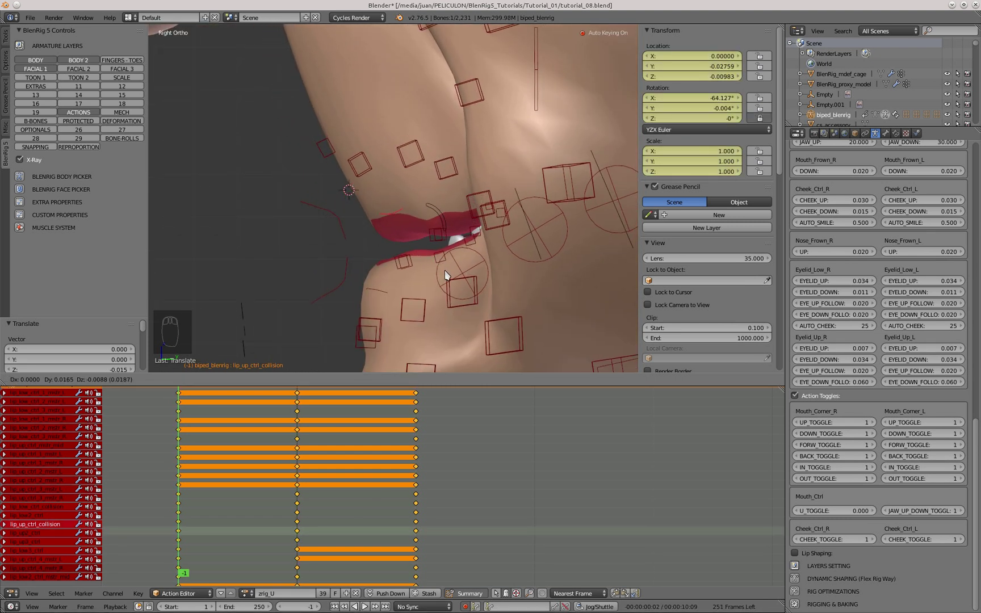
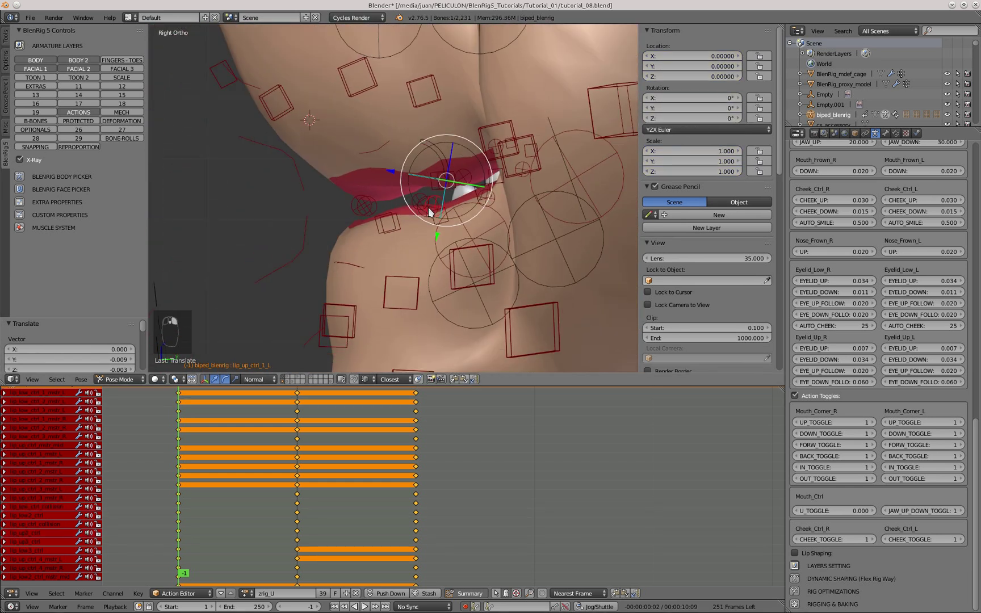
# Step: Move the upper and lower lip controls into corrected positions on the neighbouring frames
pyautogui.press('Right')
pyautogui.click(303, 222)
pyautogui.press('Left')
pyautogui.press('g')
pyautogui.click(433, 205)
pyautogui.press('g')
pyautogui.middleClick(366, 248)
pyautogui.click(386, 257)
pyautogui.press('g')
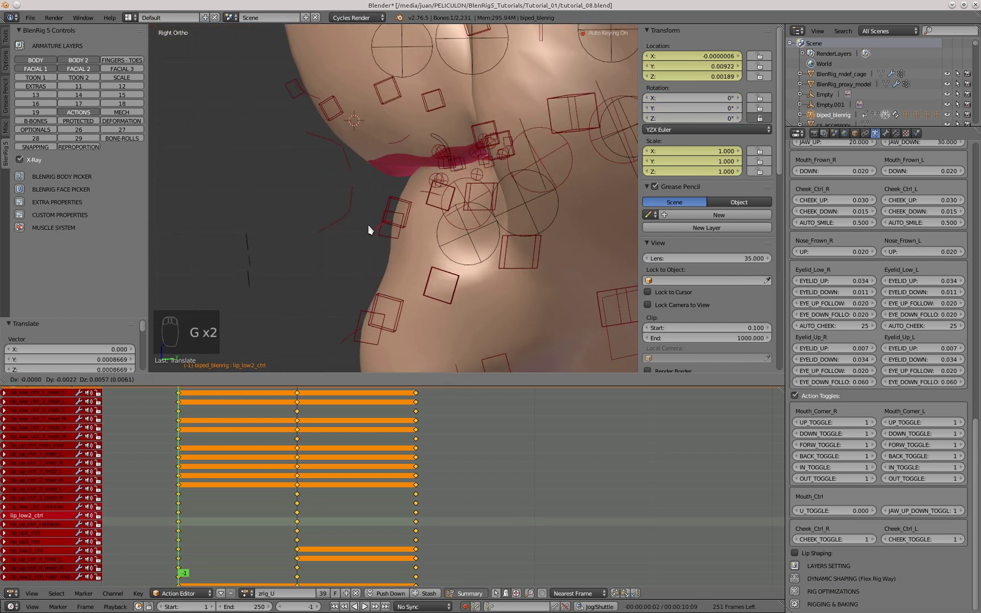
pyautogui.click(307, 182)
# Step: Reposition the lip corner control from the front view
pyautogui.press('KP_1')
pyautogui.middleClick(514, 147)
pyautogui.moveTo(478, 172); pyautogui.dragTo(460, 150)
pyautogui.press('g')
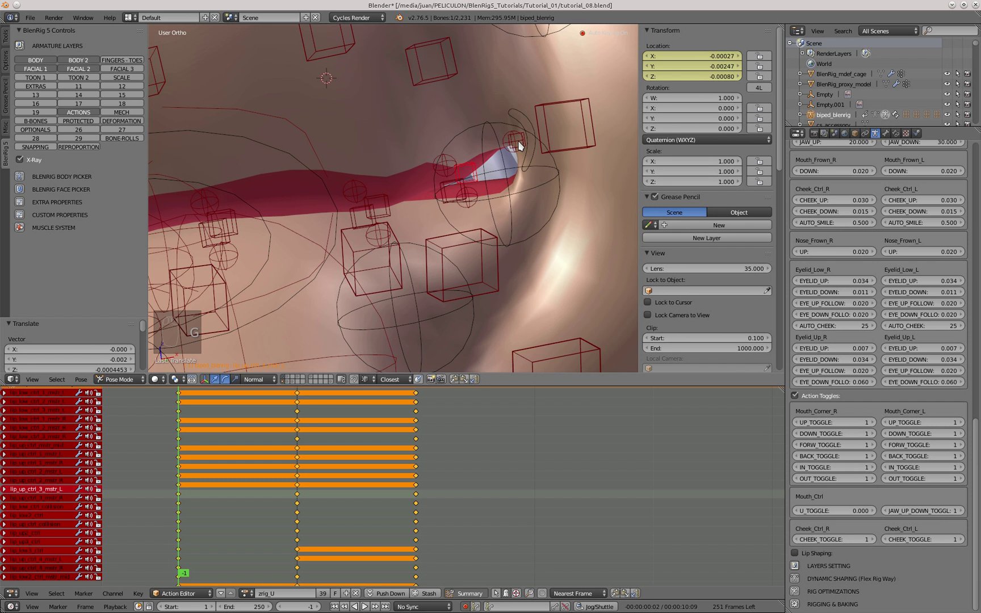
pyautogui.moveTo(525, 131); pyautogui.dragTo(526, 153)
pyautogui.press('g')
pyautogui.rightClick(526, 152)
pyautogui.moveTo(460, 203); pyautogui.dragTo(416, 213)
pyautogui.press('KP_1')
pyautogui.press('g')
# Step: Box-select the lip controls and clear their location, rotation and scale on the next frame
pyautogui.press('a')
pyautogui.press('b')
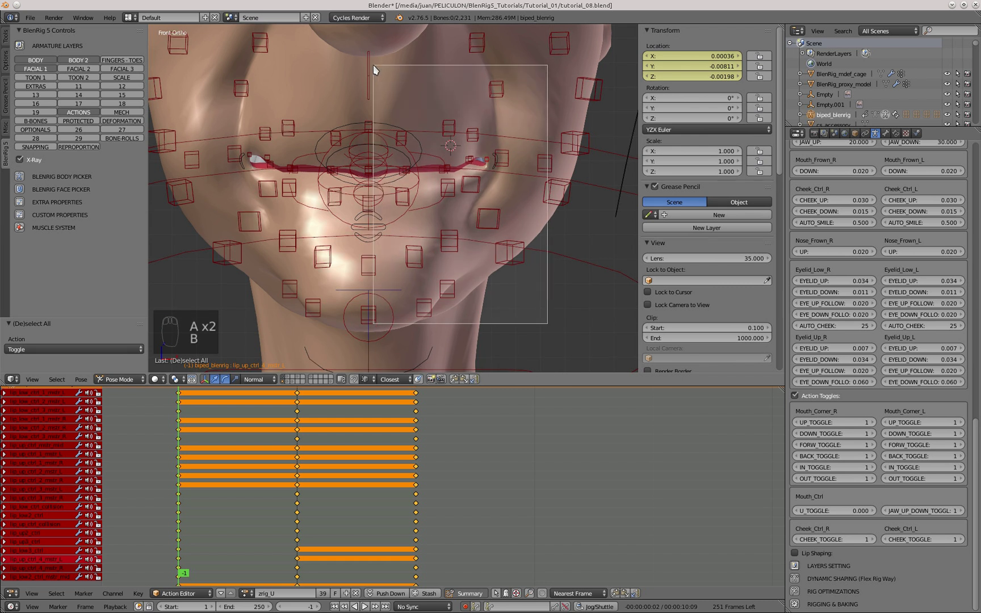
pyautogui.moveTo(464, 378); pyautogui.dragTo(343, 253)
pyautogui.press('Right')
pyautogui.press('a')
pyautogui.press('a')
pyautogui.press('alt+g')
pyautogui.press('alt+r')
pyautogui.press('alt+s')
# Step: Move the mouth controls around with G to see the U toggle's effect on the lips
pyautogui.press('a')
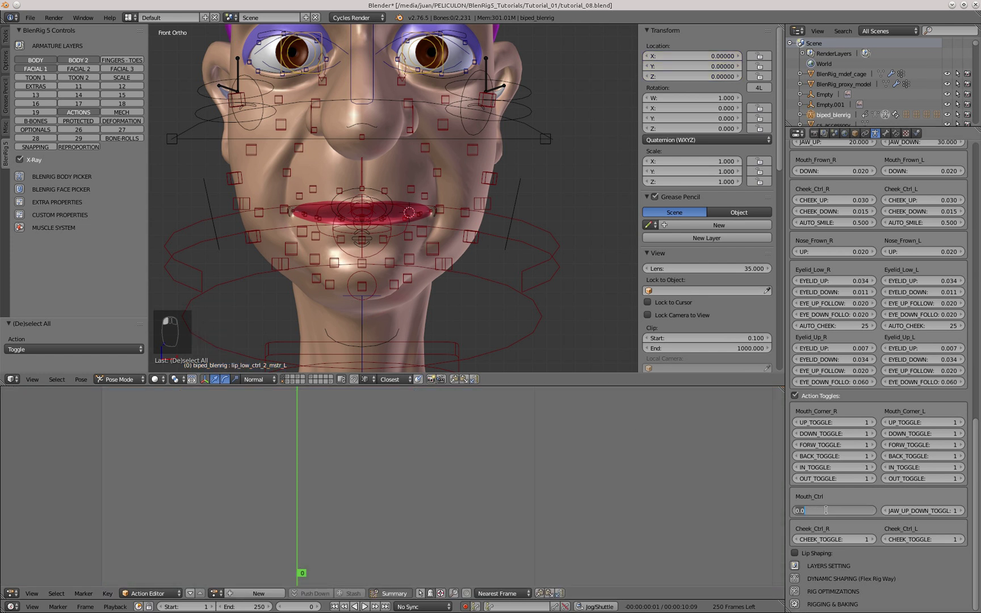
pyautogui.rightClick(396, 242)
pyautogui.press('g')
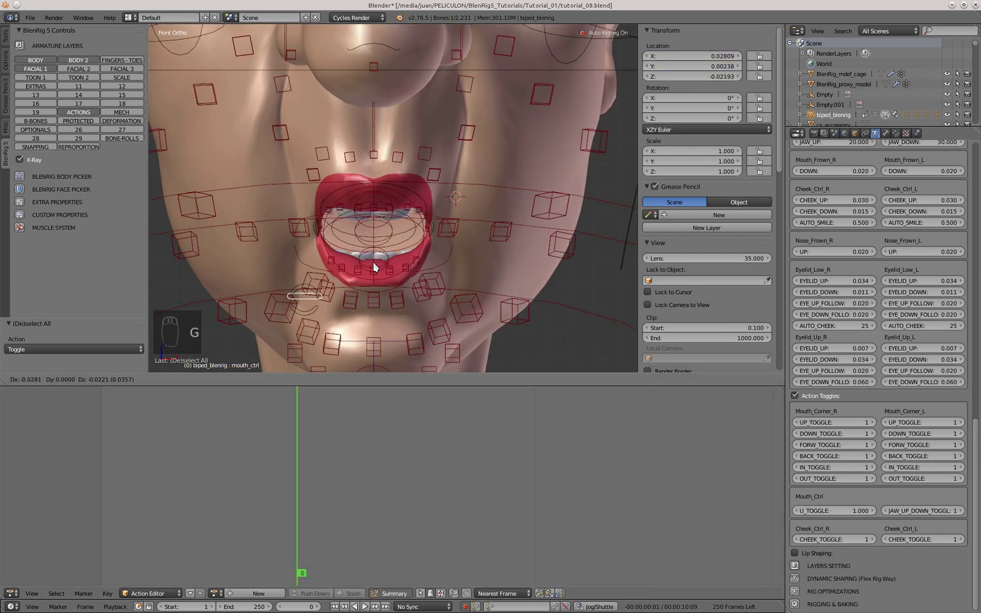
pyautogui.press('g')
pyautogui.click(439, 219)
pyautogui.moveTo(348, 215); pyautogui.dragTo(417, 310)
pyautogui.rightClick(346, 273)
pyautogui.press('g')
pyautogui.click(380, 226)
pyautogui.click(413, 278)
pyautogui.press('g')
# Step: Select all controls, clear location, rotation and scale, and return to front view
pyautogui.press('a')
pyautogui.press('a')
pyautogui.press('alt+g')
pyautogui.press('alt+r')
pyautogui.press('alt+s')
pyautogui.press('a')
pyautogui.press('KP_1')
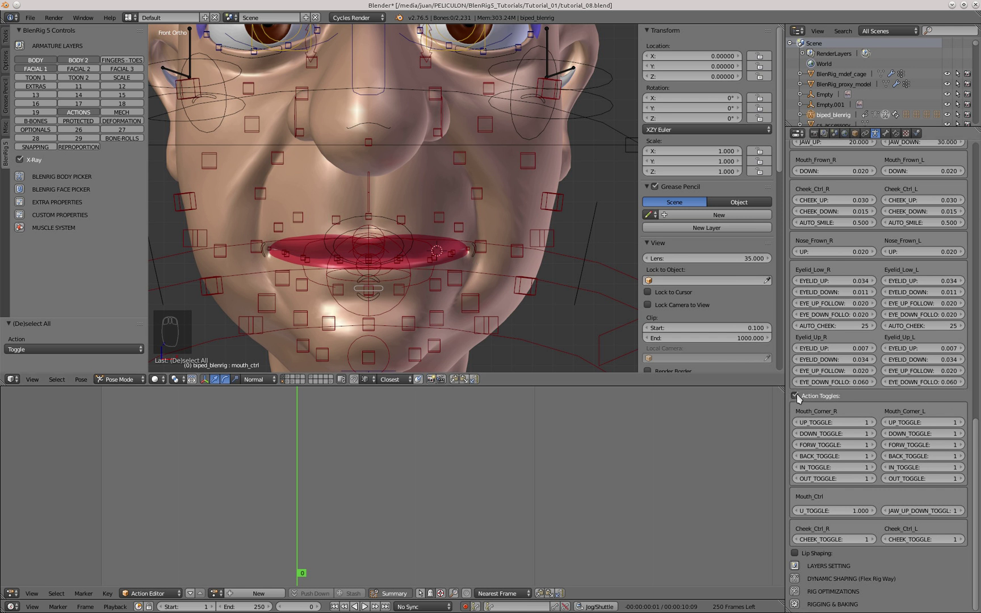
# Step: Scroll the BlenRig panel to the Lip Shaping follow settings and select the left mouth corner control
pyautogui.moveTo(803, 396); pyautogui.dragTo(807, 226)
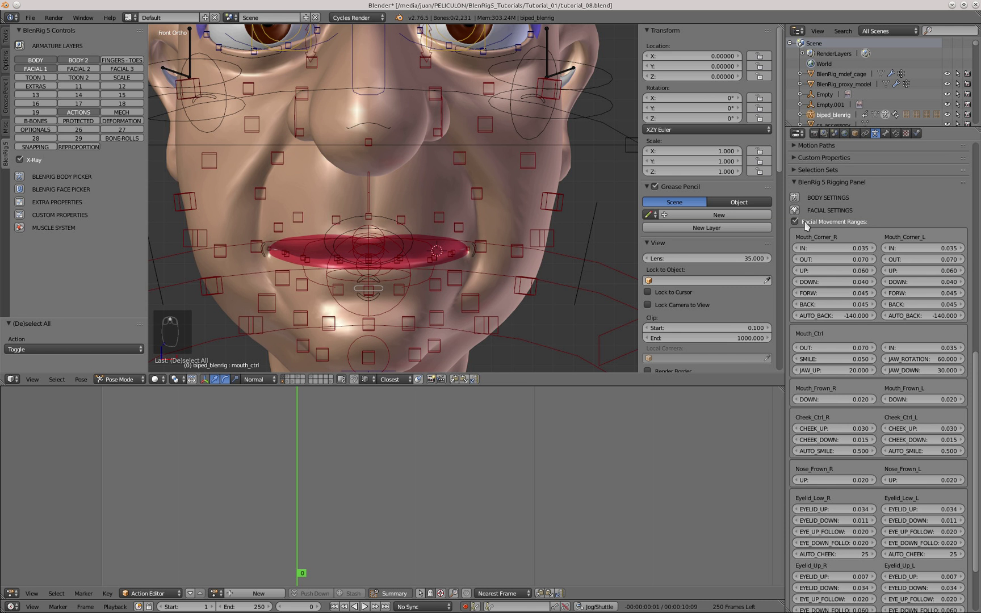
pyautogui.moveTo(805, 221); pyautogui.dragTo(473, 272)
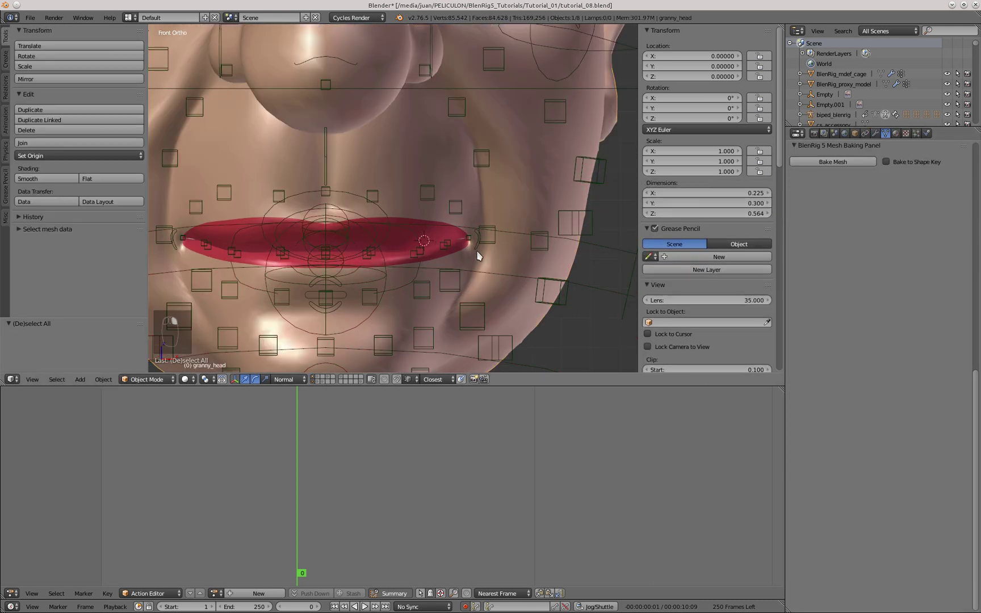
pyautogui.rightClick(472, 271)
# Step: Move the left mouth corner control with G and orbit to check the corner deformation
pyautogui.press('g')
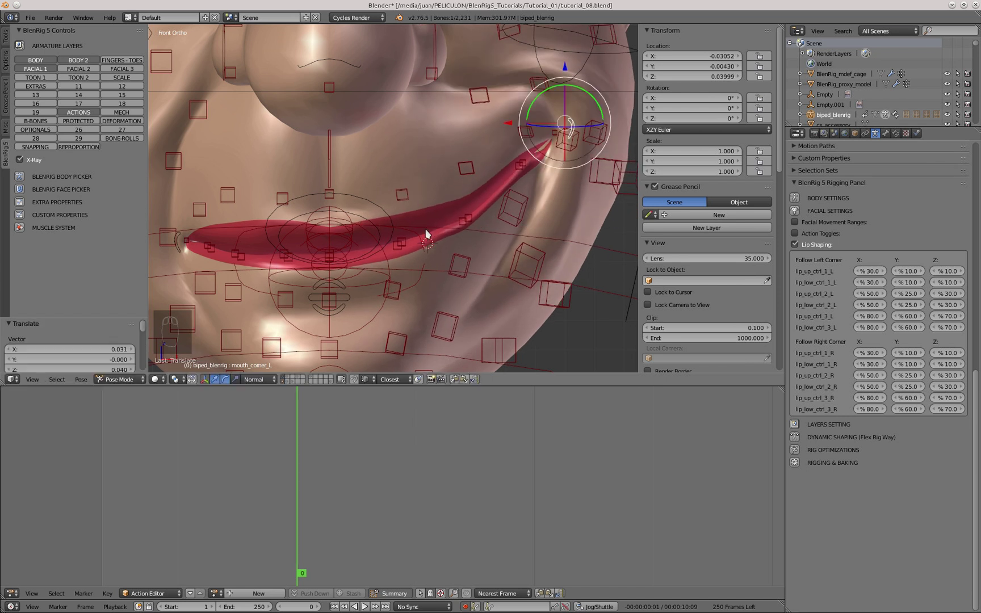
pyautogui.press('g')
pyautogui.middleClick(437, 209)
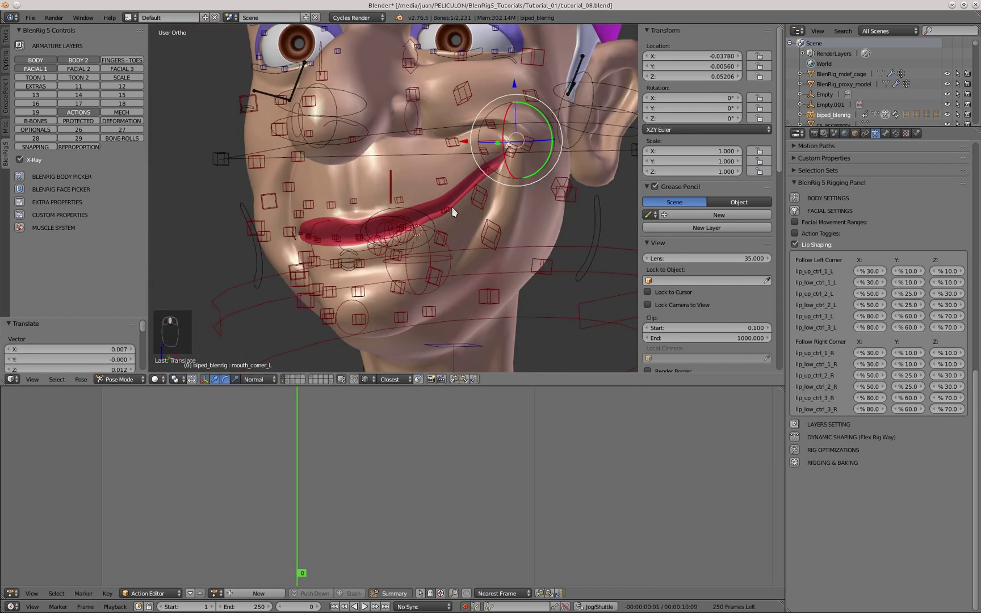
pyautogui.press('KP_1')
pyautogui.middleClick(463, 235)
pyautogui.rightClick(466, 233)
pyautogui.press('g')
pyautogui.click(470, 247)
# Step: Drag the corner and upper lip controls up and outward to stretch the lip corner
pyautogui.rightClick(548, 155)
pyautogui.press('g')
pyautogui.rightClick(541, 175)
pyautogui.moveTo(541, 177); pyautogui.dragTo(341, 259)
pyautogui.press('g')
pyautogui.moveTo(444, 245); pyautogui.dragTo(519, 174)
pyautogui.press('g')
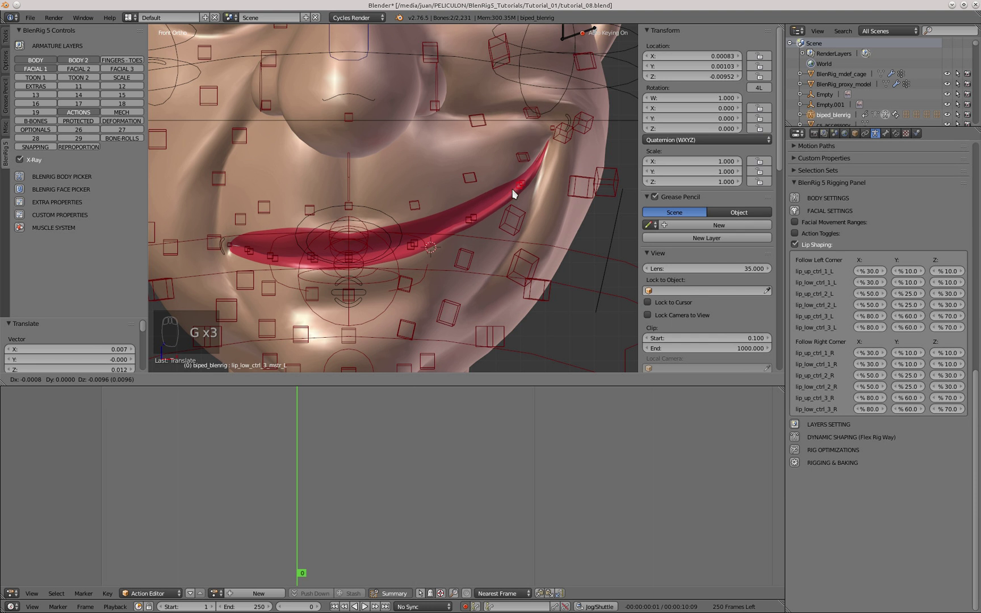
pyautogui.press('a')
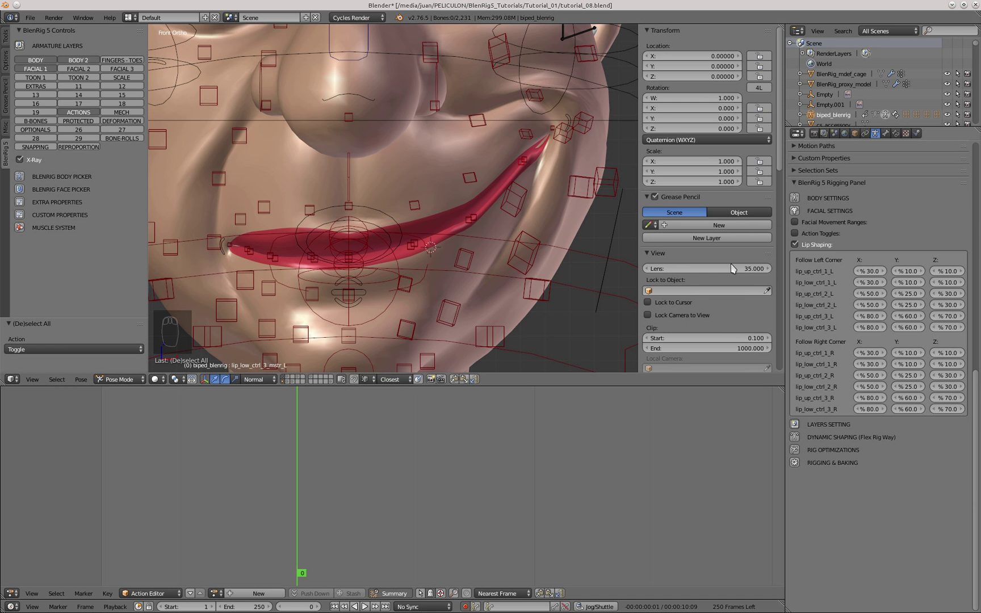
pyautogui.moveTo(411, 253); pyautogui.dragTo(671, 250)
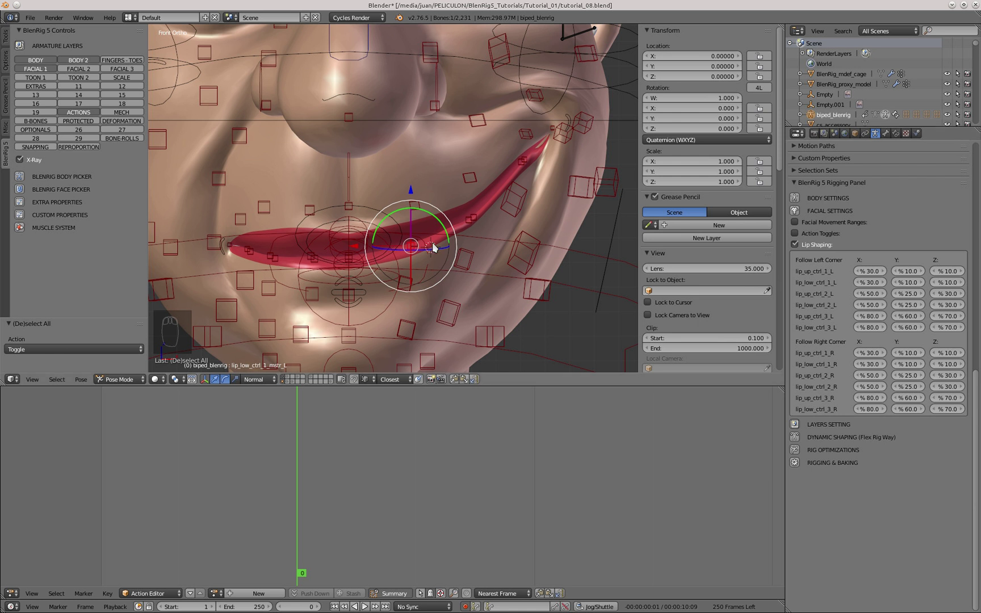
pyautogui.moveTo(525, 170); pyautogui.dragTo(555, 168)
pyautogui.moveTo(528, 161); pyautogui.dragTo(251, 374)
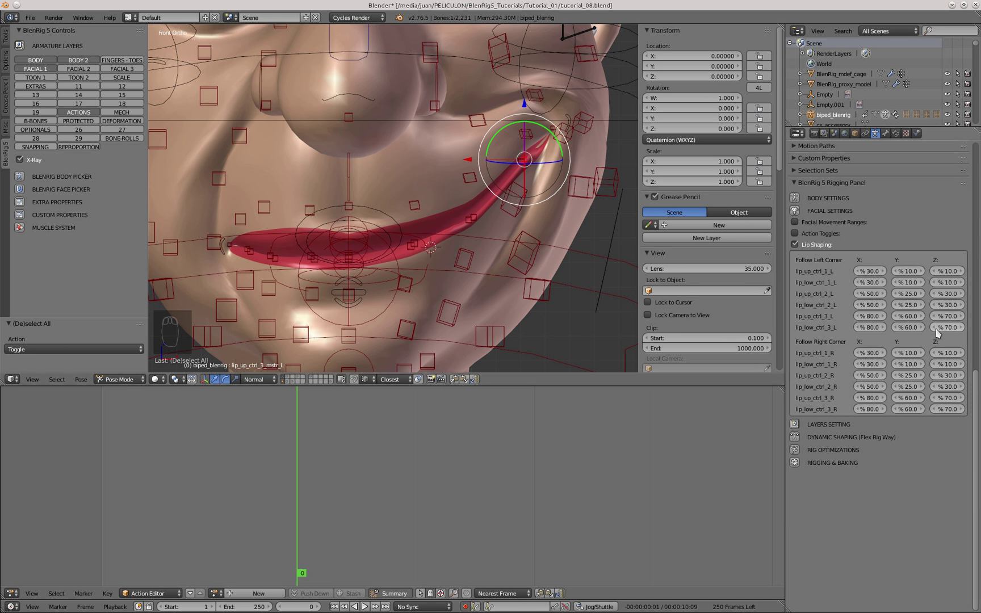
# Step: Lower the Z follow of lip_up_ctrl_3_L and lip_low_ctrl_3_L from 70% to 60%
pyautogui.moveTo(946, 328); pyautogui.dragTo(968, 337)
pyautogui.click(968, 337)
pyautogui.moveTo(960, 321); pyautogui.dragTo(963, 332)
pyautogui.moveTo(952, 331); pyautogui.dragTo(513, 161)
# Step: Drag in the viewport to inspect the stretched left lip corner with both Z follows at 60%
pyautogui.moveTo(513, 161); pyautogui.dragTo(469, 230)
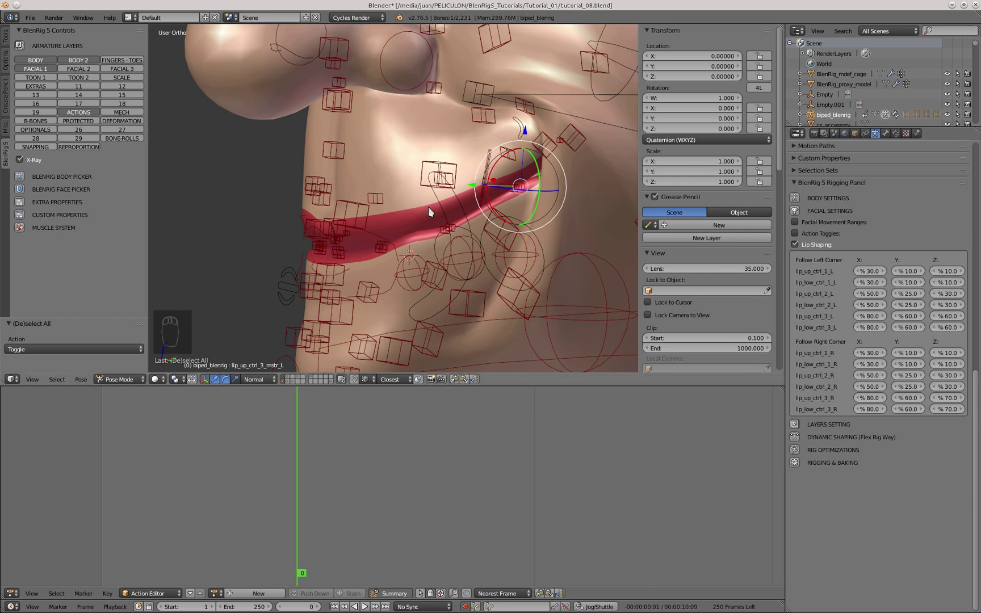
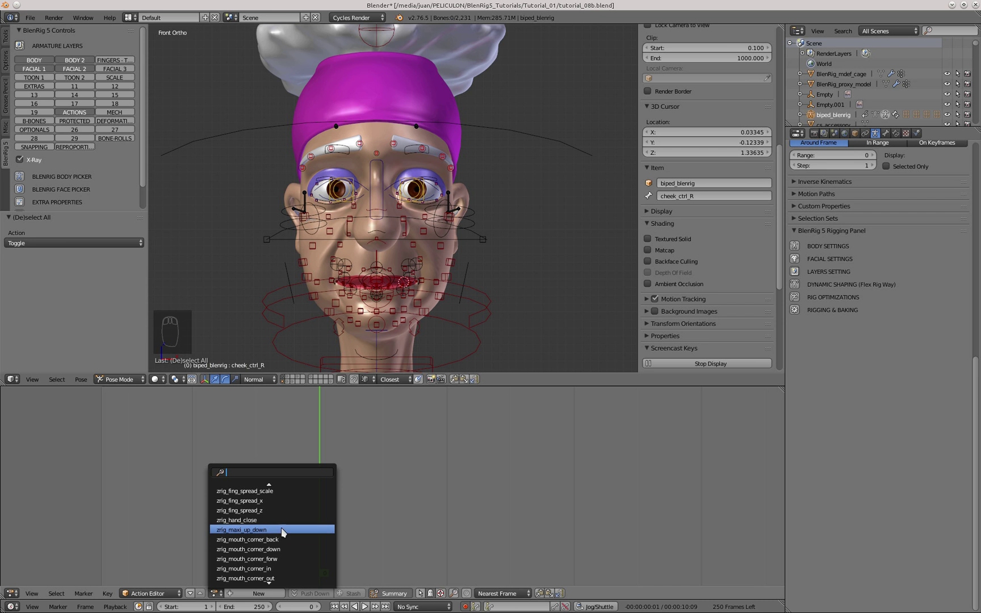
# Step: In side view, rotate the maxi jaw control with R to swing the jaw open
pyautogui.middleClick(395, 302)
pyautogui.moveTo(383, 305); pyautogui.dragTo(353, 215)
pyautogui.press('KP_3')
pyautogui.press('r')
pyautogui.click(369, 249)
pyautogui.rightClick(367, 272)
# Step: Adjust the mouth control's JAW_UP range field in the rigging panel to 20
pyautogui.rightClick(804, 263)
pyautogui.moveTo(799, 284); pyautogui.dragTo(799, 267)
pyautogui.rightClick(799, 268)
pyautogui.moveTo(909, 349); pyautogui.dragTo(361, 298)
# Step: Rotate the jaw further in several passes, copying and pasting the pose, checking from side view
pyautogui.press('r')
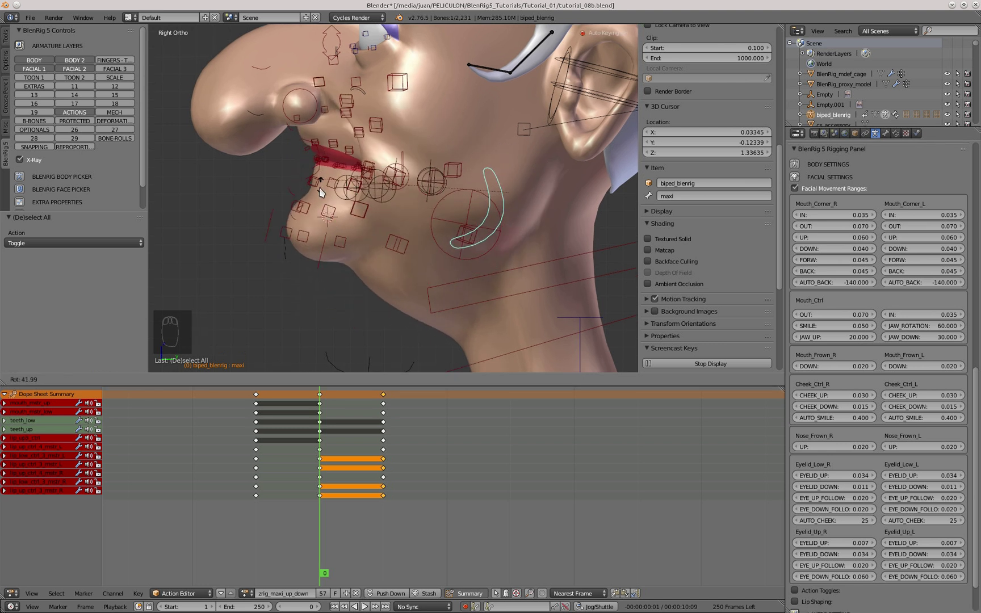
pyautogui.click(348, 272)
pyautogui.press('r')
pyautogui.click(324, 247)
pyautogui.middleClick(339, 204)
pyautogui.press('KP_3')
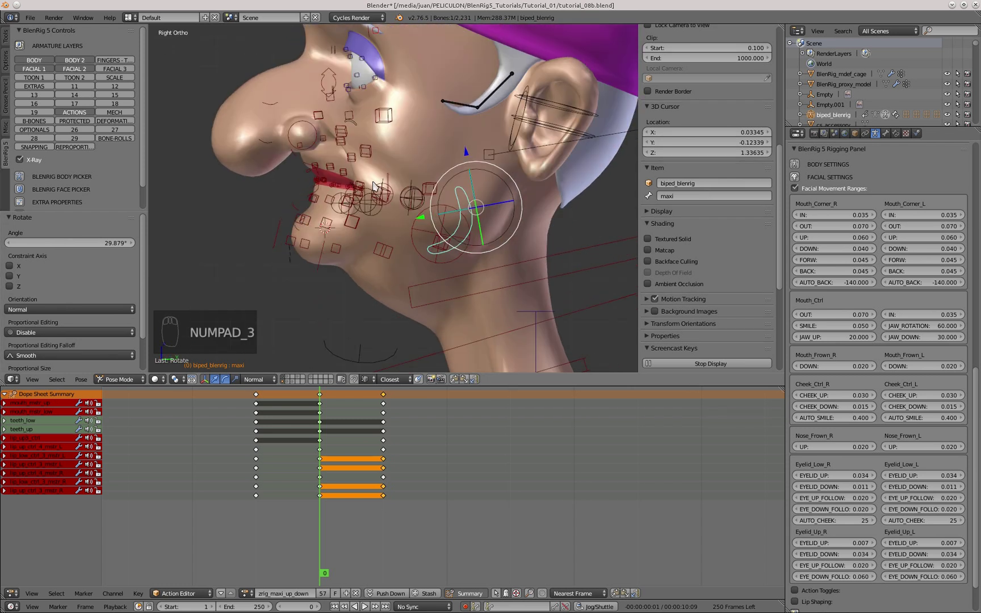
pyautogui.press('ctrl+c')
pyautogui.press('ctrl+v')
pyautogui.press('r')
pyautogui.click(329, 229)
pyautogui.press('KP_3')
# Step: Switch off the jaw up-down toggle, clear all rotations with Alt+R and step back a frame
pyautogui.click(841, 338)
pyautogui.middleClick(329, 204)
pyautogui.click(860, 342)
pyautogui.press('KP_3')
pyautogui.press('a')
pyautogui.press('alt+r')
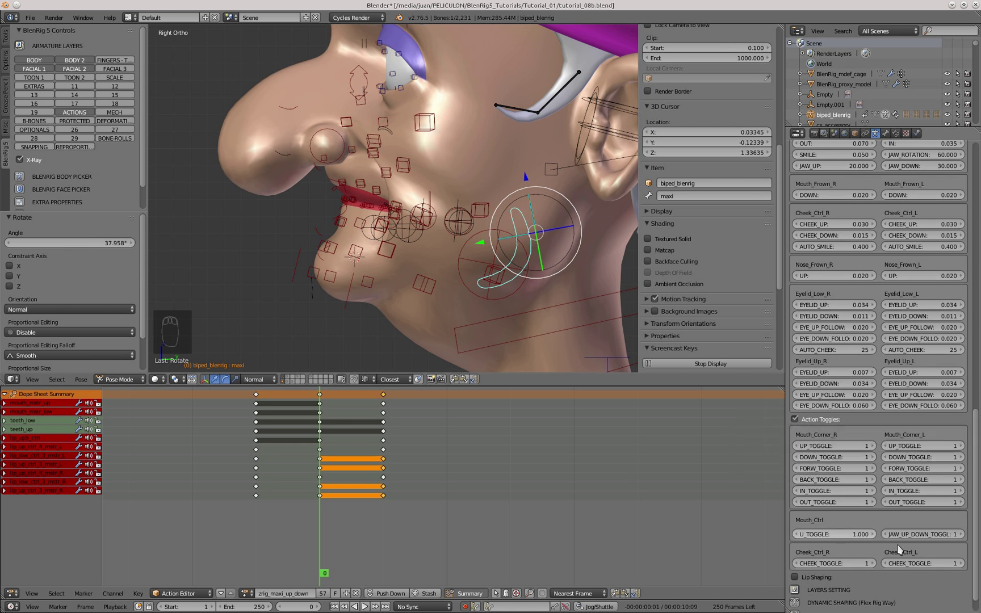
pyautogui.moveTo(385, 242); pyautogui.dragTo(893, 535)
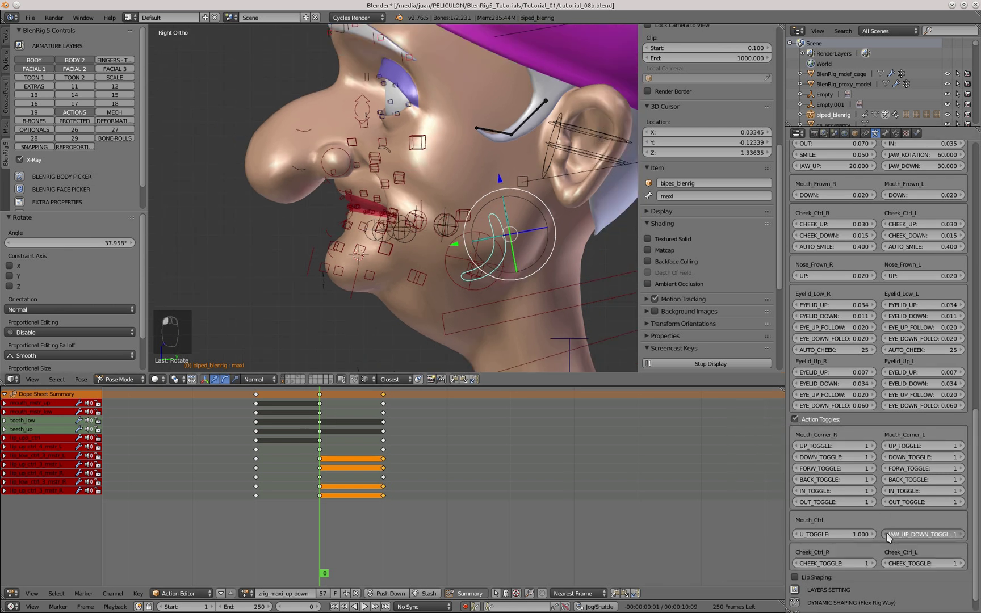
pyautogui.middleClick(374, 168)
pyautogui.press('Left')
# Step: Step to frame 1, toggle wireframe to see the teeth, and undo a stray selection move
pyautogui.press('Right')
pyautogui.press('Right')
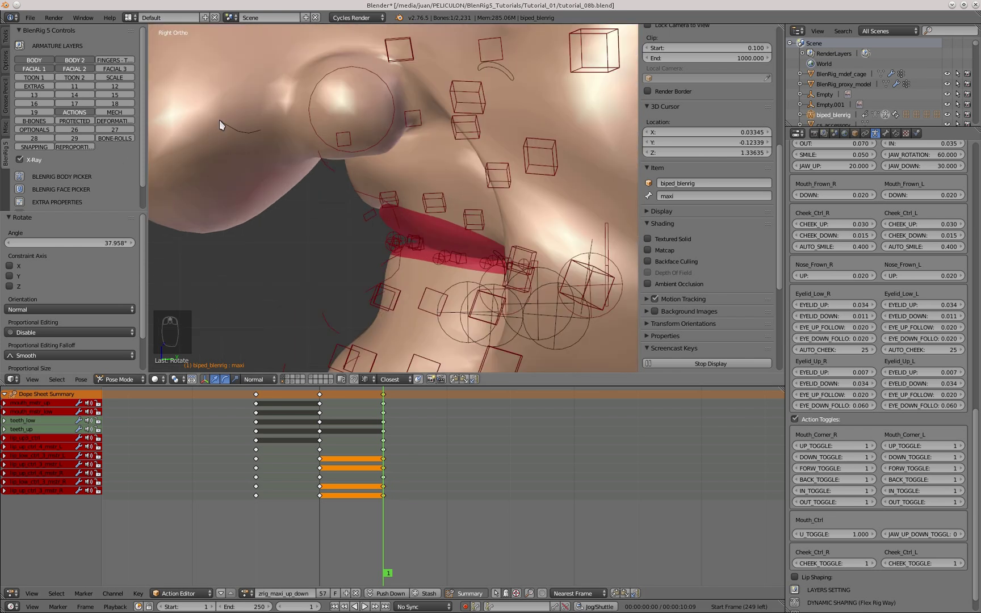
pyautogui.middleClick(370, 197)
pyautogui.press('z')
pyautogui.press('z')
pyautogui.press('z')
pyautogui.press('z')
pyautogui.press('z')
pyautogui.click(375, 242)
pyautogui.press('a')
pyautogui.press('a')
pyautogui.click(435, 267)
pyautogui.press('ctrl+z')
pyautogui.press('KP_3')
# Step: Reposition the teeth_low control with G in side view and key it in the action editor
pyautogui.press('g')
pyautogui.click(342, 167)
pyautogui.press('g')
pyautogui.middleClick(388, 233)
pyautogui.click(388, 229)
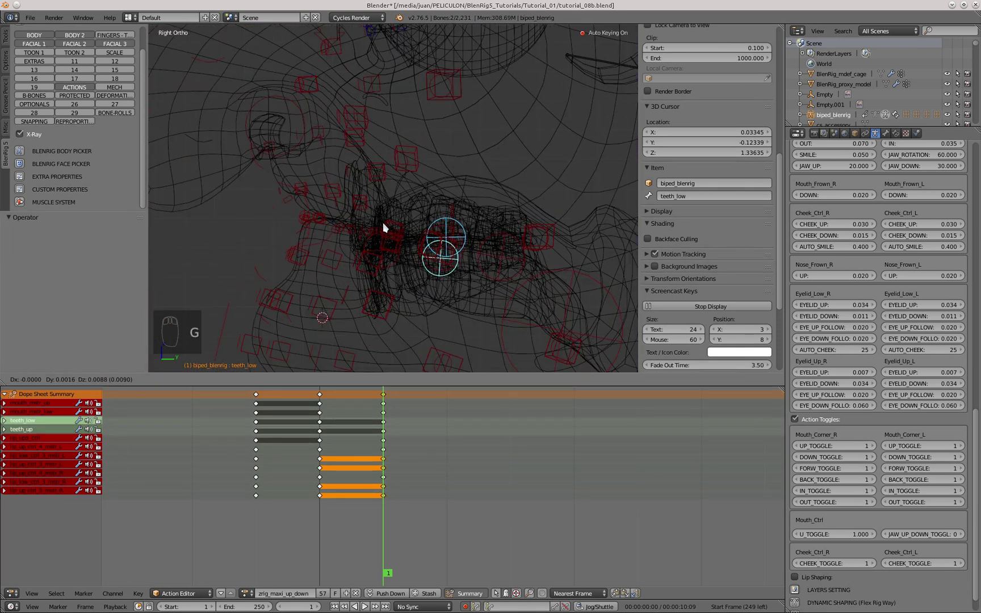
pyautogui.press('g')
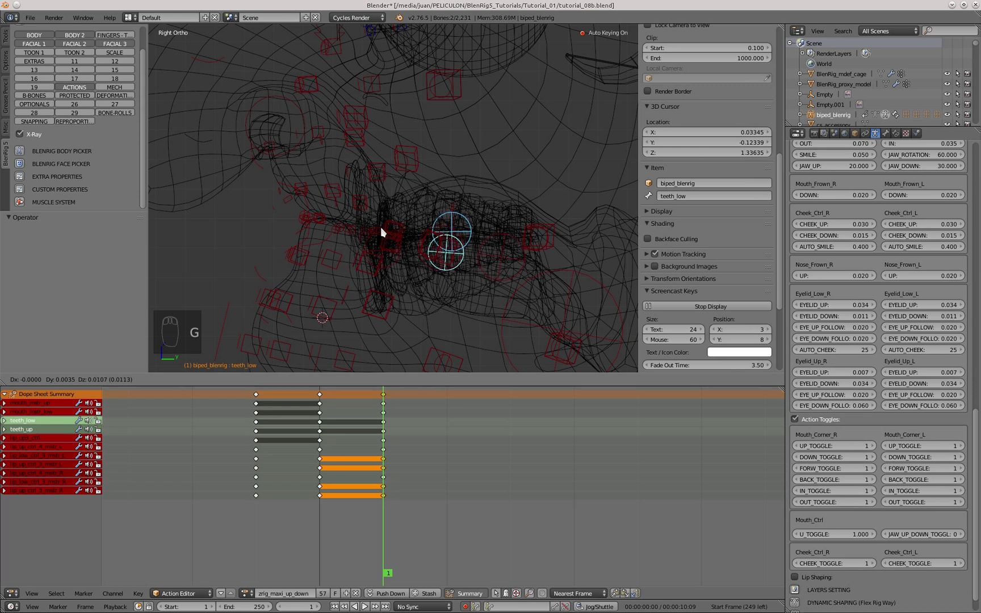
pyautogui.moveTo(35, 441); pyautogui.dragTo(289, 385)
pyautogui.press('z')
pyautogui.press('KP_3')
pyautogui.press('z')
pyautogui.press('z')
pyautogui.press('KP_3')
# Step: Select mouth_mstr_up from the action channels and rotate it with R into the jaw pose
pyautogui.rightClick(43, 407)
pyautogui.rightClick(361, 172)
pyautogui.press('r')
pyautogui.rightClick(280, 254)
pyautogui.rightClick(348, 199)
pyautogui.middleClick(423, 188)
pyautogui.click(490, 180)
pyautogui.click(463, 237)
# Step: Pick the next channel and rotate that upper mouth control with R, checking in side view
pyautogui.rightClick(446, 225)
pyautogui.middleClick(414, 231)
pyautogui.press('KP_3')
pyautogui.middleClick(393, 268)
pyautogui.rightClick(50, 407)
pyautogui.press('r')
pyautogui.click(261, 286)
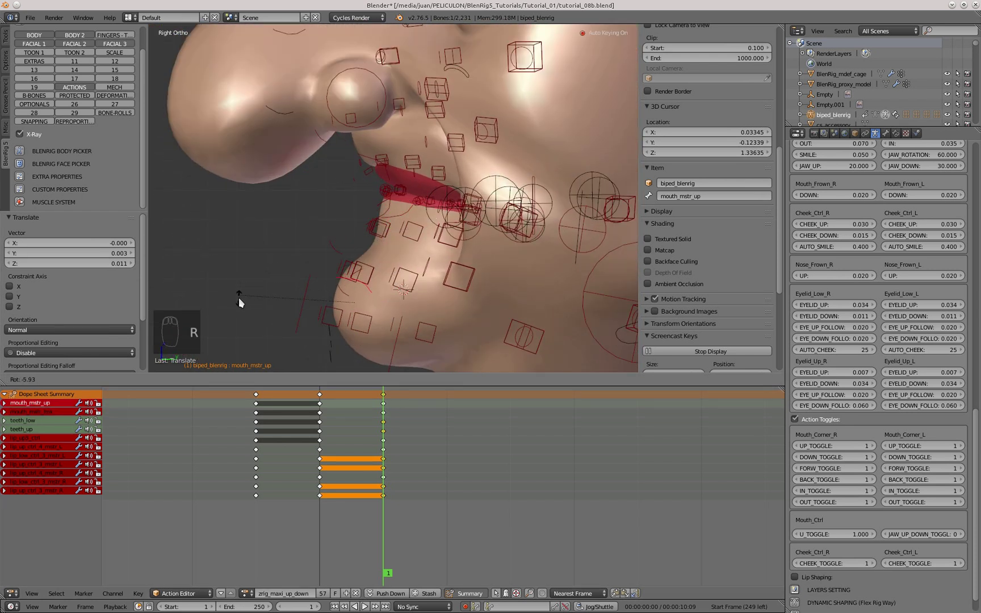
# Step: Move lip_up3_ctrl with G, then key and mirror the upper lip pose in the action editor
pyautogui.rightClick(369, 167)
pyautogui.press('g')
pyautogui.click(330, 124)
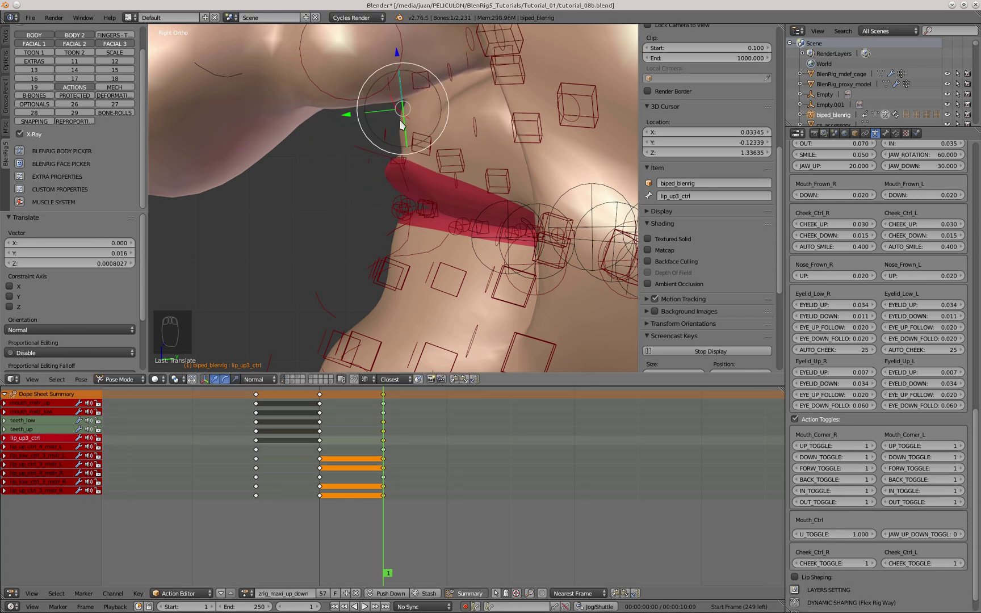
pyautogui.moveTo(403, 125); pyautogui.dragTo(410, 135)
pyautogui.press('KP_3')
pyautogui.middleClick(418, 125)
pyautogui.press('KP_3')
pyautogui.moveTo(356, 189); pyautogui.dragTo(86, 436)
# Step: Nudge a remaining lip control with G and scrub a frame back and forth to check the pose
pyautogui.press('KP_3')
pyautogui.middleClick(391, 247)
pyautogui.middleClick(448, 196)
pyautogui.rightClick(468, 220)
pyautogui.press('g')
pyautogui.press('KP_3')
pyautogui.press('Left')
pyautogui.press('Right')
# Step: Clear the jaw rotation, rotate the jaw control and scrub frames to inspect the maxi up-down poses
pyautogui.moveTo(967, 539); pyautogui.dragTo(312, 265)
pyautogui.press('alt+r')
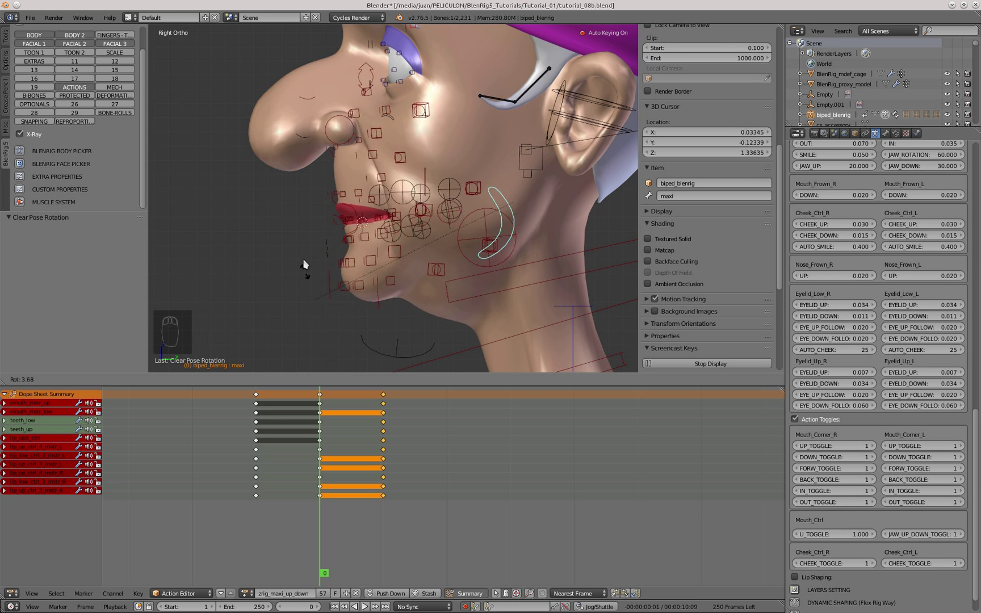
pyautogui.press('KP_3')
pyautogui.moveTo(370, 194); pyautogui.dragTo(885, 533)
pyautogui.moveTo(436, 263); pyautogui.dragTo(433, 255)
pyautogui.moveTo(432, 255); pyautogui.dragTo(464, 202)
pyautogui.moveTo(464, 202); pyautogui.dragTo(264, 425)
pyautogui.middleClick(264, 425)
pyautogui.press('Left')
pyautogui.press('Right')
pyautogui.moveTo(951, 390); pyautogui.dragTo(389, 227)
pyautogui.press('r')
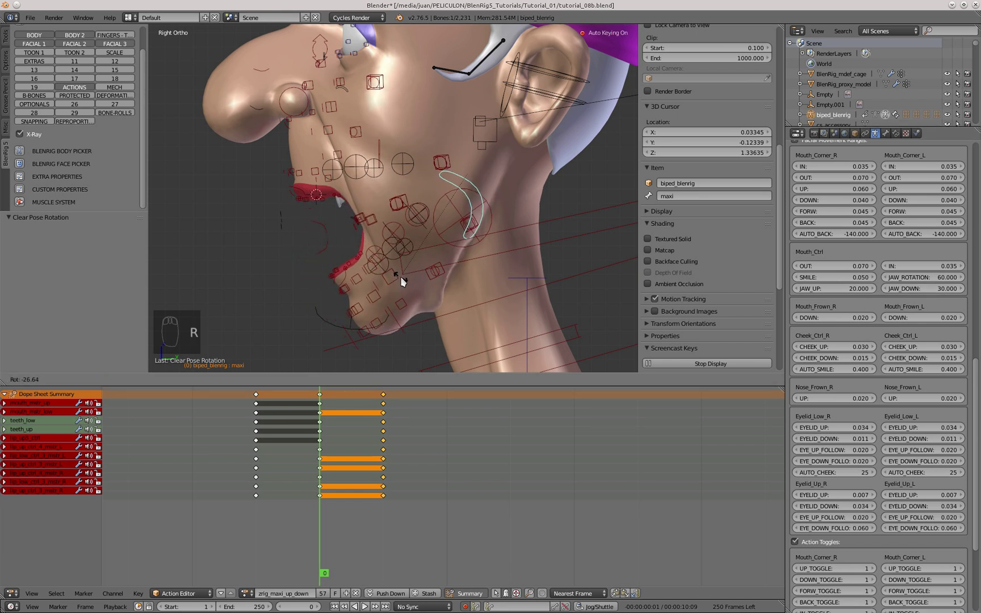
pyautogui.moveTo(317, 211); pyautogui.dragTo(323, 205)
pyautogui.press('KP_3')
pyautogui.press('Left')
pyautogui.press('Right')
pyautogui.press('Left')
pyautogui.press('Left')
pyautogui.press('Right')
pyautogui.press('Right')
pyautogui.press('Left')
# Step: Copy a lip control pose, paste it X-flipped onto the opposite lip control and key the corrected pose
pyautogui.rightClick(483, 194)
pyautogui.press('g')
pyautogui.click(101, 48)
pyautogui.click(523, 197)
pyautogui.press('g')
pyautogui.click(492, 296)
pyautogui.press('g')
pyautogui.press('KP_1')
pyautogui.press('g')
pyautogui.click(389, 185)
pyautogui.press('KP_3')
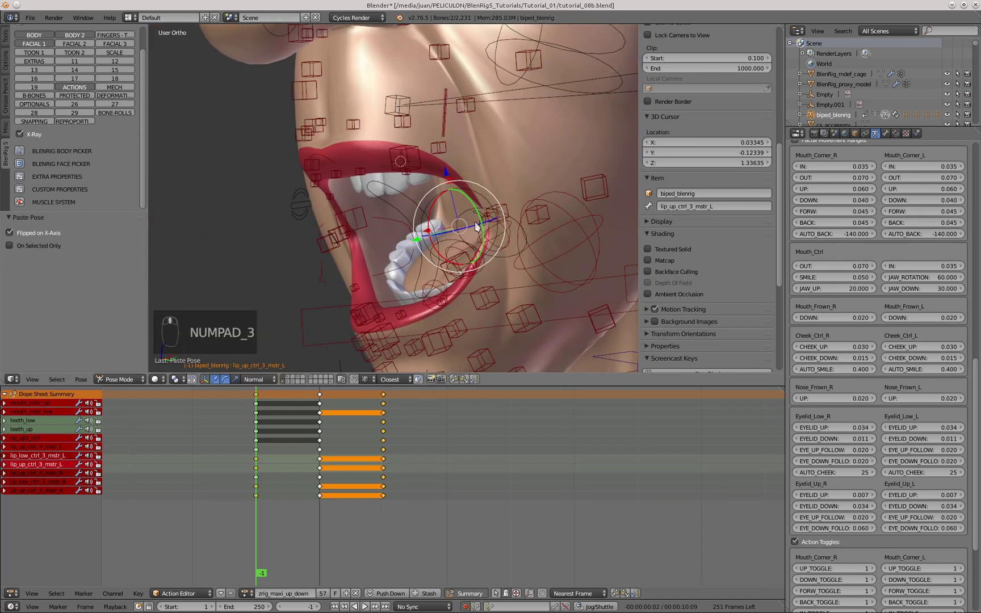
# Step: Adjust the remaining lip control poses in side view and re-key them in the action
pyautogui.moveTo(492, 219); pyautogui.dragTo(481, 235)
pyautogui.press('KP_3')
pyautogui.press('g')
pyautogui.middleClick(394, 174)
pyautogui.press('alt+g')
pyautogui.click(476, 382)
pyautogui.moveTo(379, 202); pyautogui.dragTo(450, 175)
pyautogui.moveTo(367, 164); pyautogui.dragTo(372, 219)
pyautogui.press('KP_3')
pyautogui.press('Right')
# Step: Unlink the zrig_maxi_up_down action from the rig and rotate the jaw open to check the result
pyautogui.moveTo(361, 591); pyautogui.dragTo(961, 295)
pyautogui.press('alt+r')
pyautogui.middleClick(964, 507)
pyautogui.click(966, 512)
pyautogui.press('r')
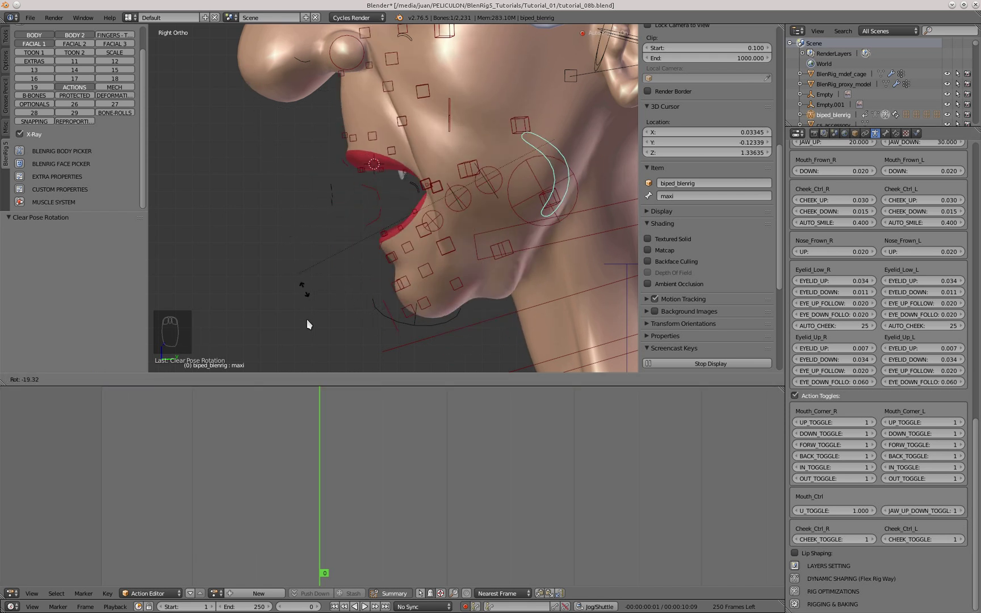
# Step: Clear location and rotation on the controls and bring the face into a straight front view
pyautogui.middleClick(324, 192)
pyautogui.moveTo(414, 217); pyautogui.dragTo(807, 401)
pyautogui.press('alt+g')
pyautogui.press('alt+r')
pyautogui.press('KP_1')
pyautogui.moveTo(808, 398); pyautogui.dragTo(829, 336)
pyautogui.middleClick(480, 235)
pyautogui.click(394, 267)
pyautogui.moveTo(846, 397); pyautogui.dragTo(400, 272)
pyautogui.moveTo(400, 272); pyautogui.dragTo(522, 311)
pyautogui.press('r')
pyautogui.middleClick(522, 312)
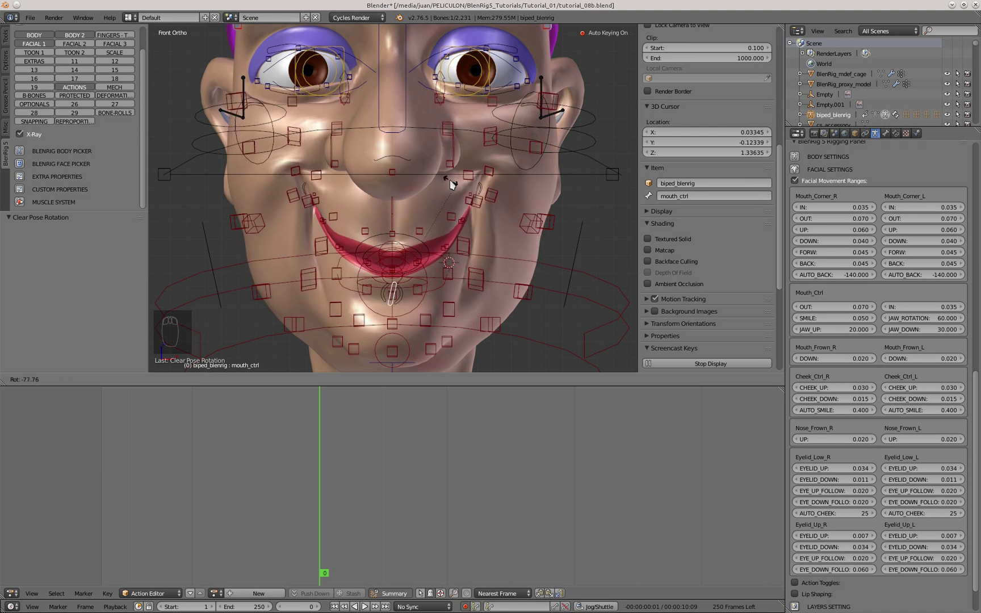
# Step: Rotate mouth_ctrl to see how far the jaw opens, then clear its rotation
pyautogui.press('g')
pyautogui.moveTo(506, 186); pyautogui.dragTo(531, 246)
pyautogui.press('r')
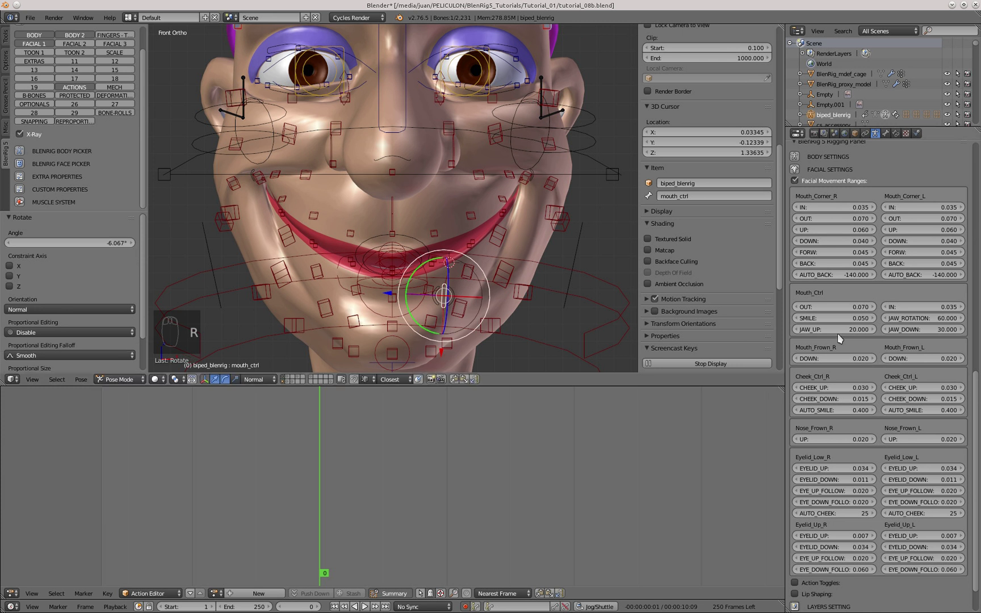
pyautogui.click(845, 325)
pyautogui.press('e')
pyautogui.press('alt+r')
pyautogui.click(843, 321)
pyautogui.press('BackSpace')
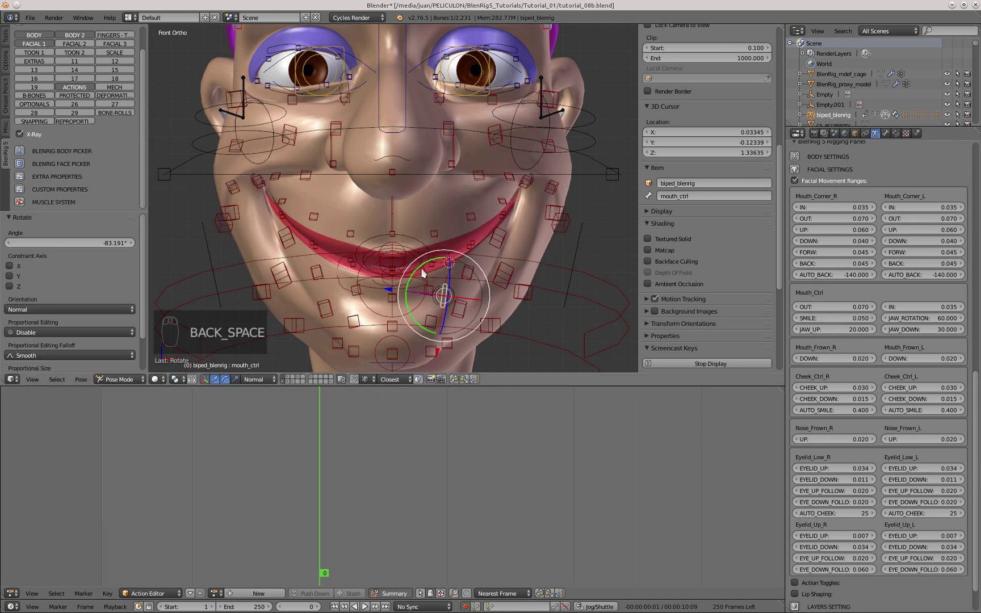
pyautogui.press('alt+r')
# Step: Move mouth_ctrl up and down along Z to test jaw opening, resetting its location between tries
pyautogui.moveTo(458, 268); pyautogui.dragTo(844, 346)
pyautogui.press('alt+g')
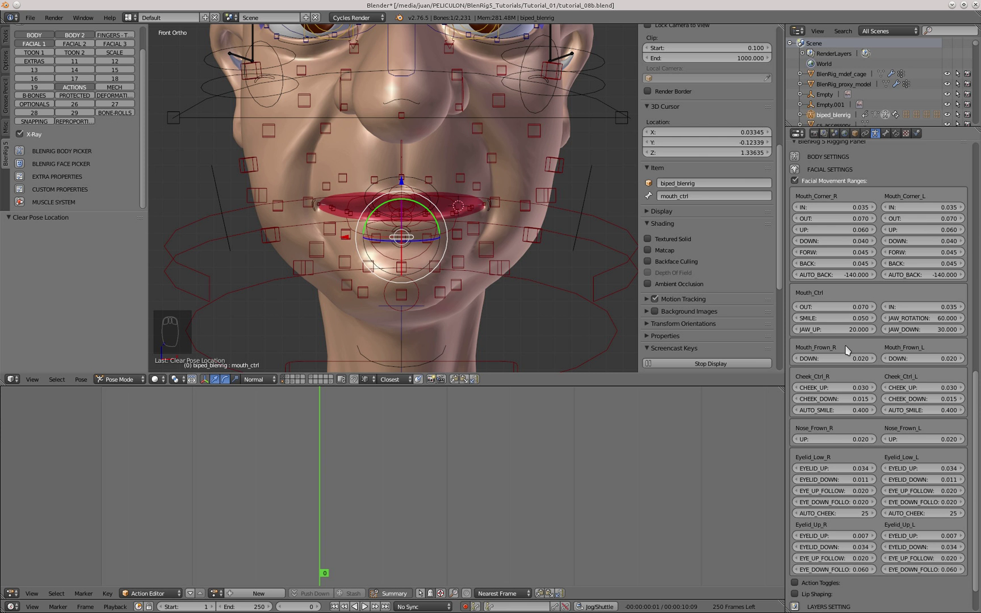
pyautogui.click(356, 249)
pyautogui.press('g')
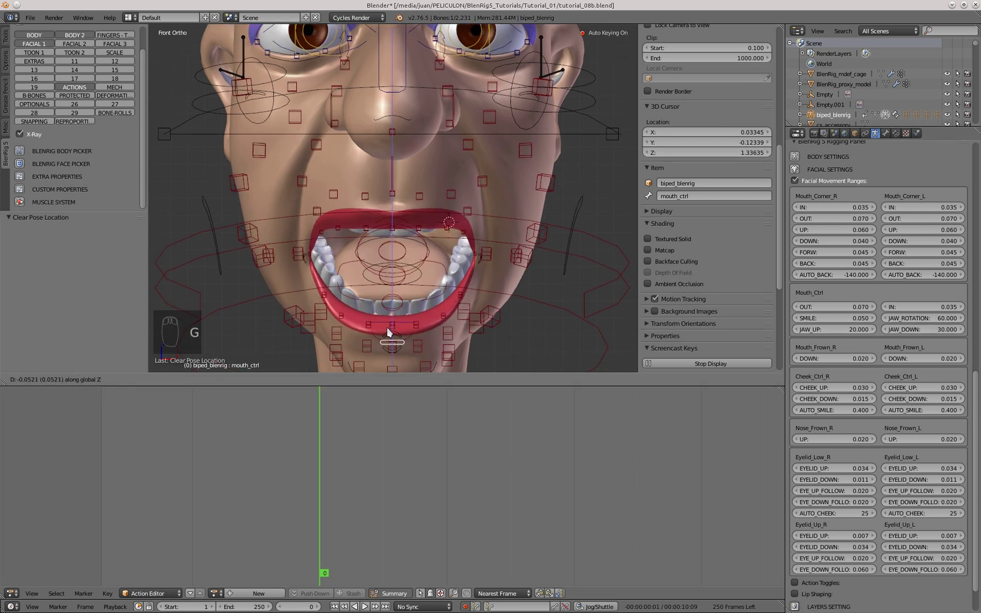
pyautogui.middleClick(400, 280)
pyautogui.press('KP_3')
pyautogui.press('g')
pyautogui.doubleClick(355, 173)
pyautogui.press('KP_1')
pyautogui.press('alt+g')
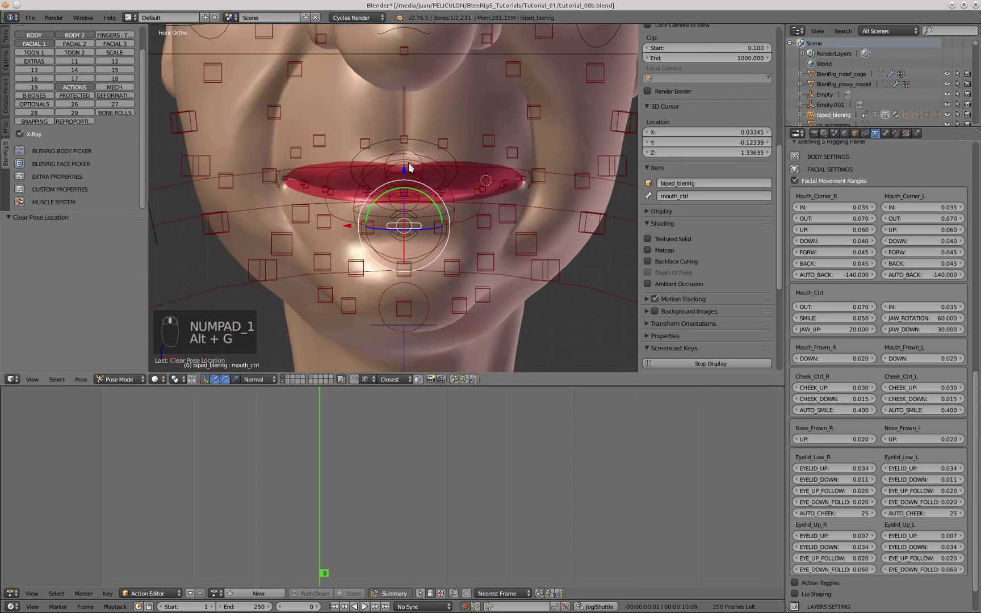
pyautogui.press('g')
pyautogui.click(443, 178)
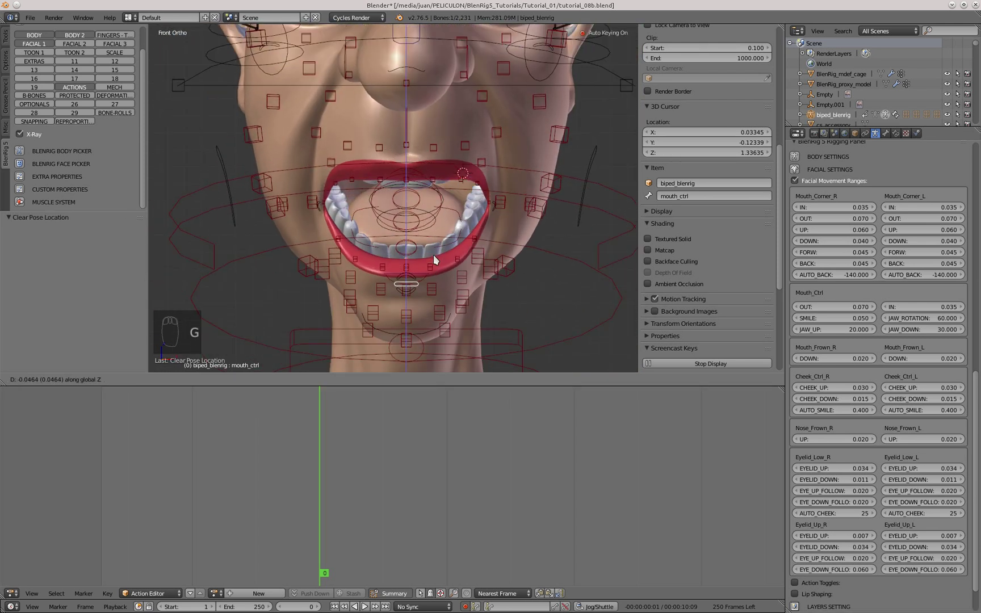
pyautogui.press('g')
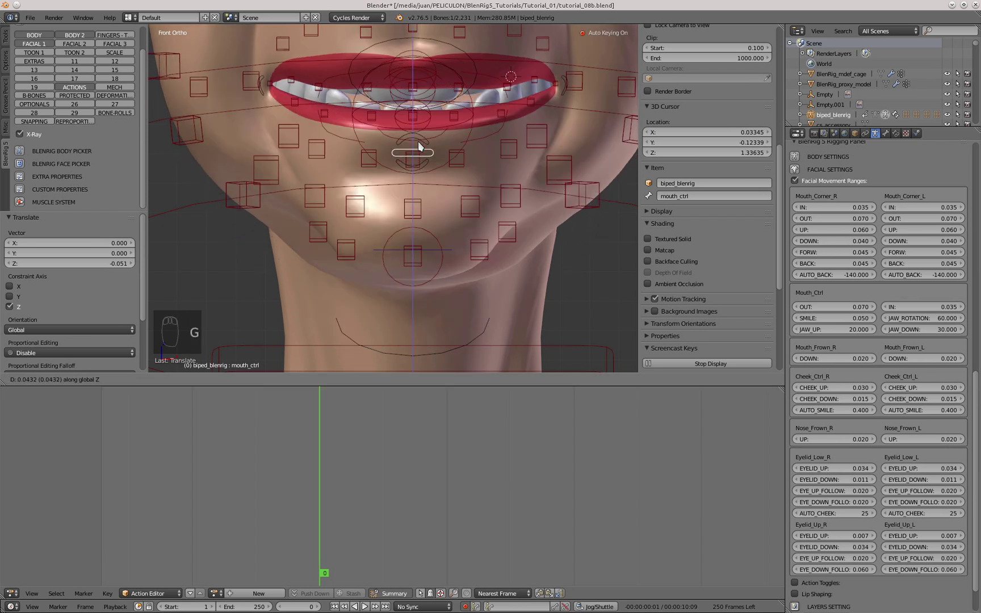
pyautogui.press('g')
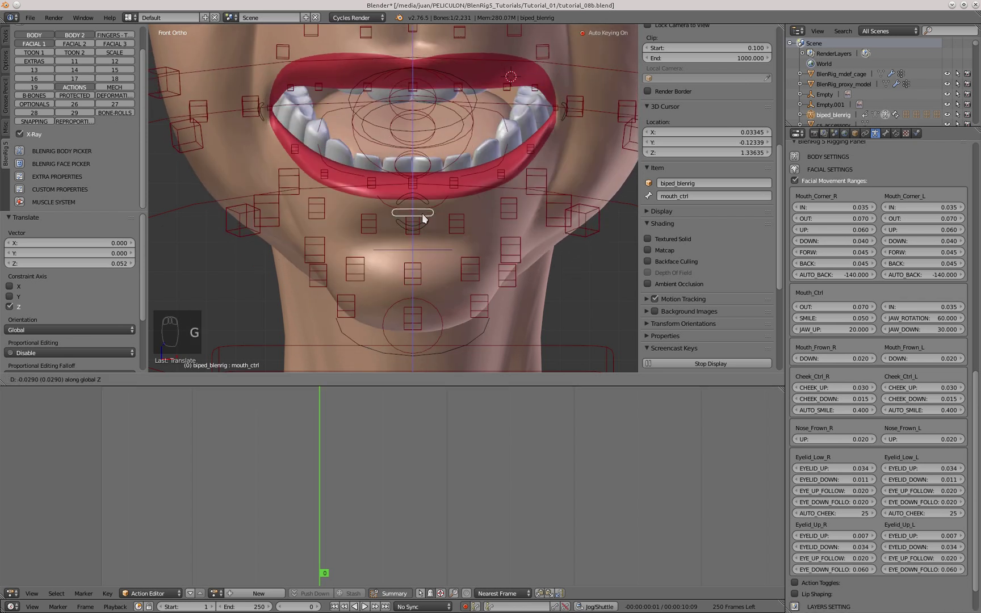
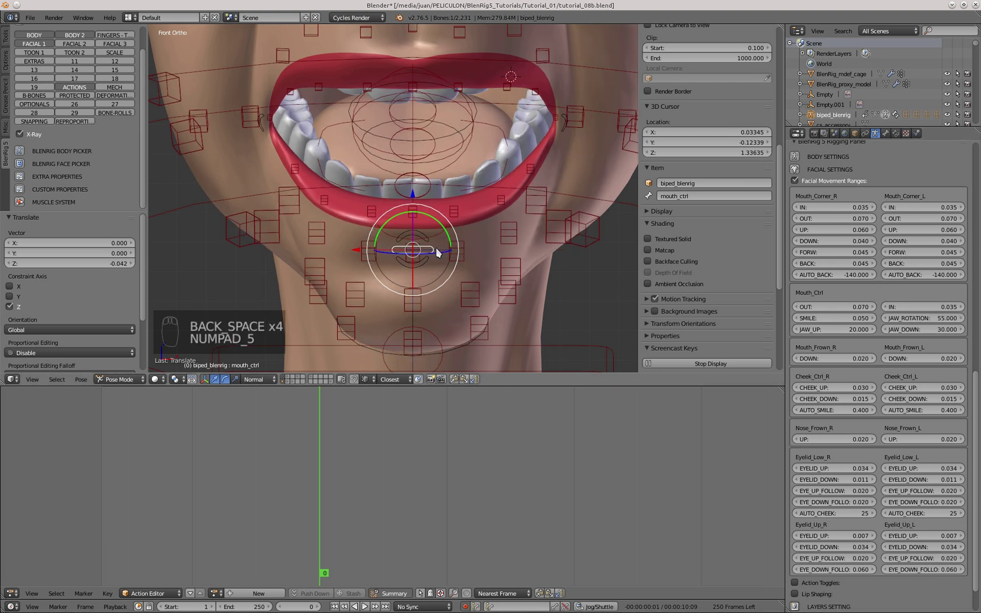
# Step: Set Mouth_Ctrl JAW_ROTATION to 55 and retest the opening by moving mouth_ctrl along Z, then reset it
pyautogui.press('g')
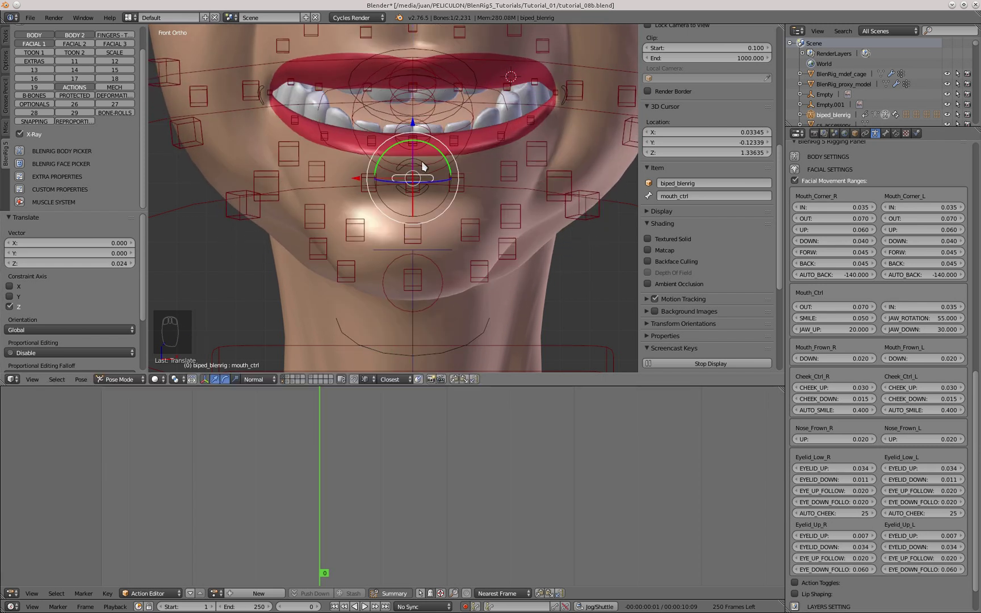
pyautogui.press('g')
pyautogui.click(432, 234)
pyautogui.press('KP_3')
pyautogui.press('alt+g')
pyautogui.press('alt+g')
pyautogui.press('KP_1')
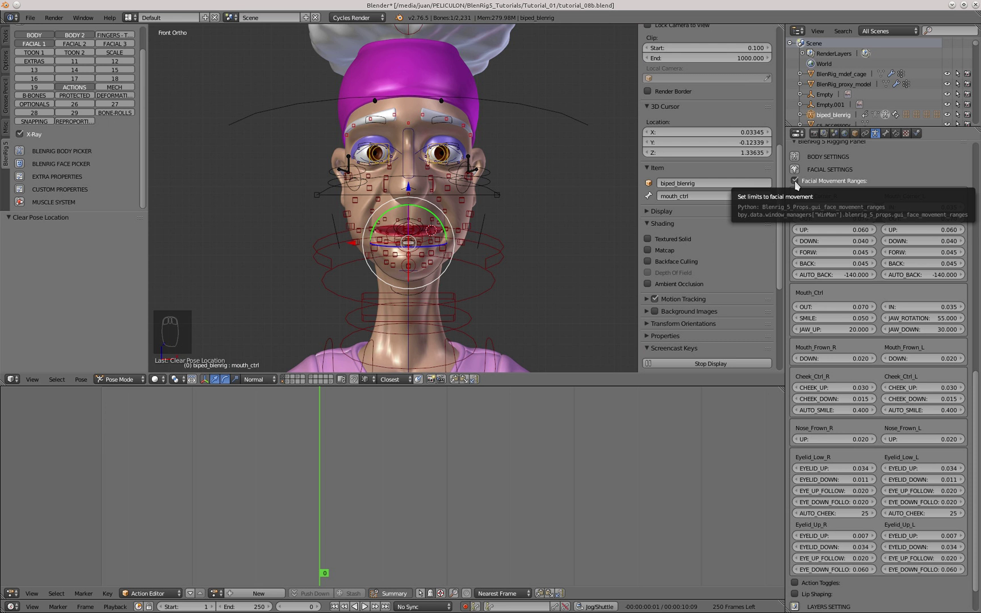
# Step: Zoom in on the mouth and shift mouth_ctrl sideways along X to test
pyautogui.moveTo(420, 253); pyautogui.dragTo(419, 239)
pyautogui.press('KP_1')
pyautogui.press('g')
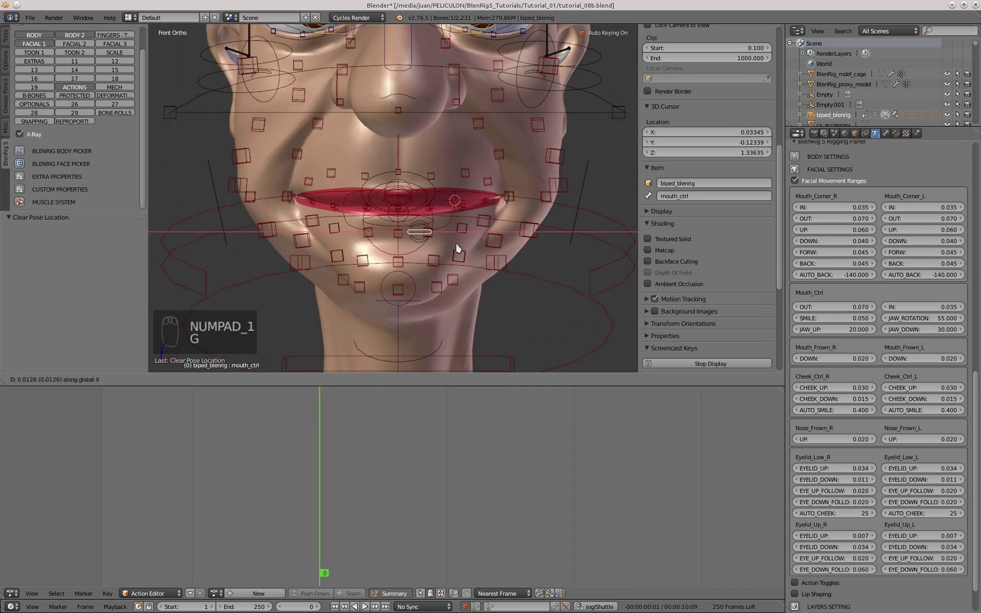
# Step: Set Mouth_Corner_L AUTO_BACK to -120 and move mouth_ctrl sideways to test it
pyautogui.click(406, 201)
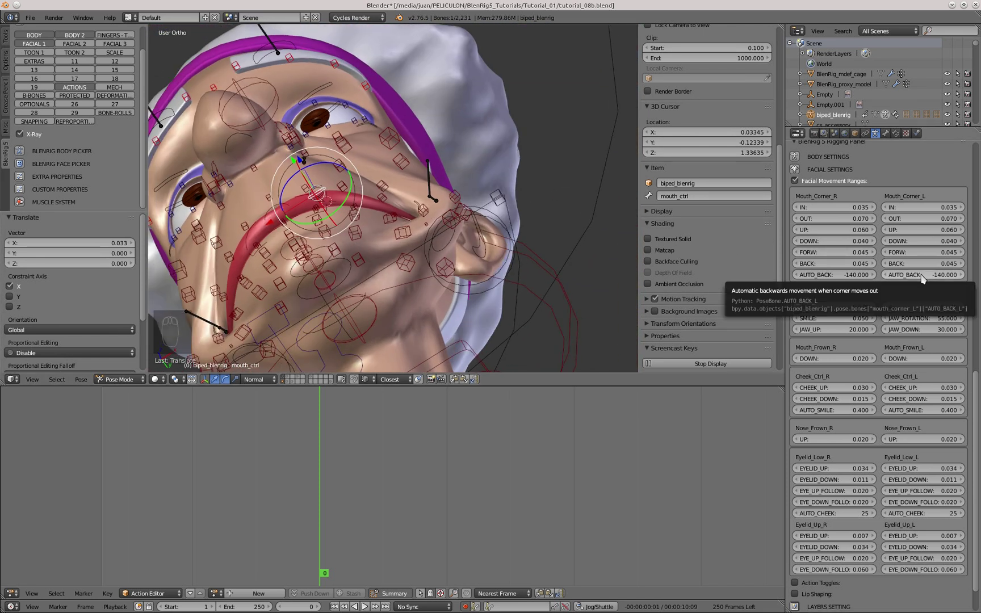
pyautogui.press('BackSpace')
pyautogui.press('BackSpace')
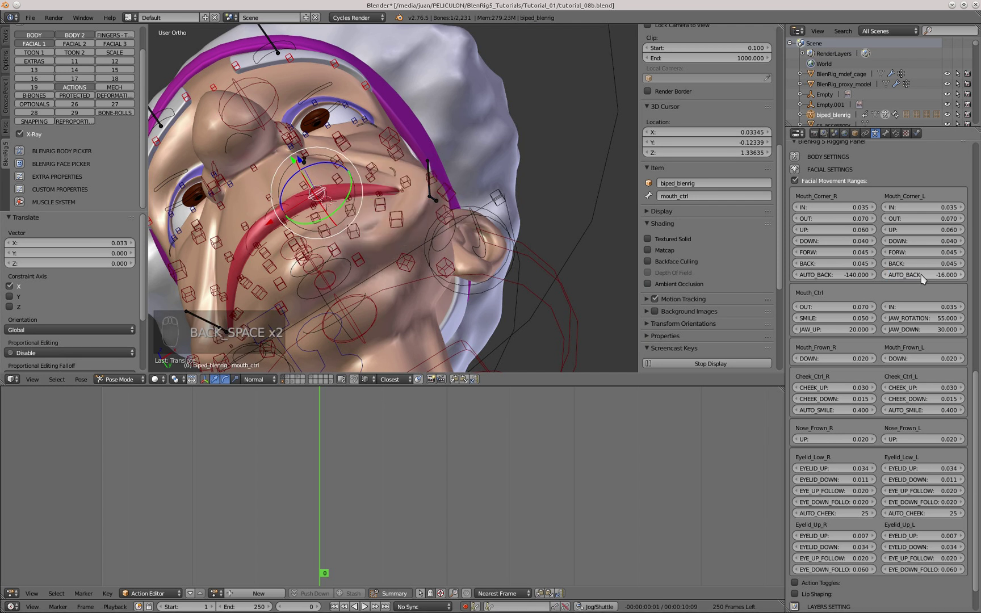
pyautogui.moveTo(425, 199); pyautogui.dragTo(937, 281)
pyautogui.click(936, 280)
pyautogui.middleClick(364, 232)
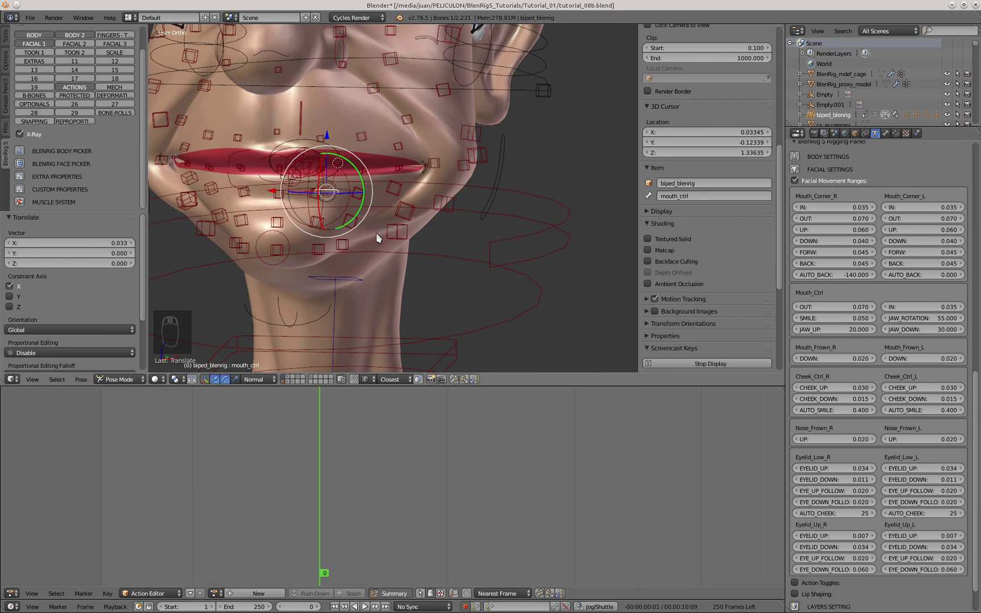
pyautogui.middleClick(441, 175)
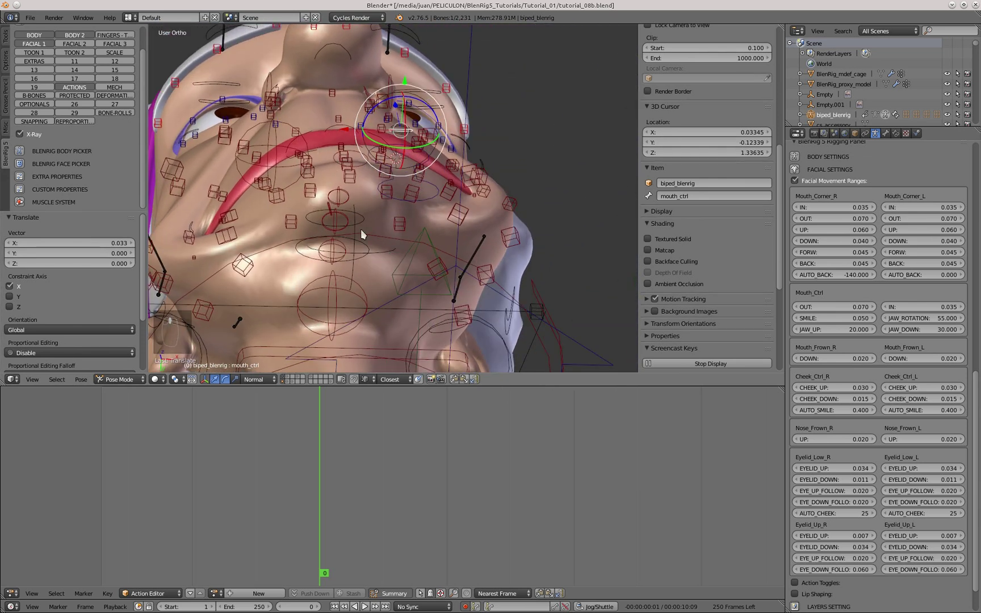
pyautogui.press('ctrl+c')
pyautogui.press('ctrl+v')
pyautogui.press('BackSpace')
pyautogui.press('BackSpace')
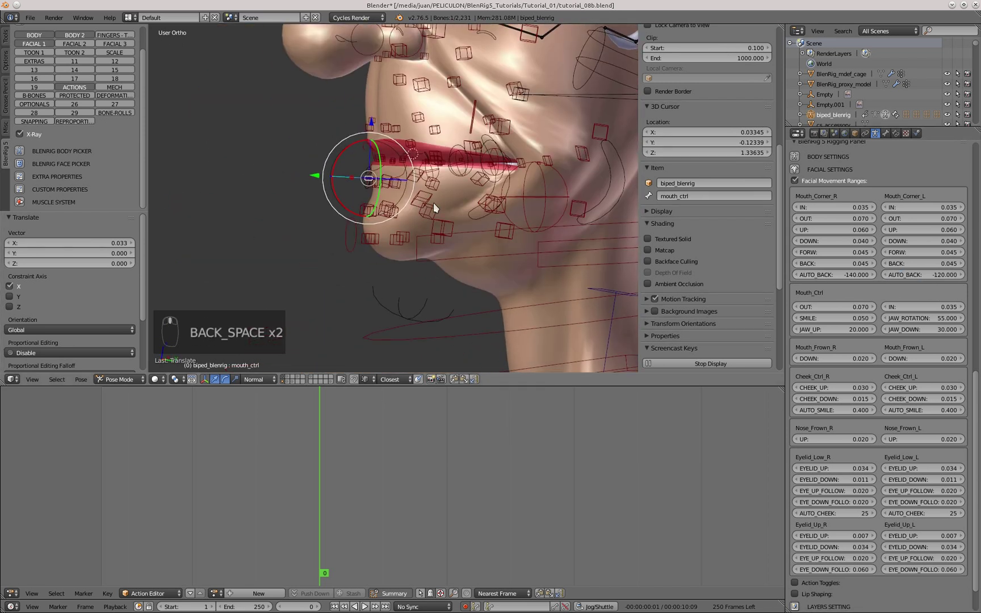
pyautogui.press('g')
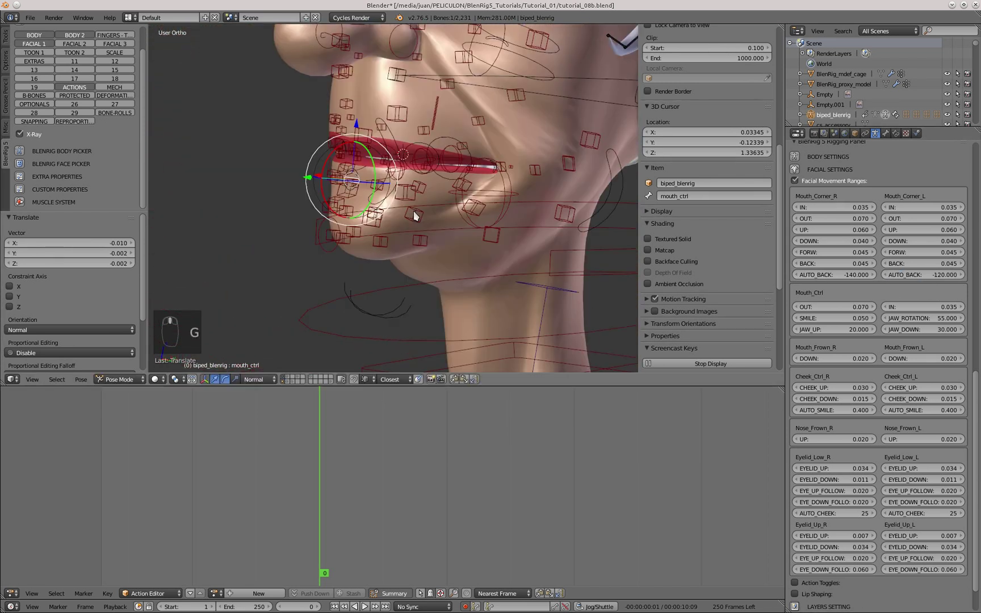
# Step: Copy the -120 AUTO_BACK value into Mouth_Corner_R so both corners match
pyautogui.middleClick(580, 217)
pyautogui.press('ctrl+c')
pyautogui.press('ctrl+v')
pyautogui.press('ctrl+c')
pyautogui.press('ctrl+v')
pyautogui.press('g')
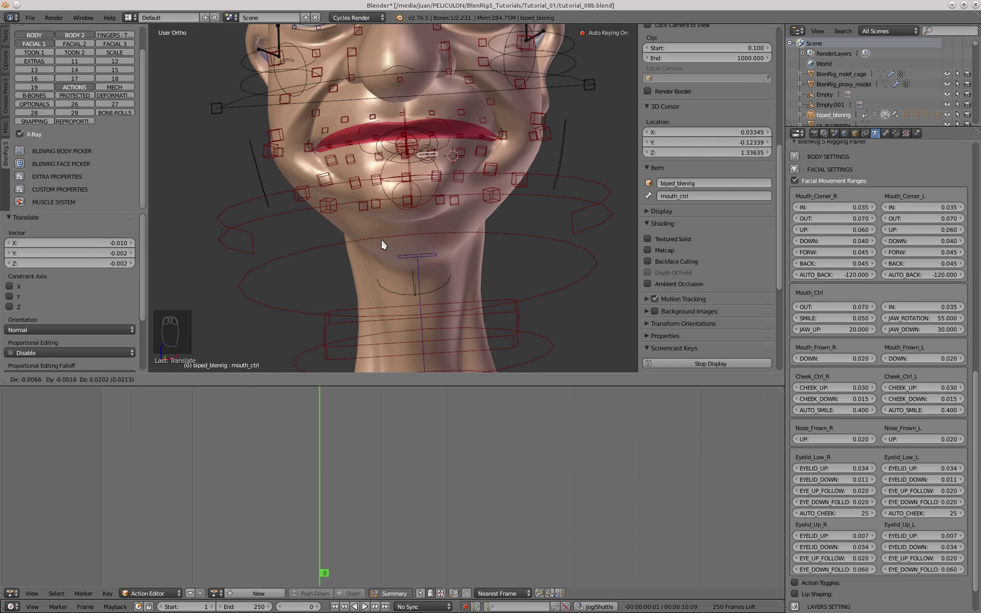
pyautogui.press('alt+g')
# Step: Grab and rotate mouth_ctrl repeatedly to test the sideways mouth movement and lip opening
pyautogui.moveTo(50, 176); pyautogui.dragTo(466, 262)
pyautogui.press('g')
pyautogui.press('g')
pyautogui.click(508, 276)
pyautogui.press('r')
pyautogui.press('g')
pyautogui.press('r')
pyautogui.press('g')
pyautogui.press('r')
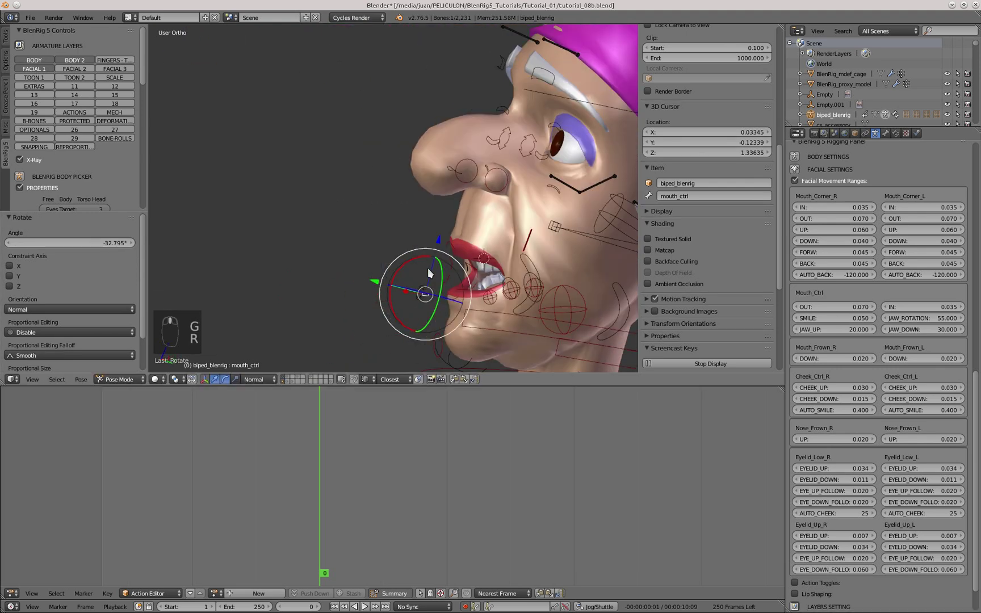